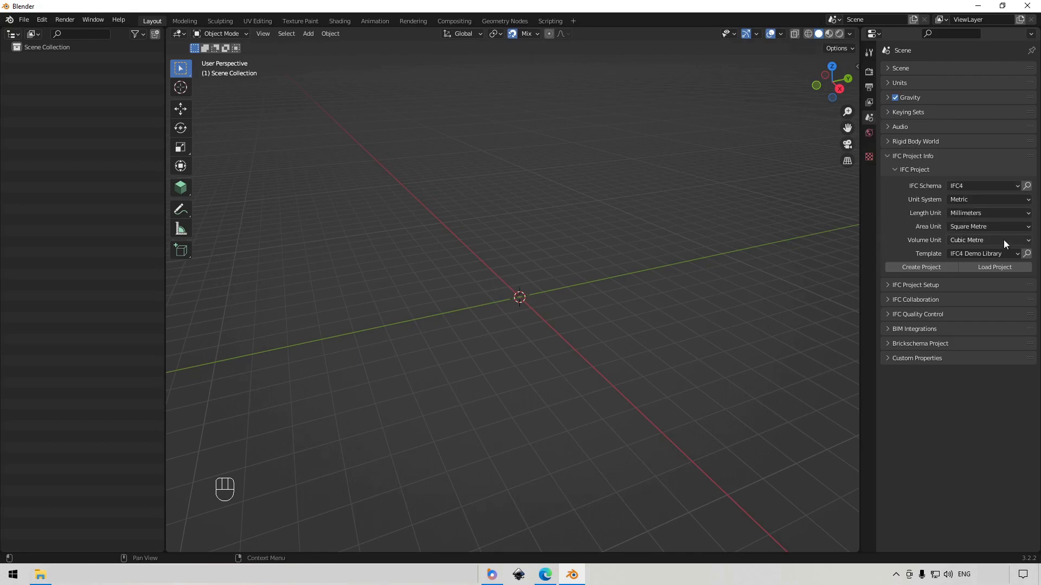
Step: Create the IFC4 project in millimetres from the IFC4 Demo Library template
left_click_drag(999, 260, 998, 258)
left_click(946, 274)
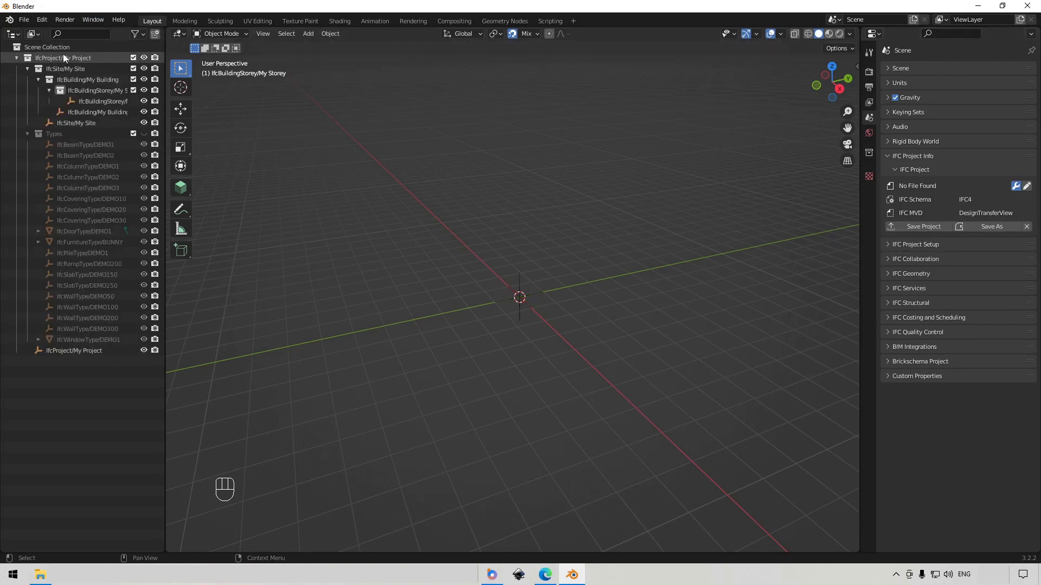
Step: Make My Storey the active storey and show the demo Types collection to inspect it
left_click(68, 59)
left_click(78, 72)
left_click_drag(95, 84, 108, 97)
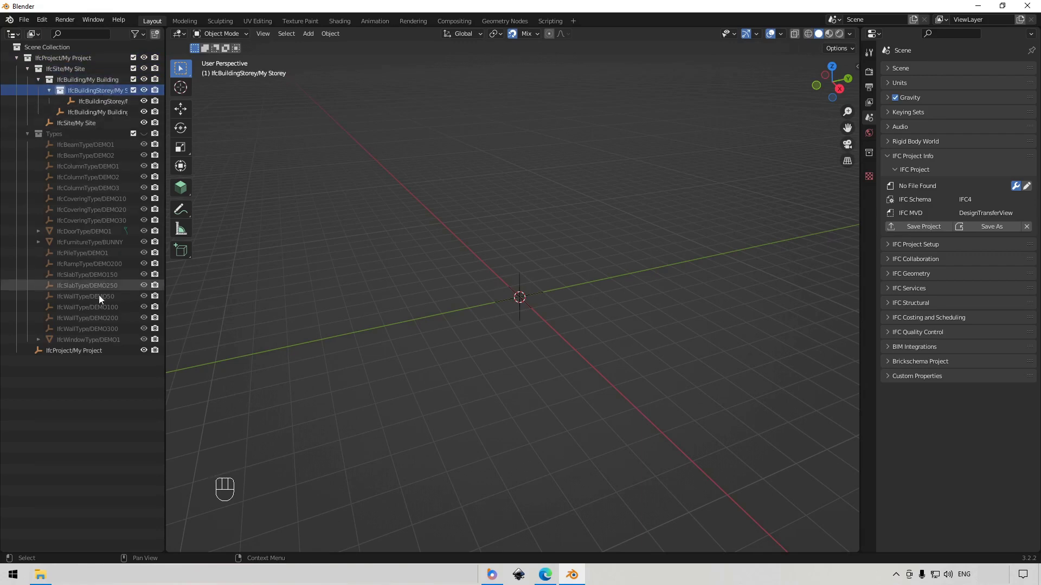
left_click(152, 140)
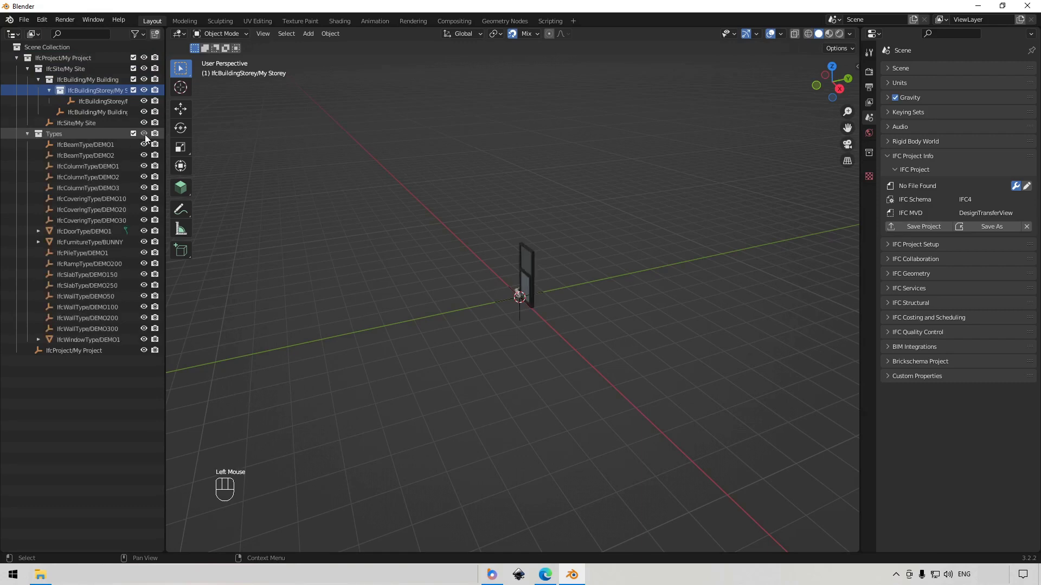
scroll("up", 3)
left_click_drag(537, 285, 562, 288)
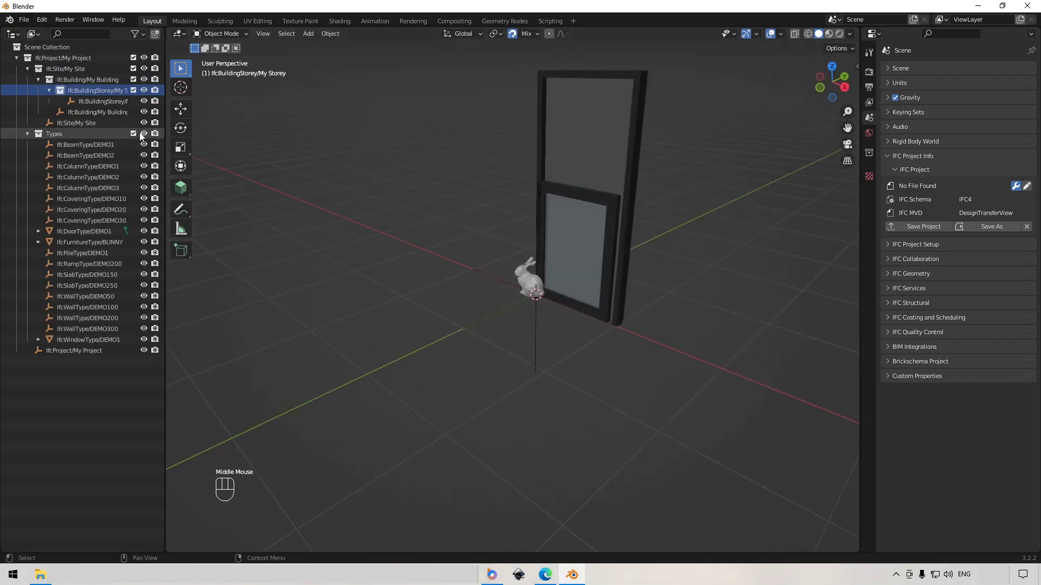
Step: Hide the demo Types collection again, collapse it and orbit back around the origin
left_click(147, 137)
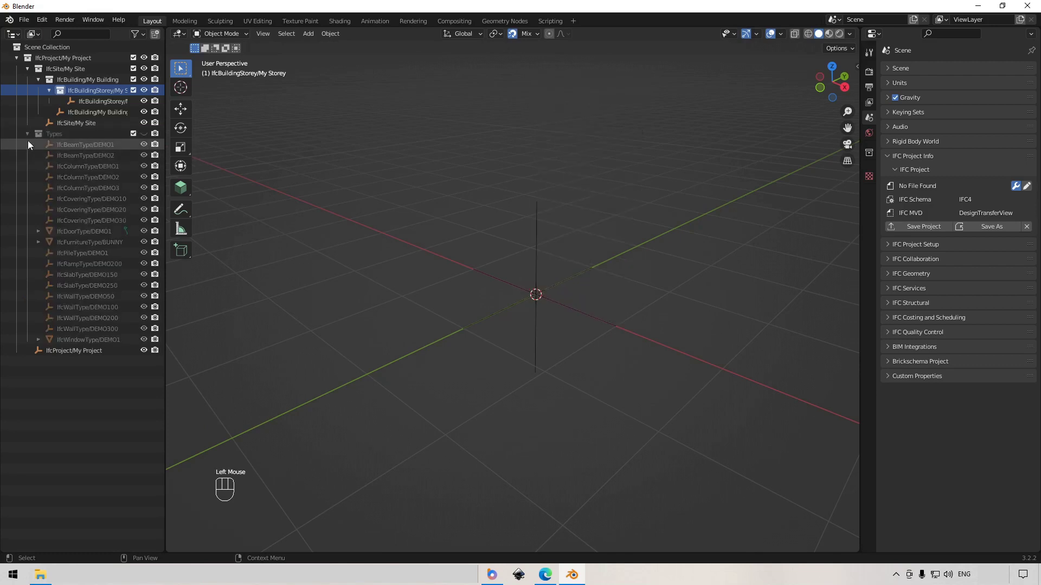
left_click(29, 138)
scroll("down", 3)
left_click_drag(557, 209, 523, 253)
middle_click(571, 295)
left_click_drag(600, 280, 549, 264)
middle_click(567, 266)
Step: Activate the BIM Tool with class IfcWallType and wall type DEMO200
key("n")
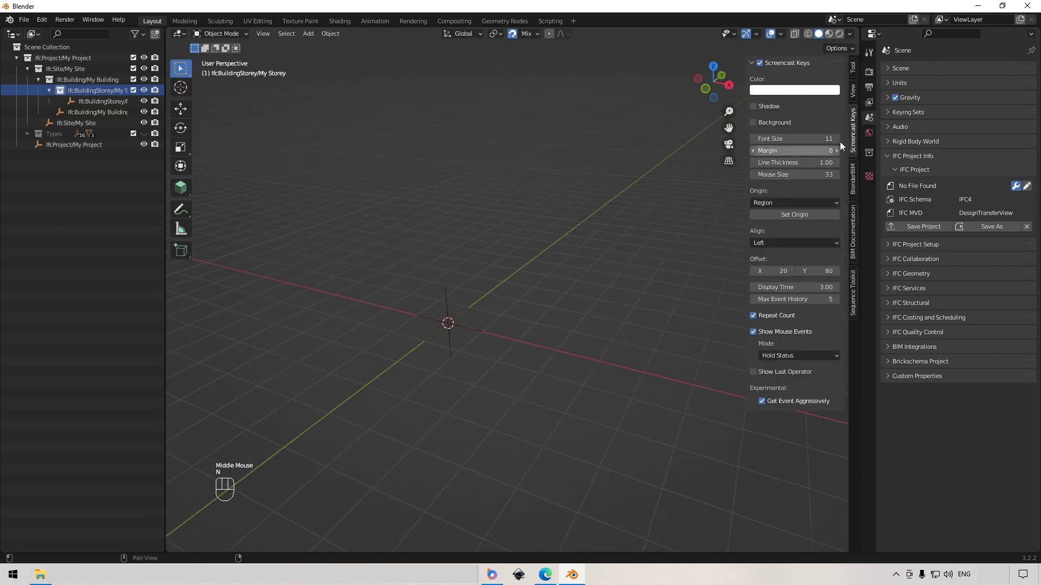
left_click(853, 74)
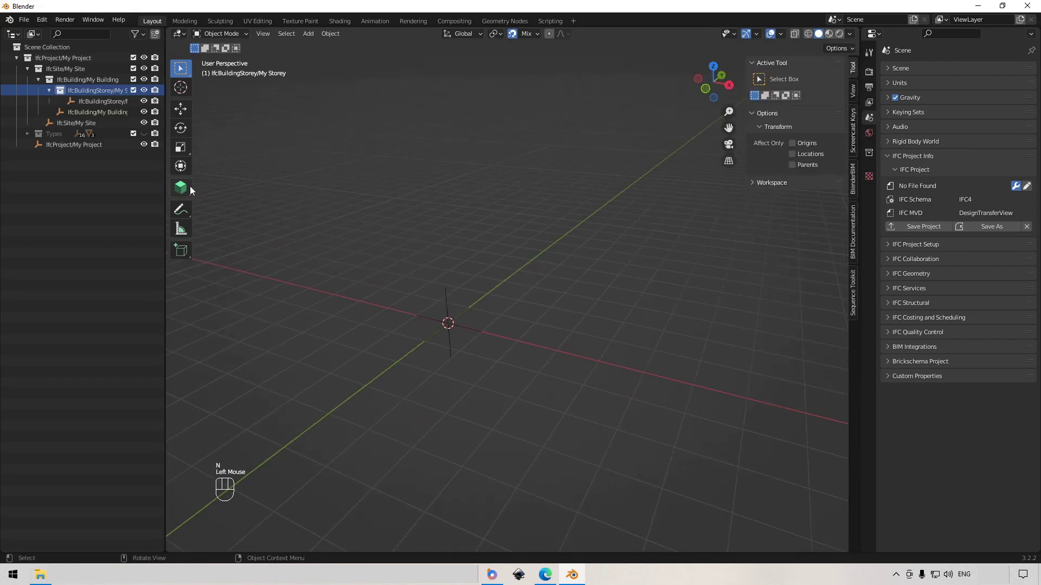
left_click(183, 192)
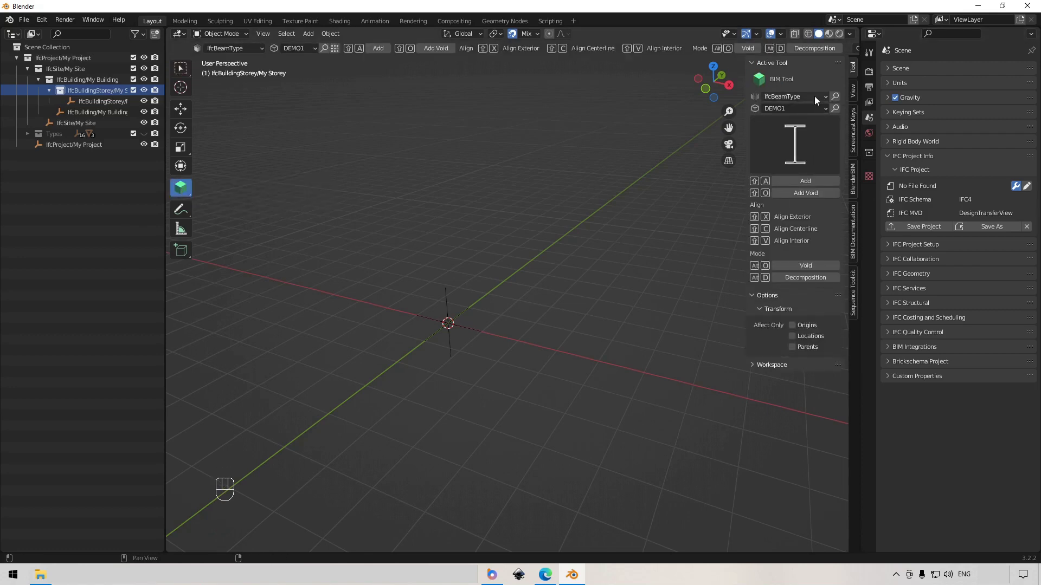
left_click_drag(816, 102, 799, 211)
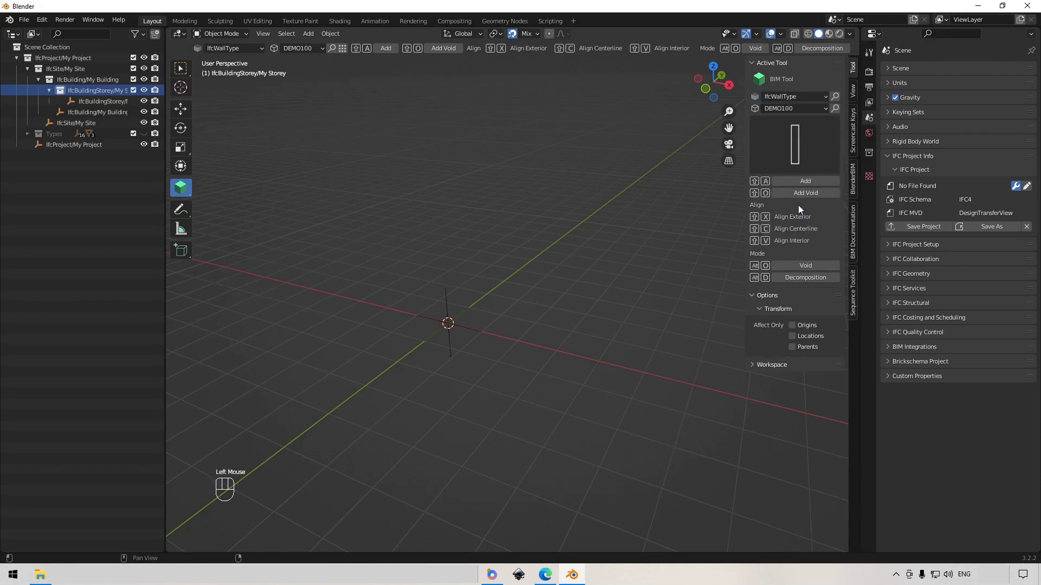
left_click_drag(808, 112, 810, 135)
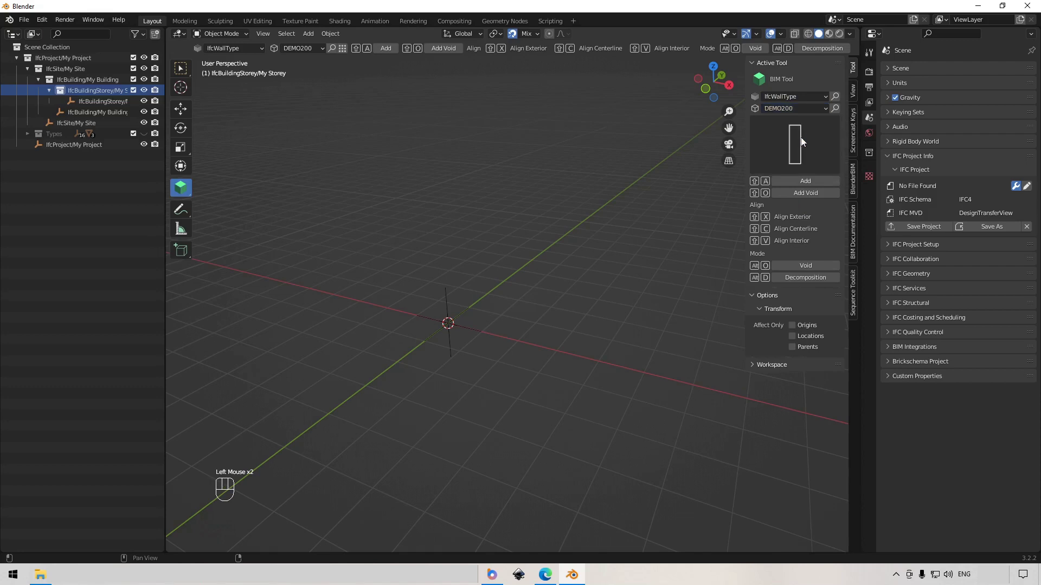
Step: Adjust the viewport around the origin before placing walls
middle_click(574, 315)
middle_click(540, 316)
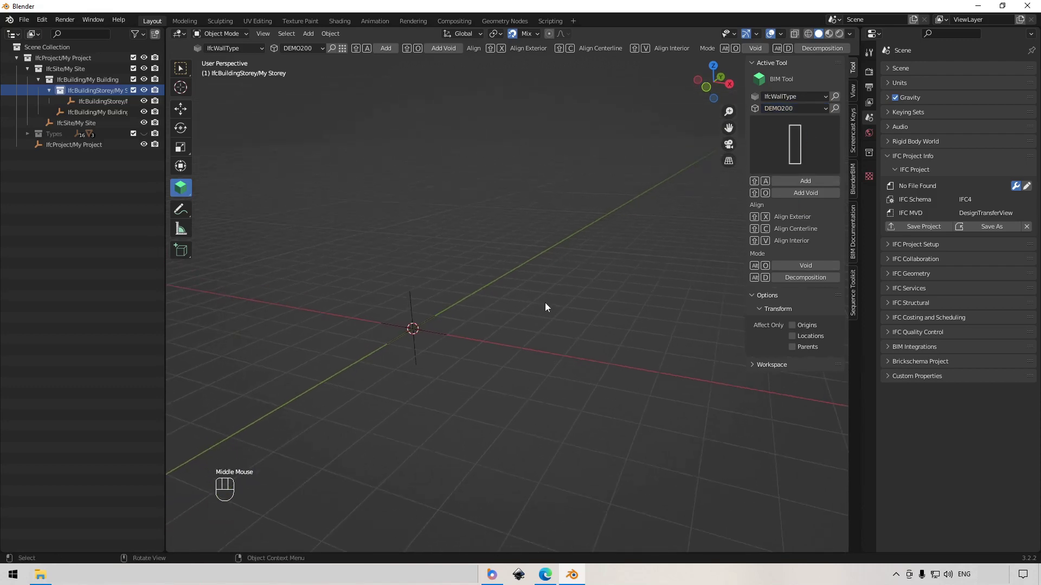
middle_click(549, 310)
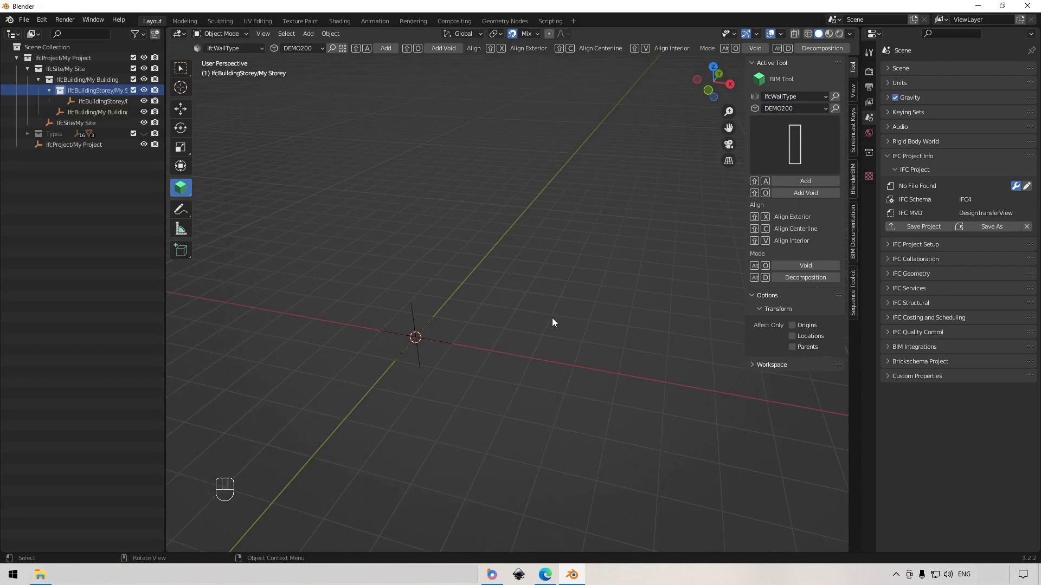
Step: In top orthographic view, add the first DEMO200 wall at the origin
key("KP_7")
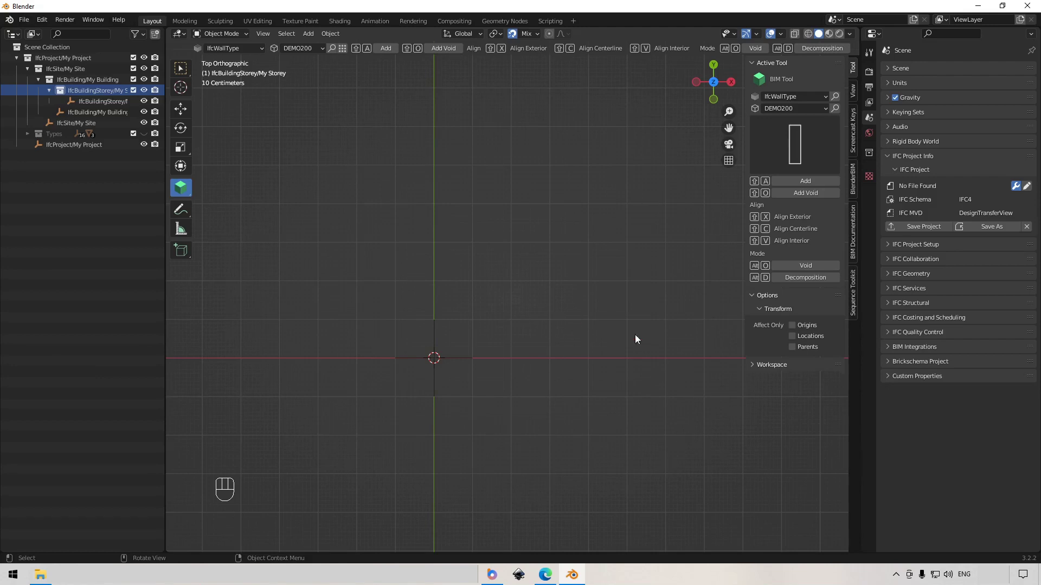
left_click_drag(617, 317, 586, 331)
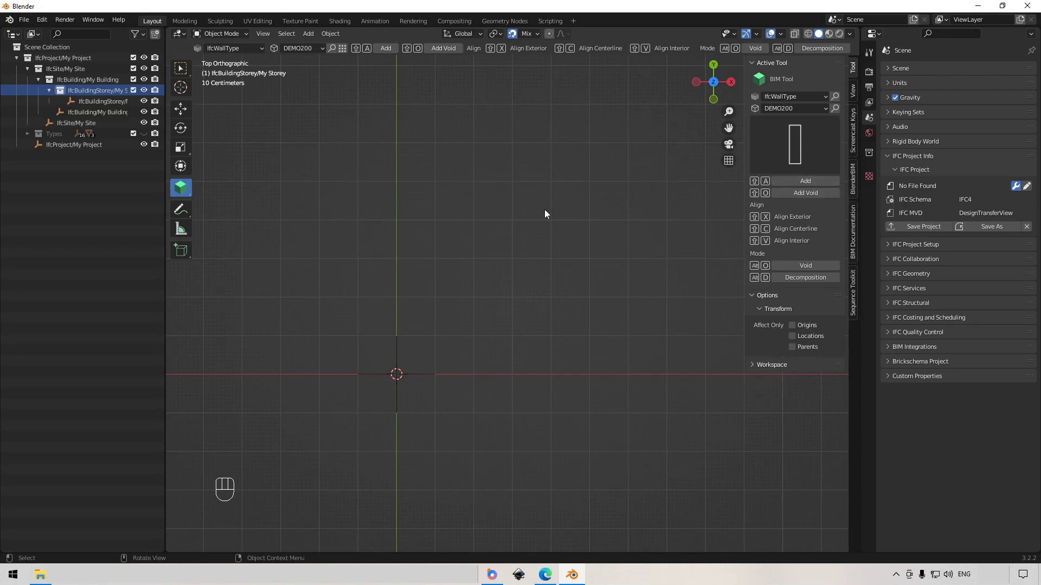
key("shift+a")
middle_click(456, 407)
scroll("up", 3)
left_click_drag(591, 345, 519, 321)
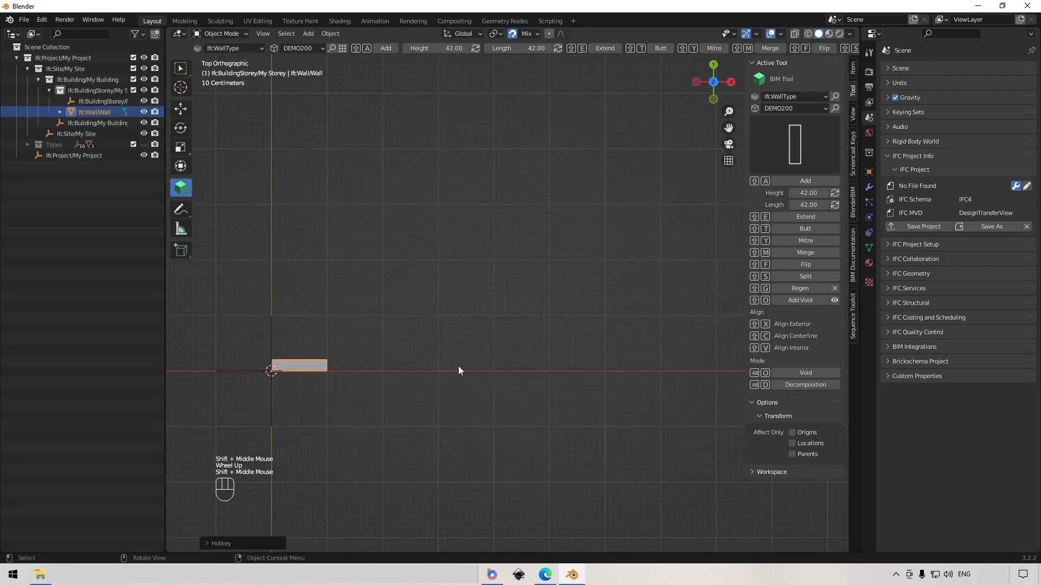
scroll("down", 3)
Step: Lengthen the wall to 10000 mm and add a second wall at its end
middle_click(493, 361)
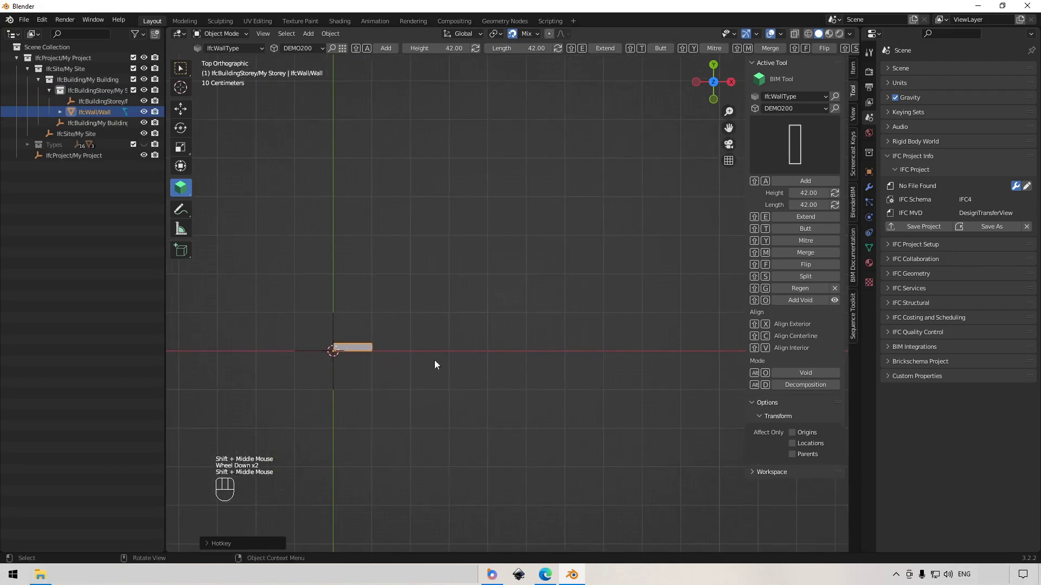
left_click_drag(558, 373, 528, 387)
left_click_drag(529, 383, 553, 400)
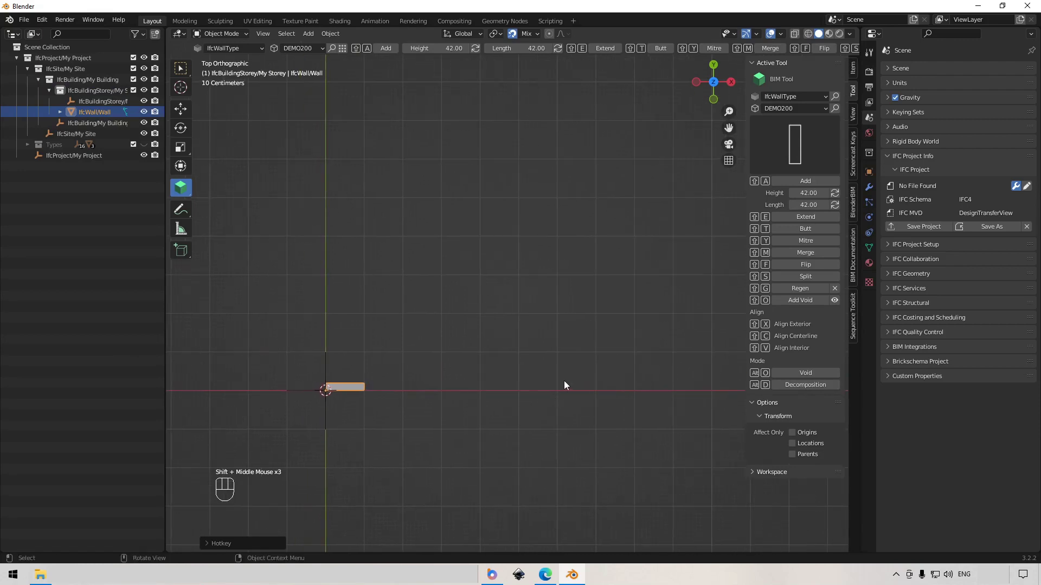
middle_click(568, 387)
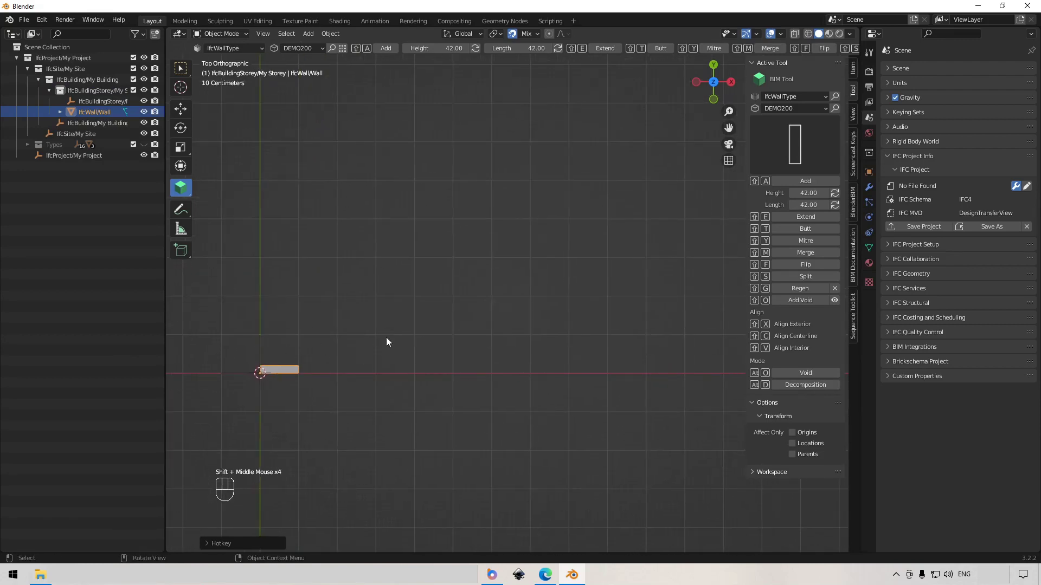
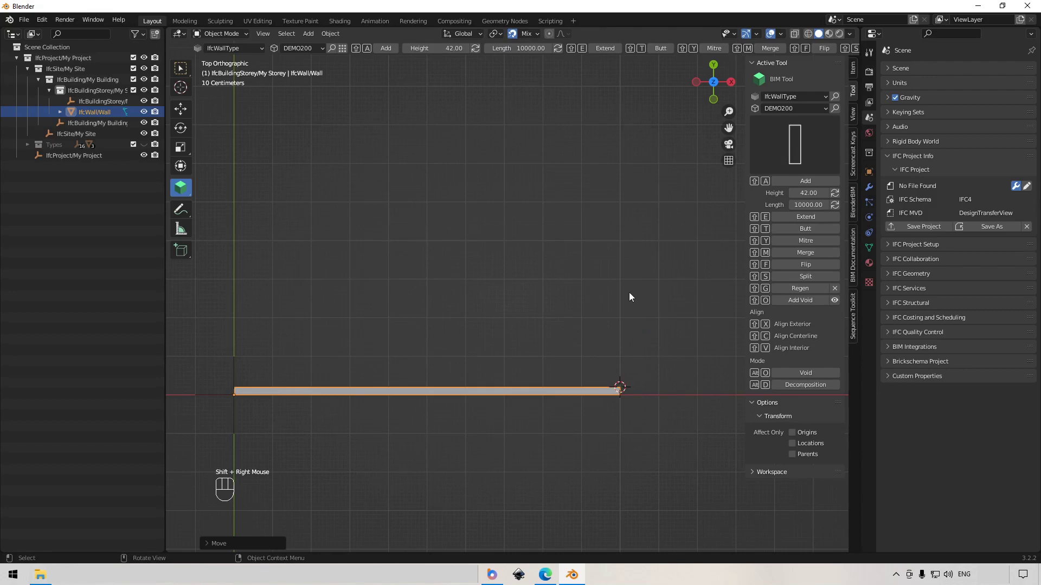
key("shift+a")
Step: Rotate the new wall section to run upward and mark the next corner with the 3D cursor
left_click_drag(623, 270, 642, 282)
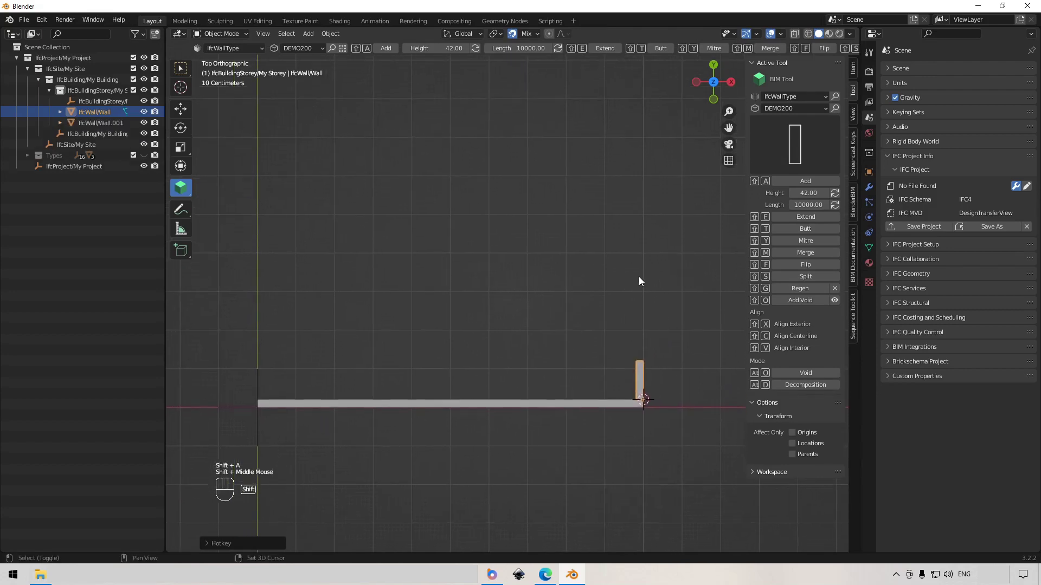
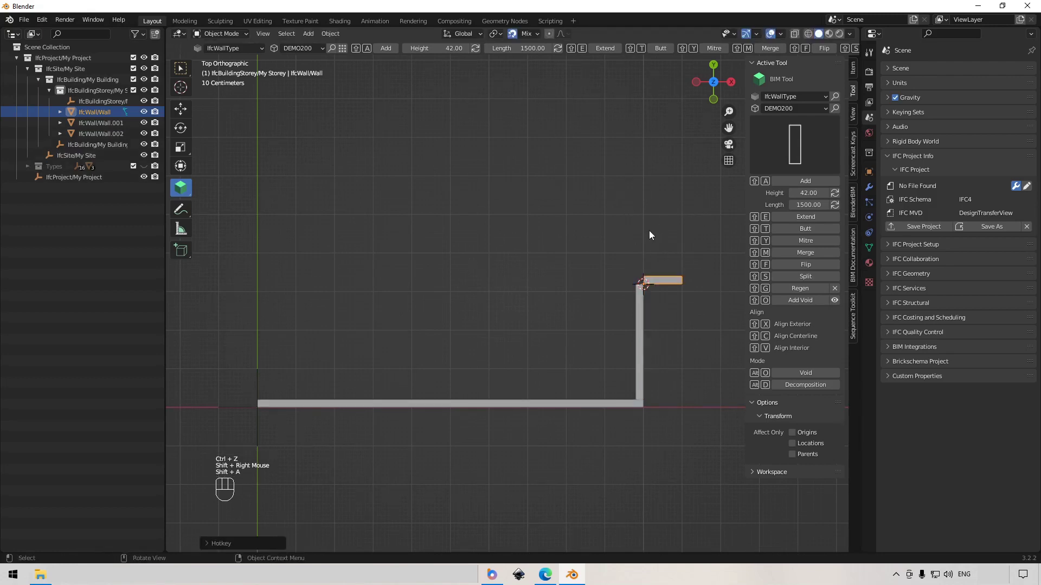
key("shift+r")
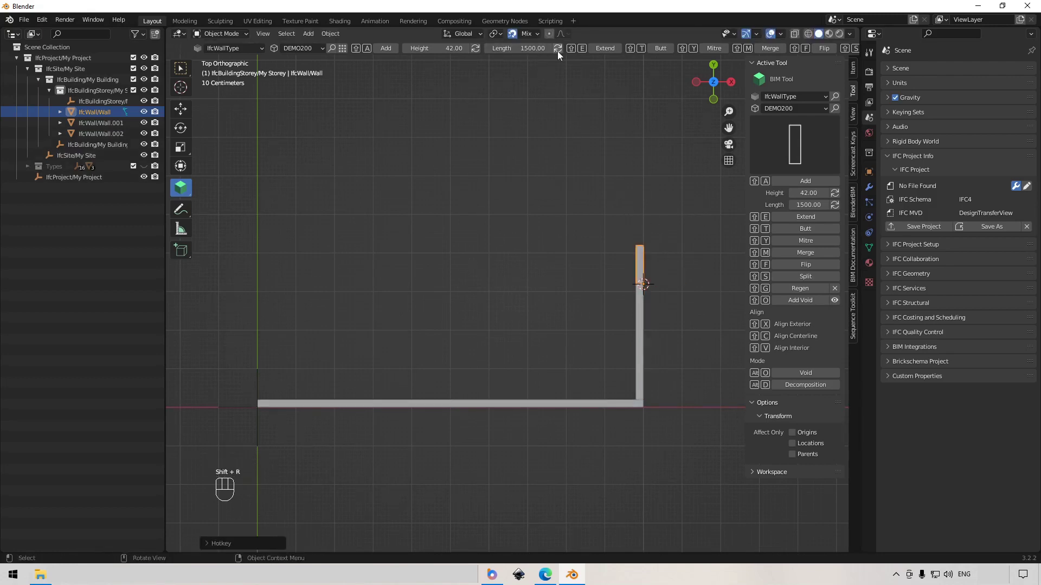
left_click(560, 56)
middle_click(673, 229)
right_click(661, 250)
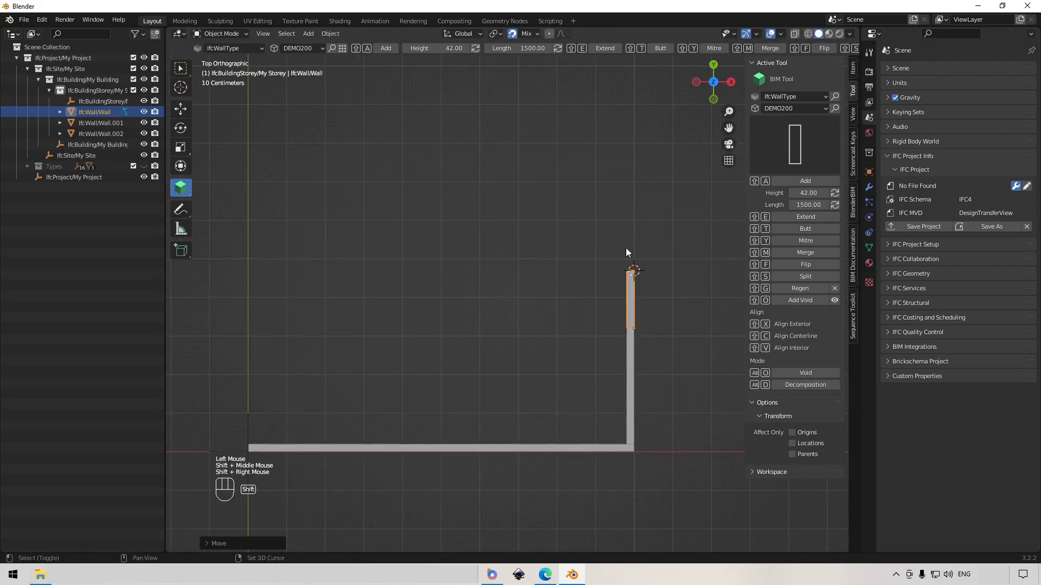
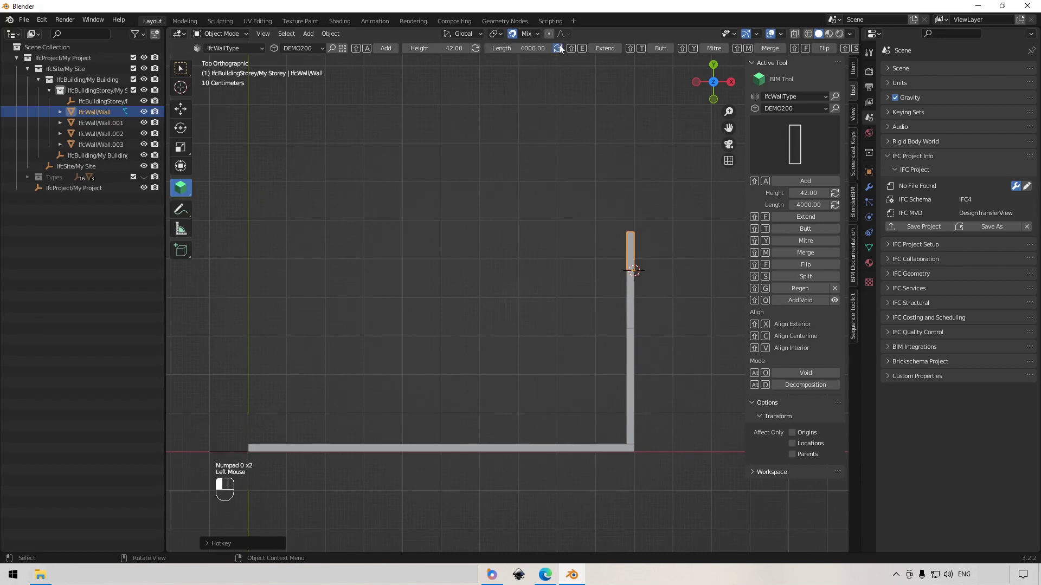
left_click_drag(610, 175, 626, 204)
right_click(655, 181)
Step: Add and rotate the next exterior wall section along the top of the outline
key("shift+a")
key("shift+r")
left_click(562, 54)
middle_click(621, 169)
scroll("down", 3)
middle_click(615, 251)
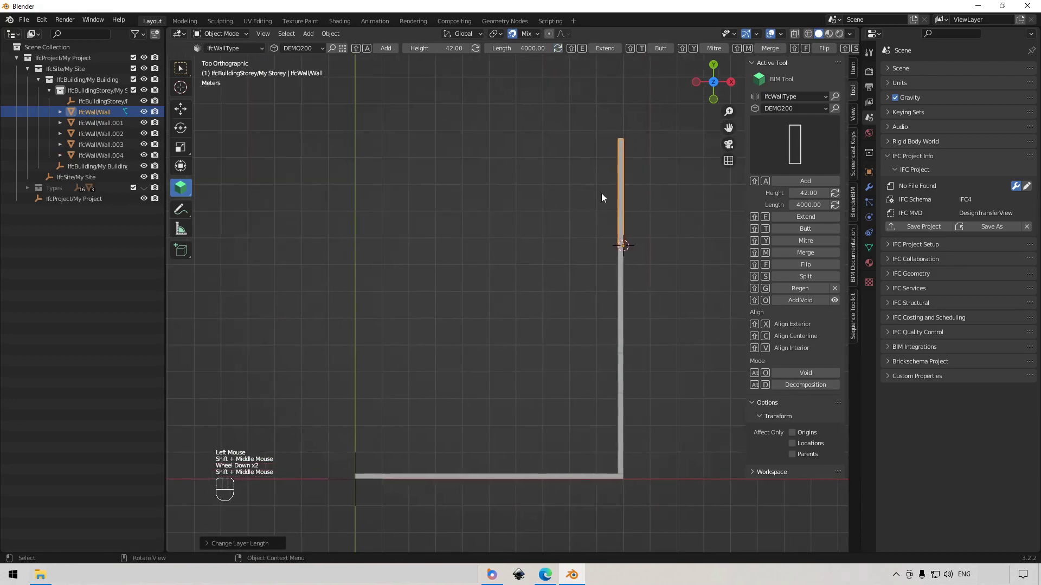
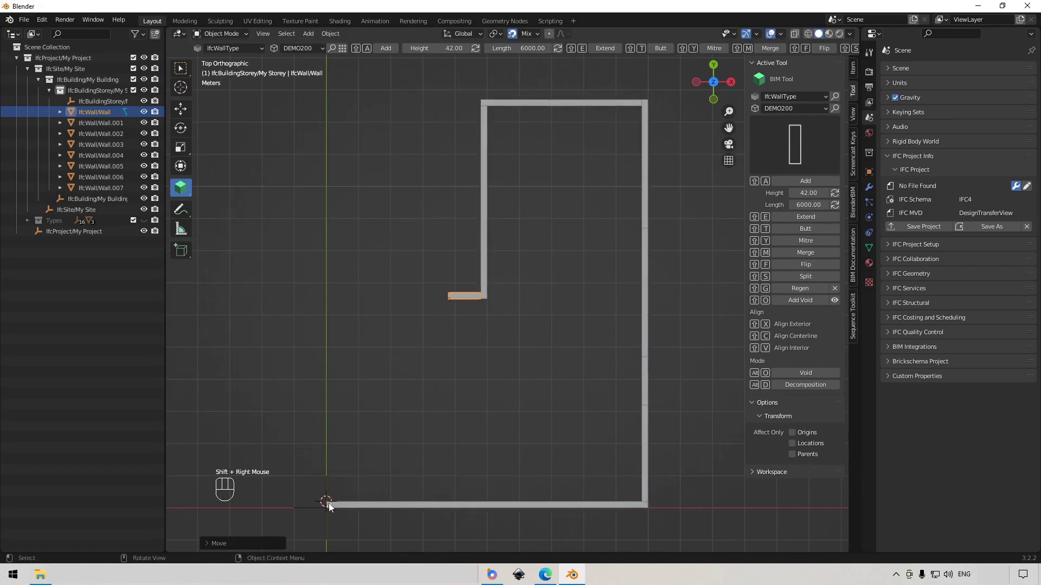
Step: Extend walls from cursor point to cursor point down the left side to close the stepped outline
key("shift+e")
right_click(390, 371)
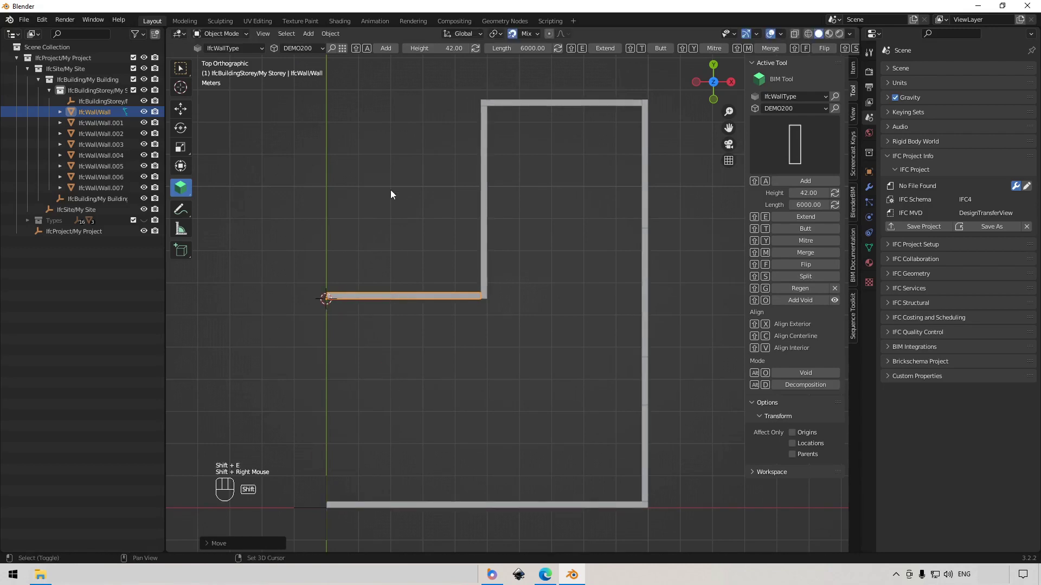
key("shift+a")
right_click(413, 403)
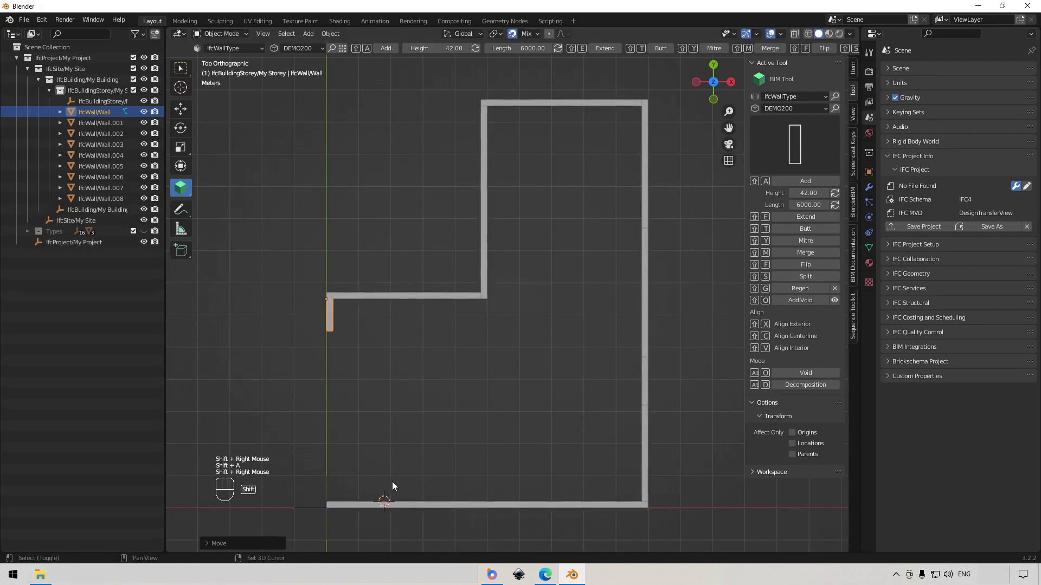
key("shift+e")
left_click_drag(573, 393, 574, 378)
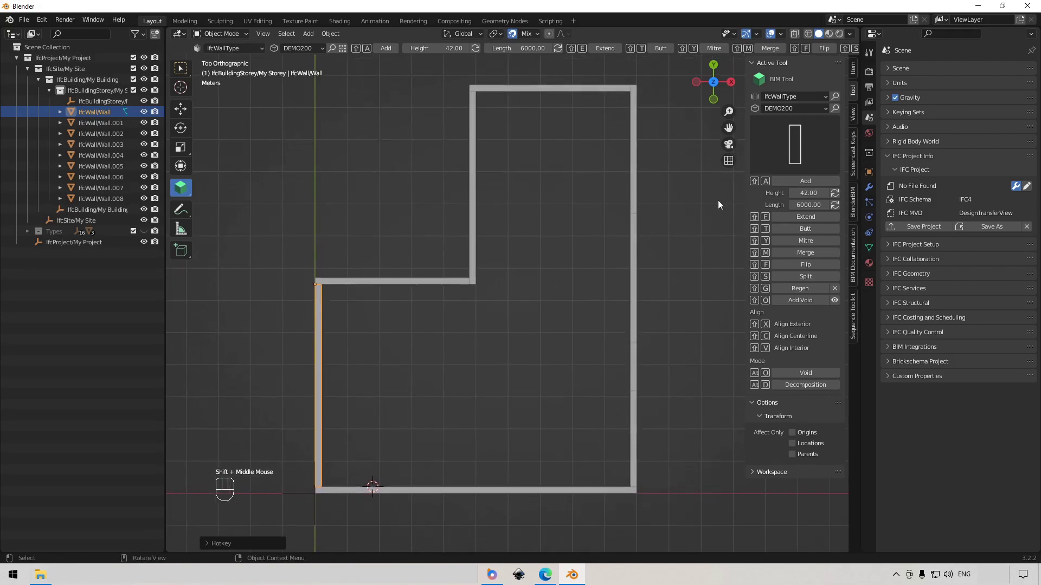
Step: Switch to the thinner DEMO100 wall type and add horizontal partitions across the right wing
left_click_drag(803, 114, 800, 128)
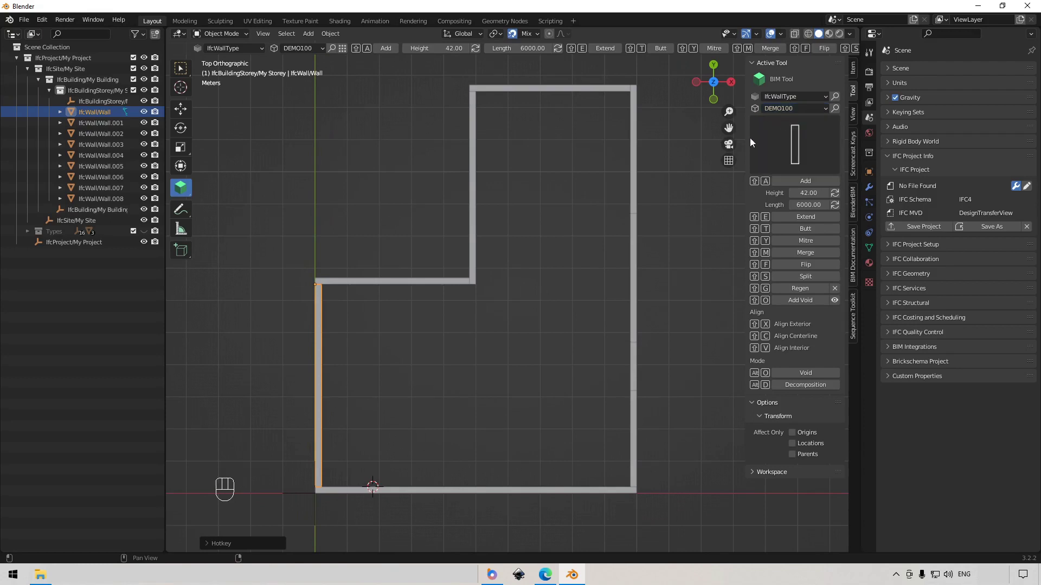
right_click(612, 392)
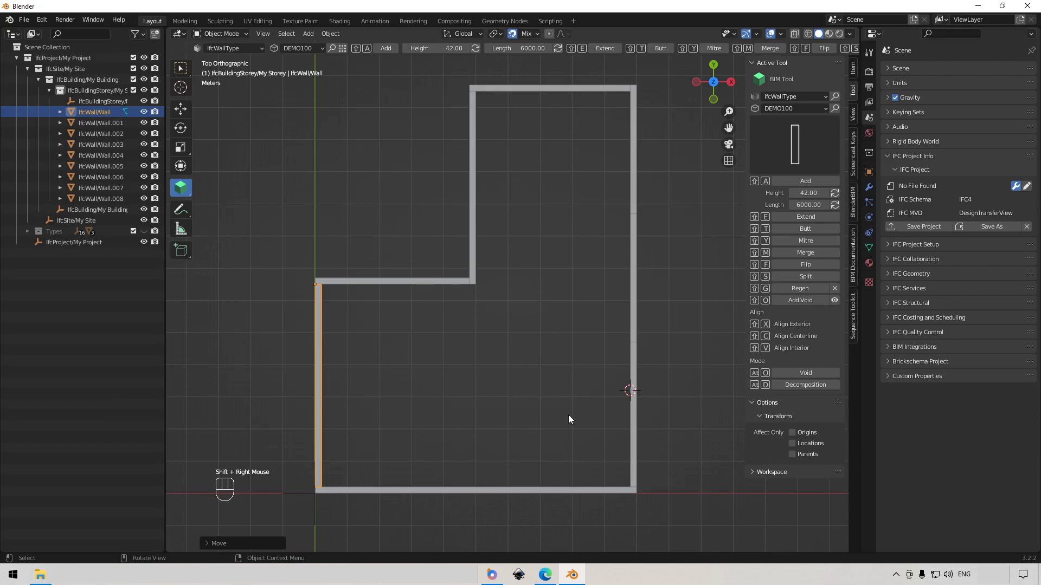
key("shift+a")
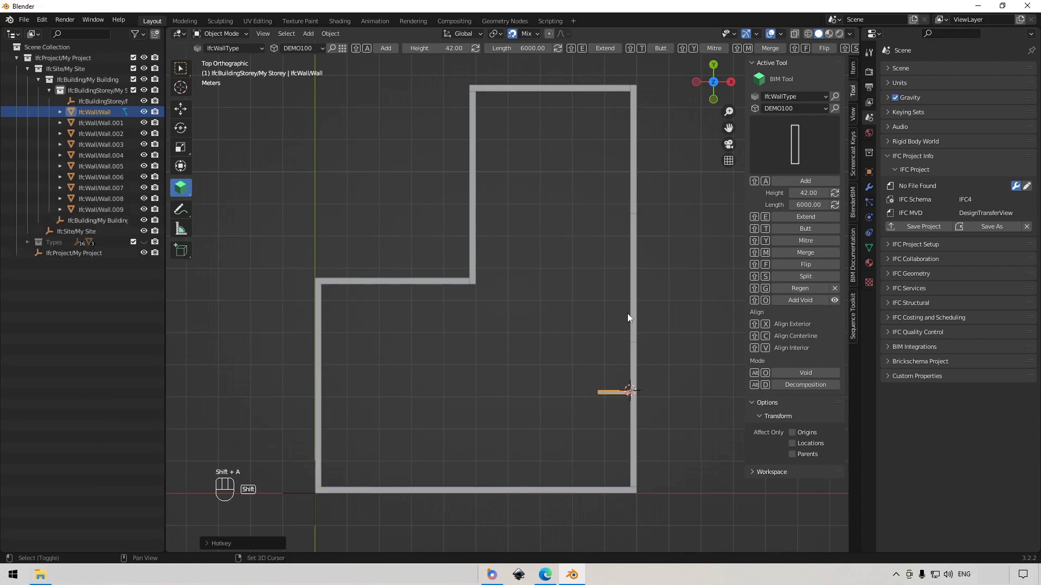
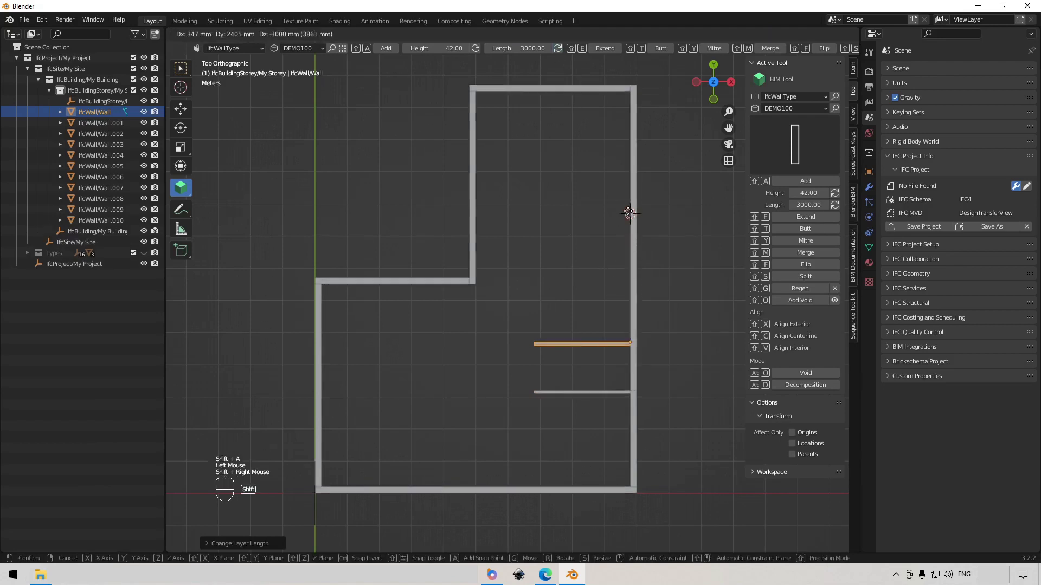
key("shift+a")
right_click(475, 215)
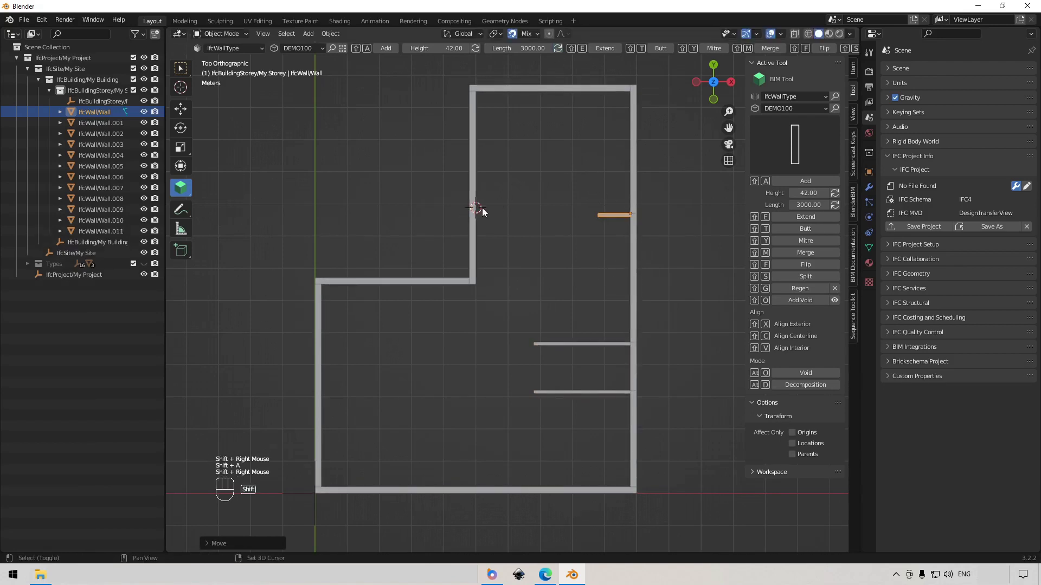
key("shift+e")
Step: Add a vertical partition and extend it up to the middle partition corner
right_click(557, 387)
key("shift+a")
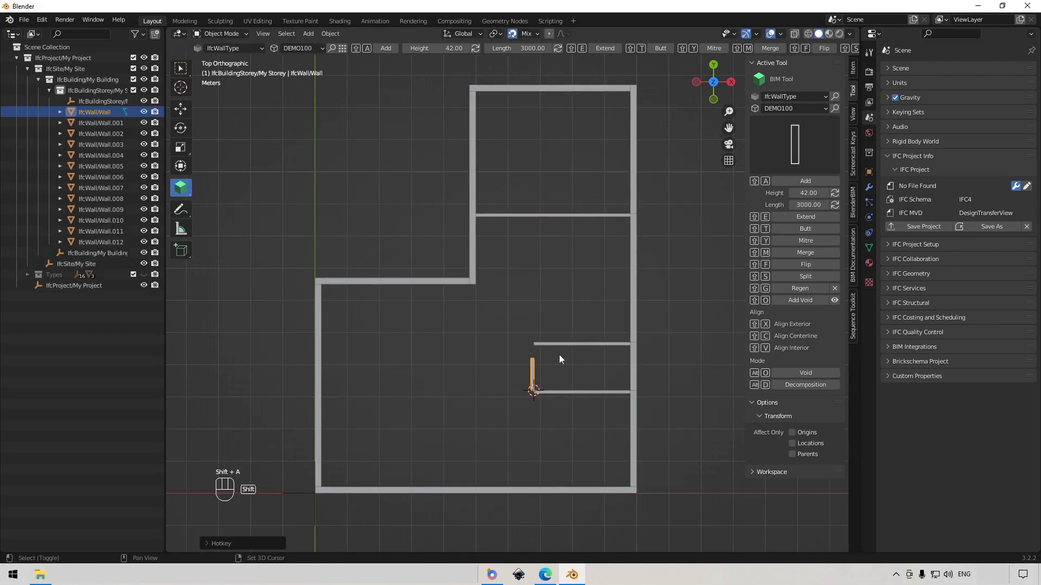
key("shift+f")
right_click(564, 353)
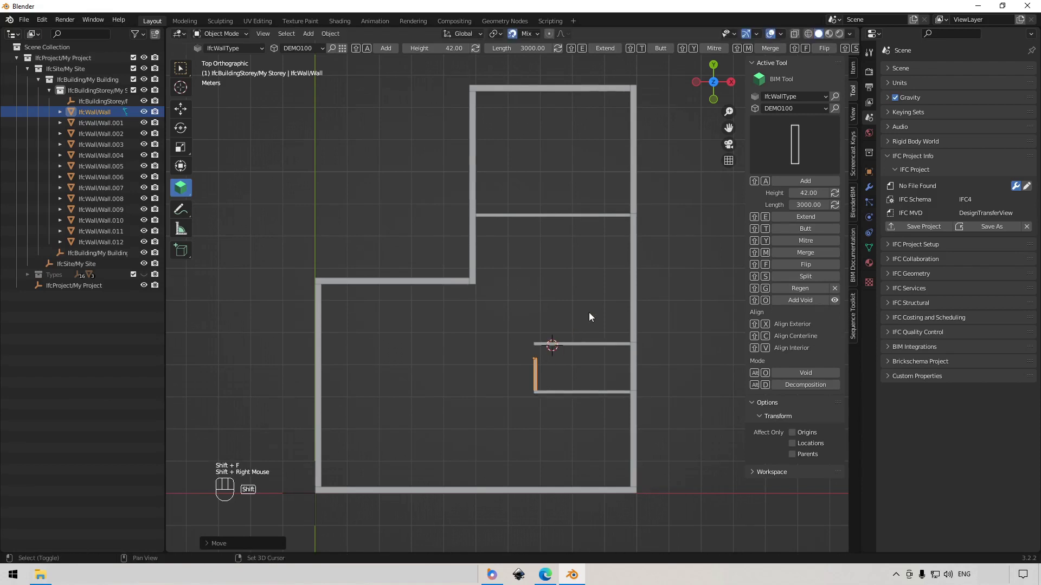
key("shift+e")
right_click(588, 302)
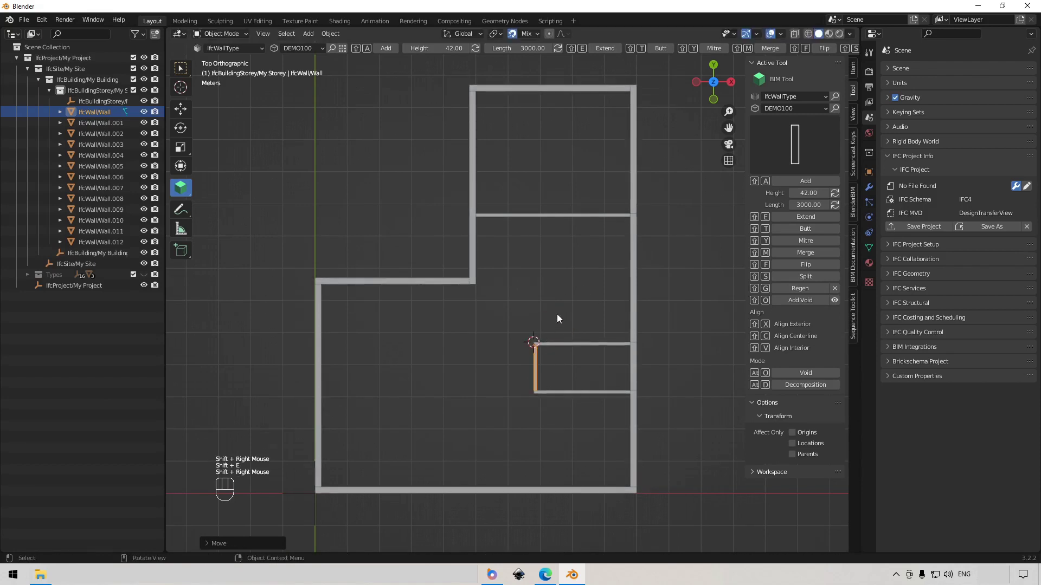
key("shift+a")
Step: Extend the vertical partition to the upper partition, then mark a point on the bottom exterior wall
key("shift+f")
right_click(562, 233)
key("shift+e")
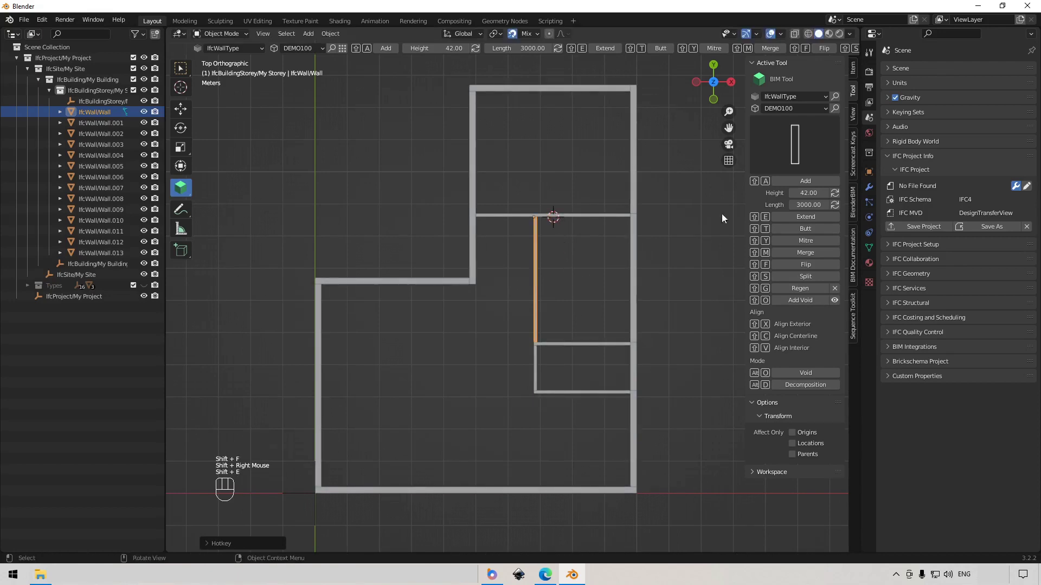
left_click(688, 251)
middle_click(561, 457)
left_click(501, 494)
right_click(486, 525)
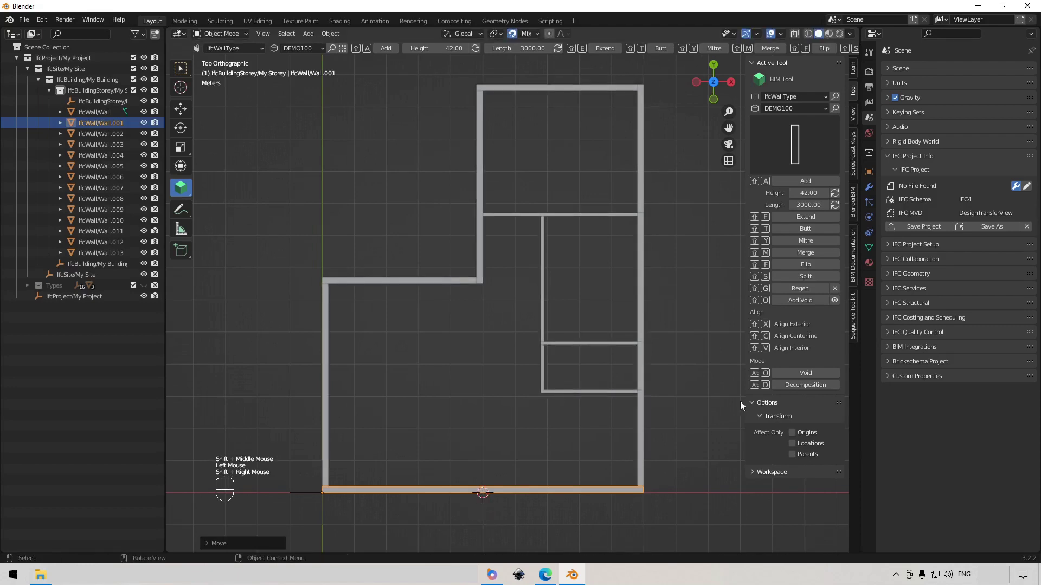
Step: In BIM Documentation, add a Plan drawing for My Storey named MY STOREY PLAN
left_click(674, 287)
left_click(855, 259)
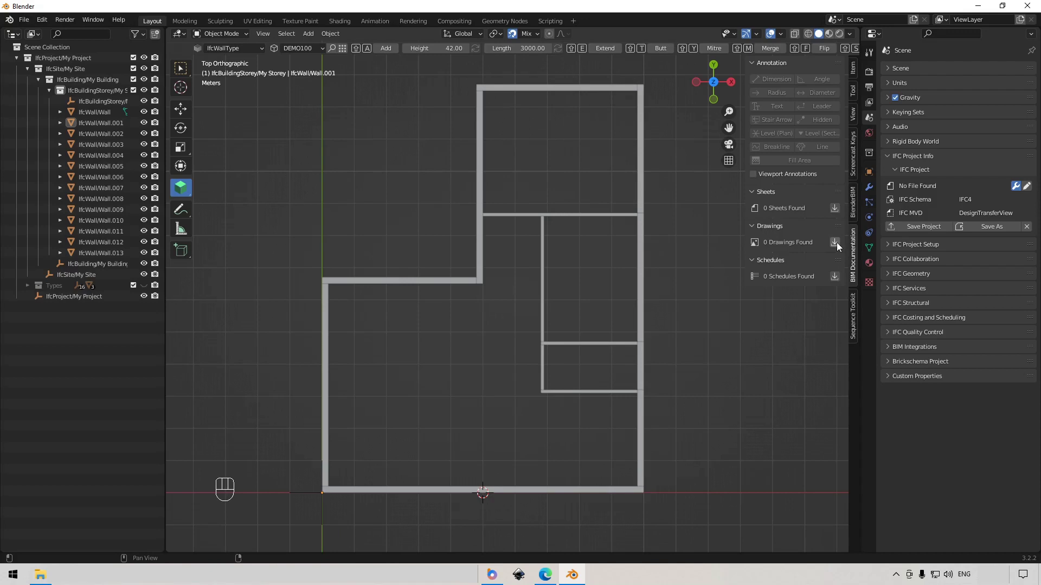
left_click(839, 246)
left_click_drag(801, 249, 811, 271)
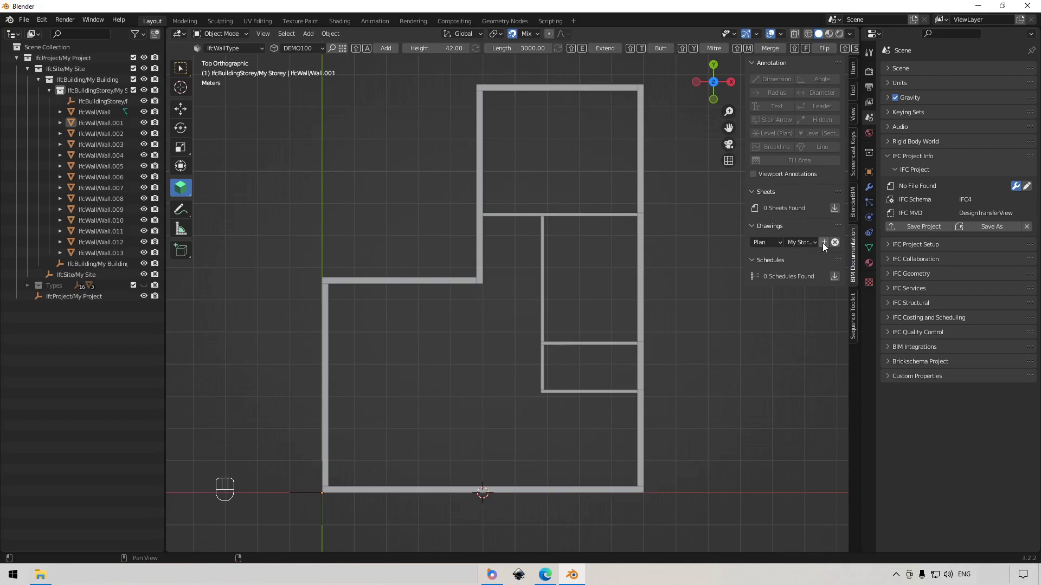
left_click(827, 247)
Step: Recentre the plan and activate the drawing's camera view
scroll("down", 3)
scroll("up", 3)
left_click(627, 293)
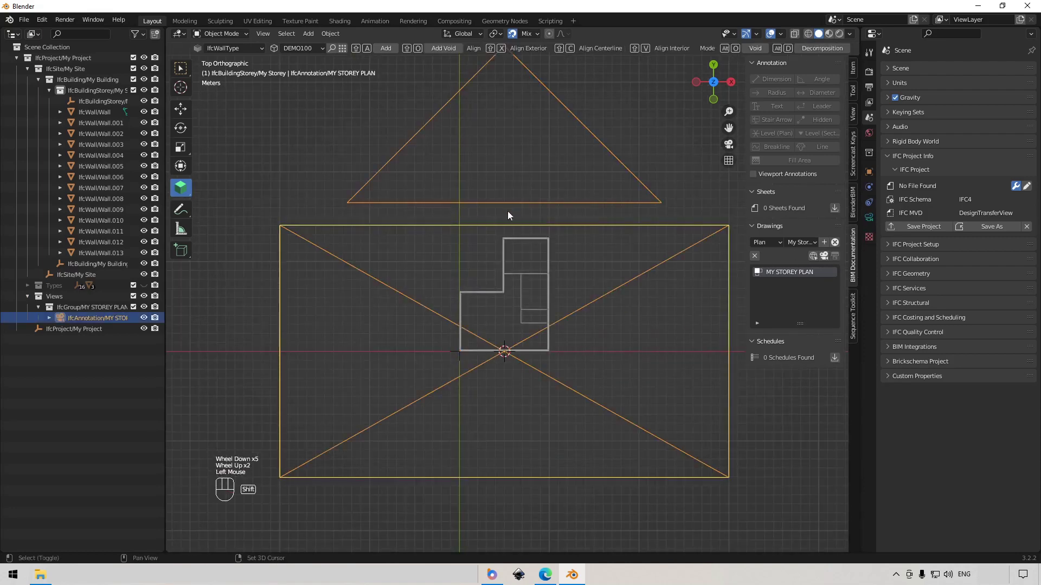
left_click_drag(531, 241, 625, 298)
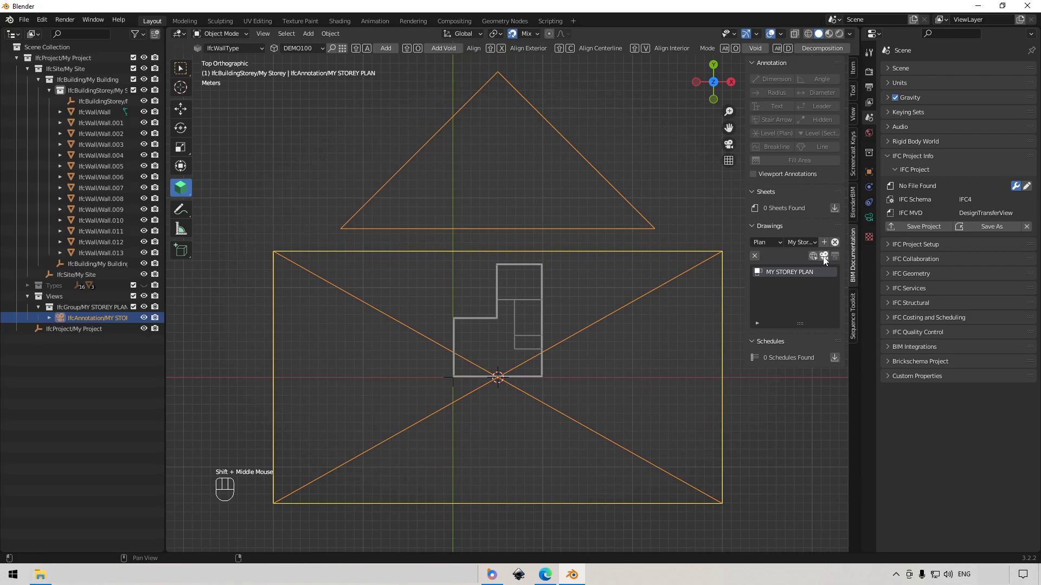
left_click(827, 261)
middle_click(649, 293)
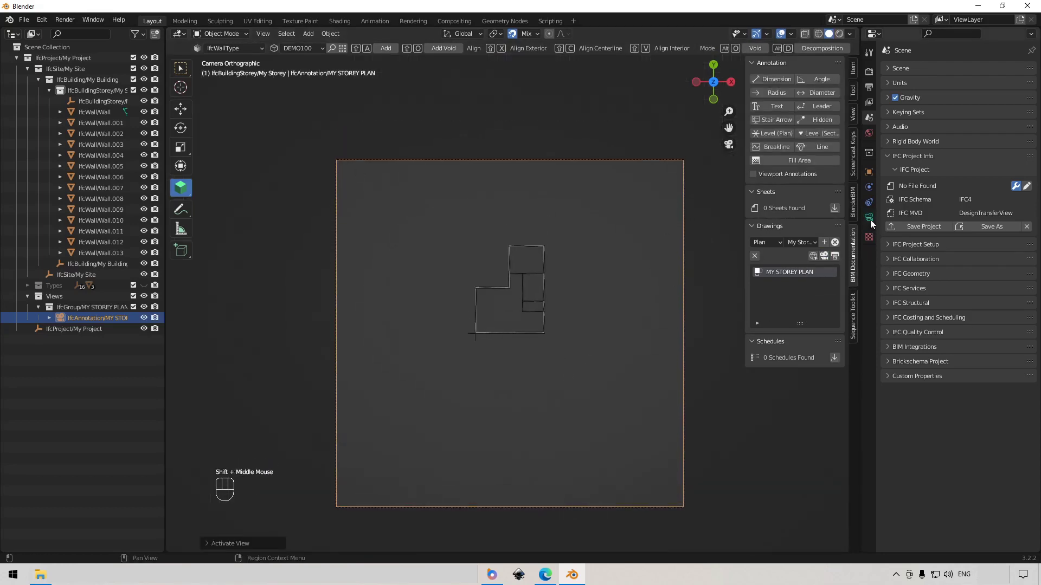
Step: Set the drawing camera's orthographic scale to 15 and shift it so the plan fits the frame
left_click(874, 224)
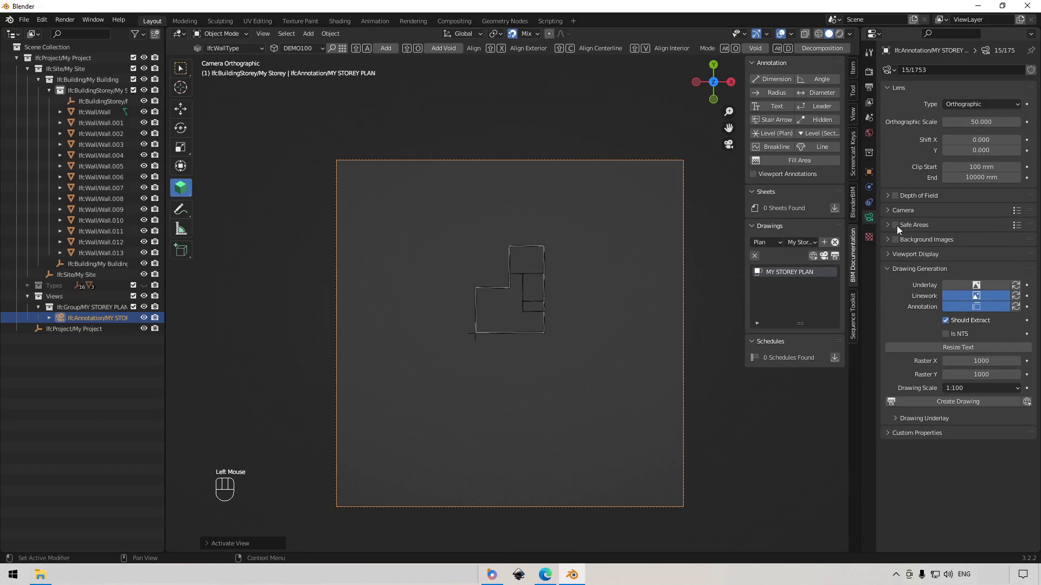
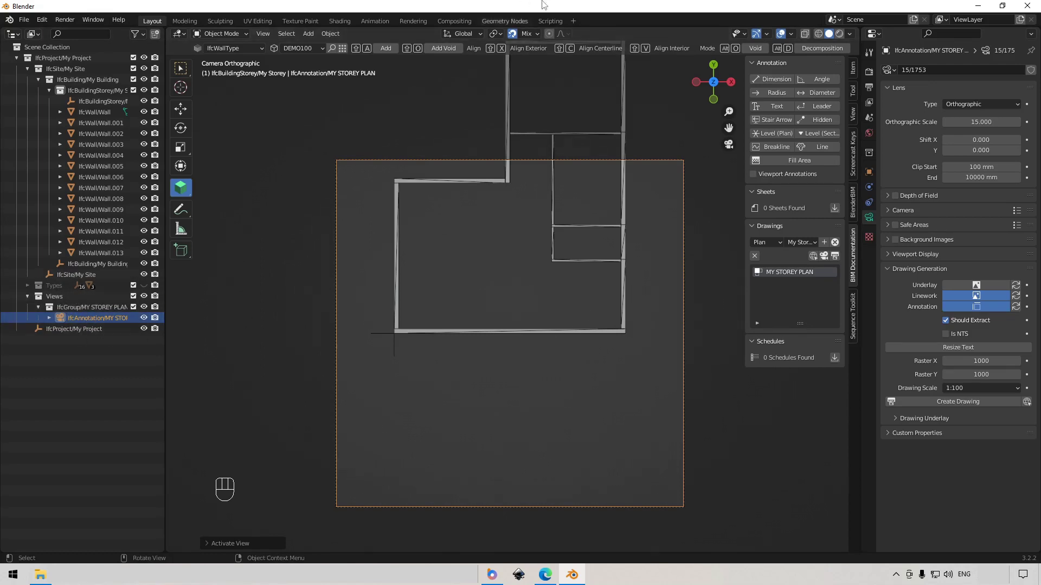
key("g")
left_click(482, 185)
left_click(788, 433)
scroll("up", 3)
middle_click(544, 391)
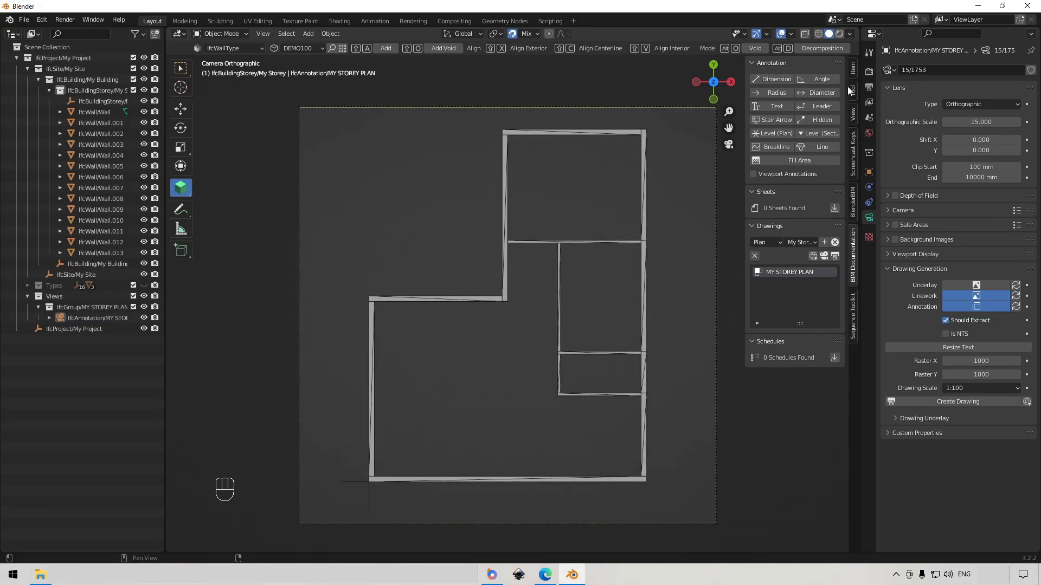
Step: Choose the DEMO1 door type and add doors to the bottom wall and the interior wall beside the small rooms
left_click(853, 98)
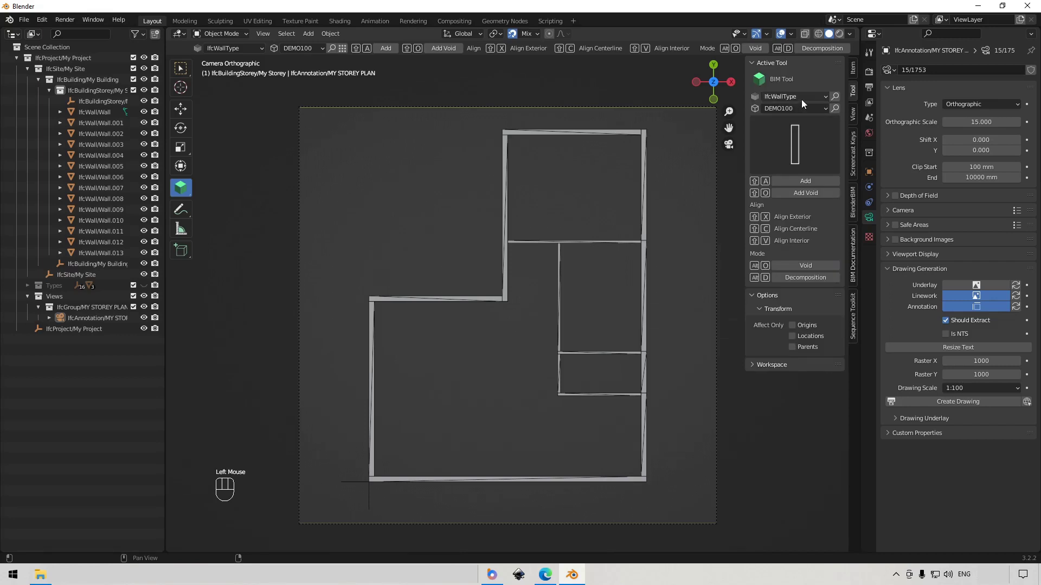
left_click_drag(805, 104, 797, 150)
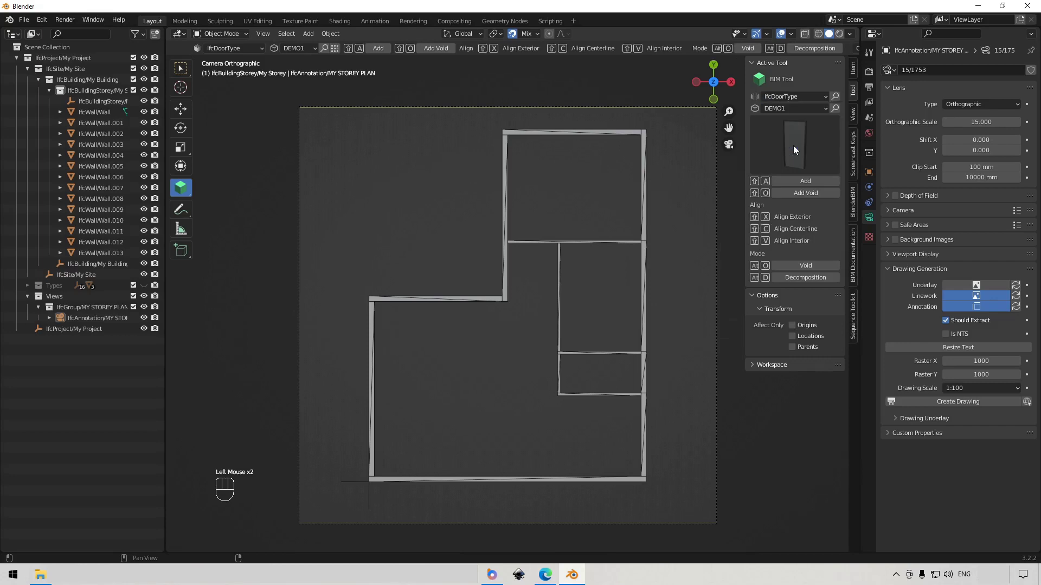
right_click(557, 479)
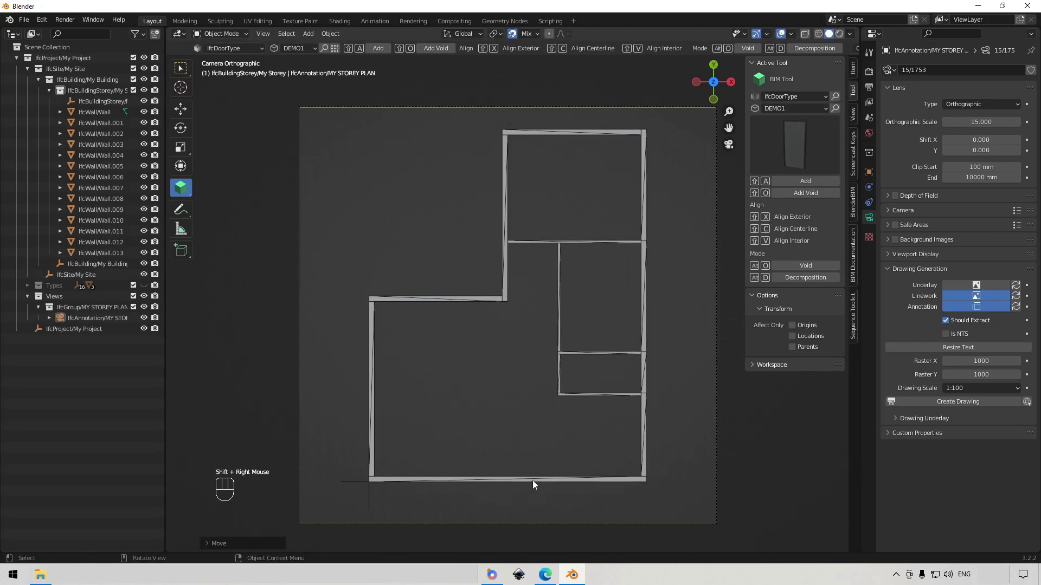
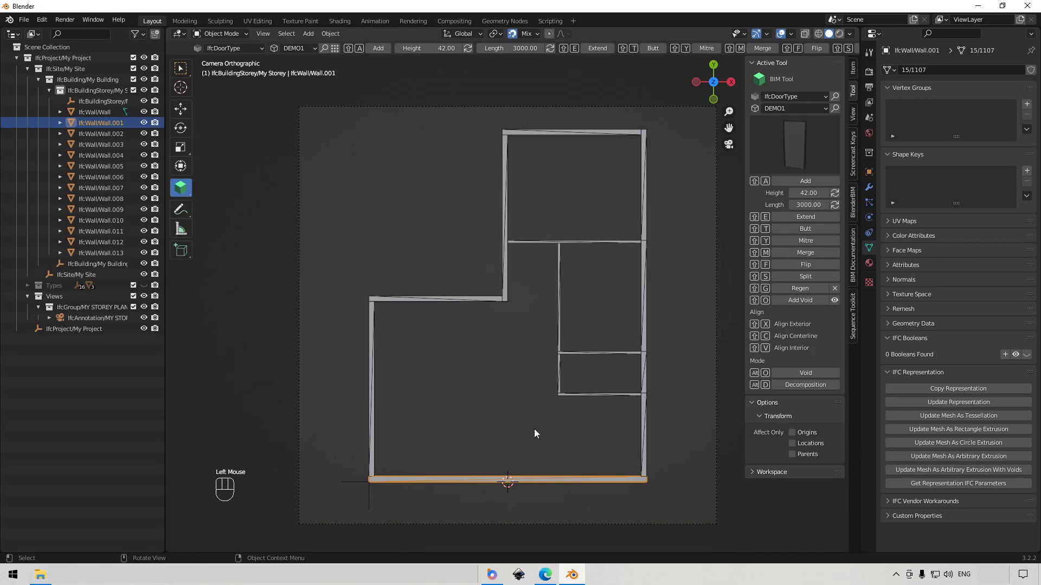
key("shift+a")
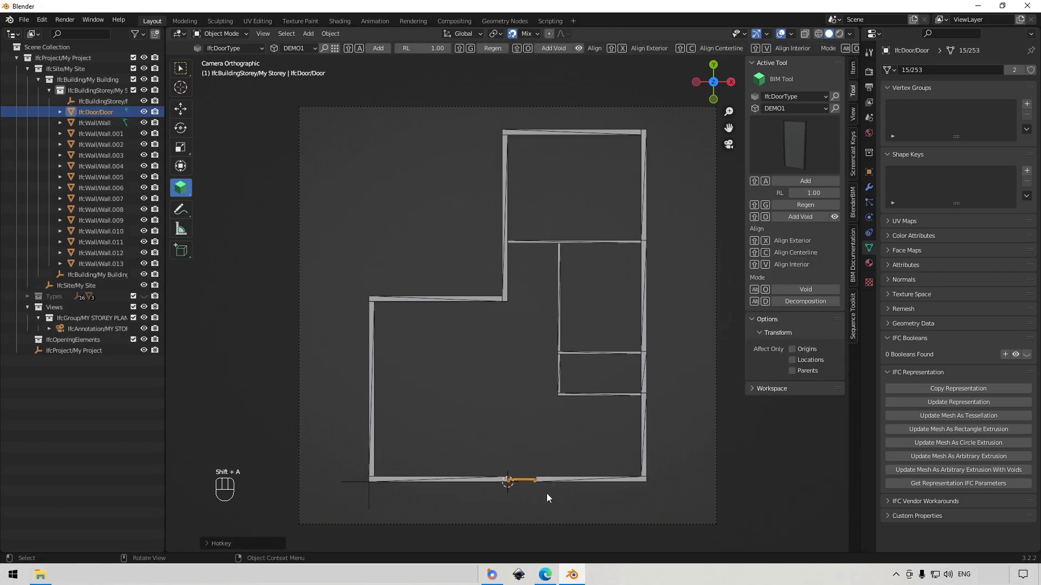
left_click(565, 383)
right_click(553, 392)
key("shift+a")
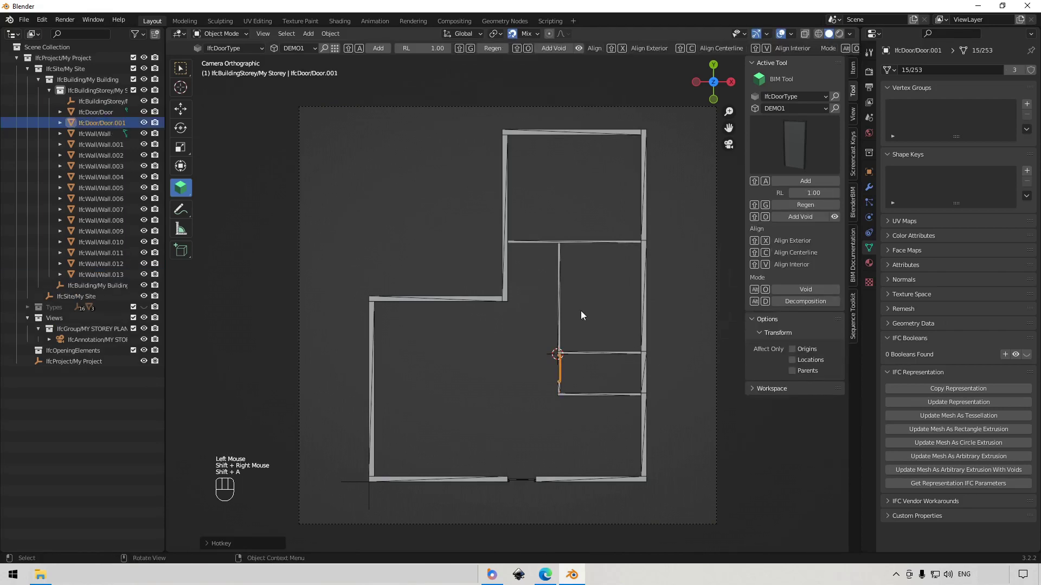
Step: Add doors to the wall between the top rooms and to the upper-left wall
left_click(564, 304)
left_click_drag(551, 259, 581, 290)
key("shift+a")
left_click_drag(537, 252, 556, 232)
right_click(557, 224)
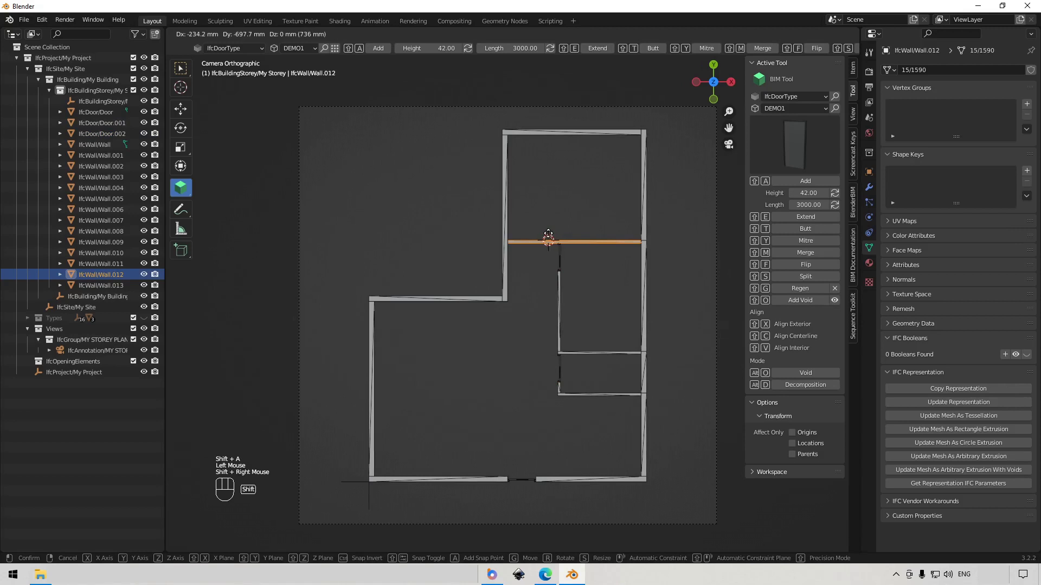
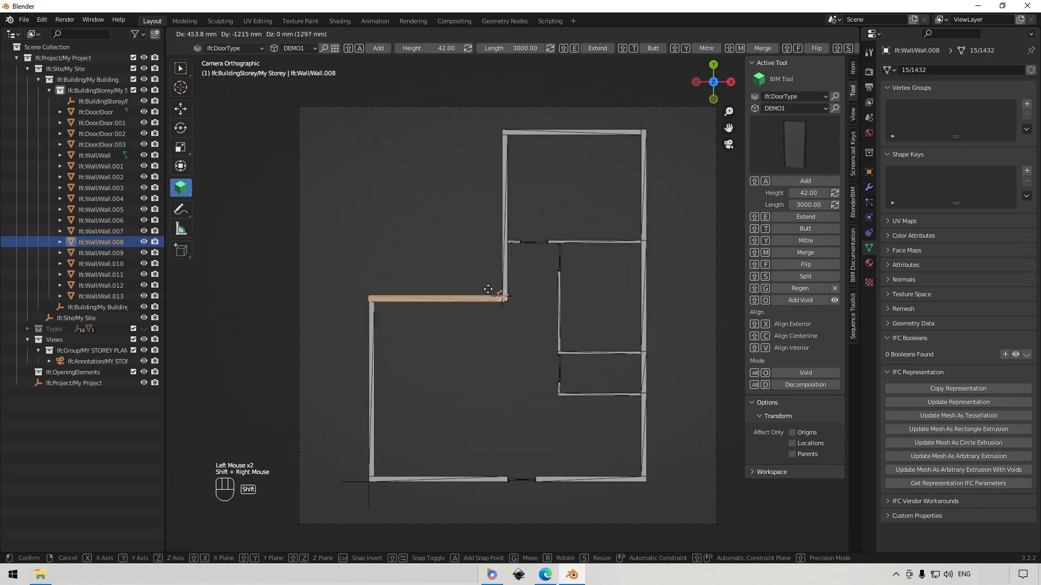
key("shift+a")
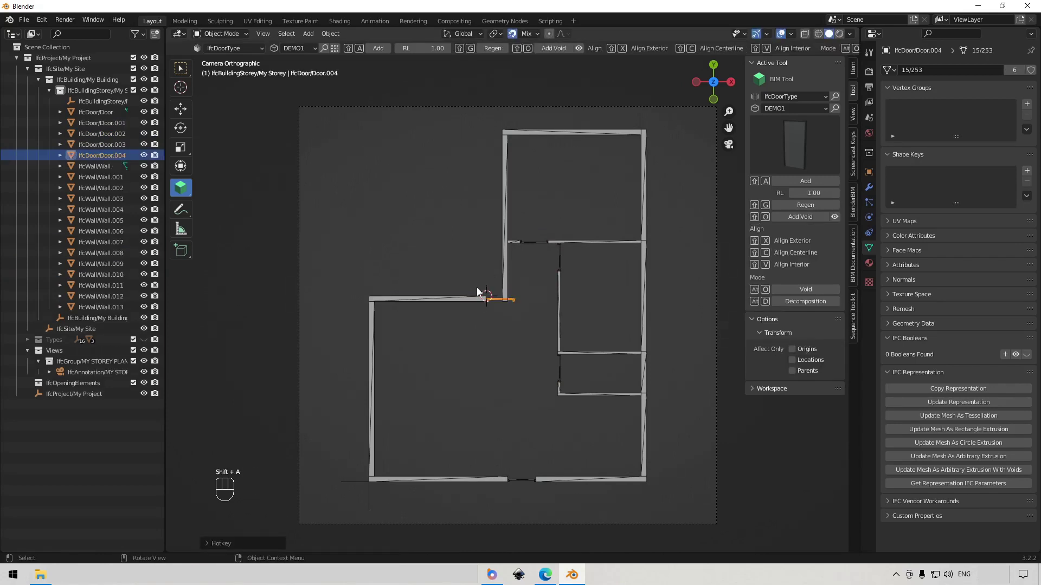
Step: Slide the upper-left door along its wall with G X and confirm its new position
key("g")
key("x")
left_click_drag(469, 291, 488, 277)
key("shift+g")
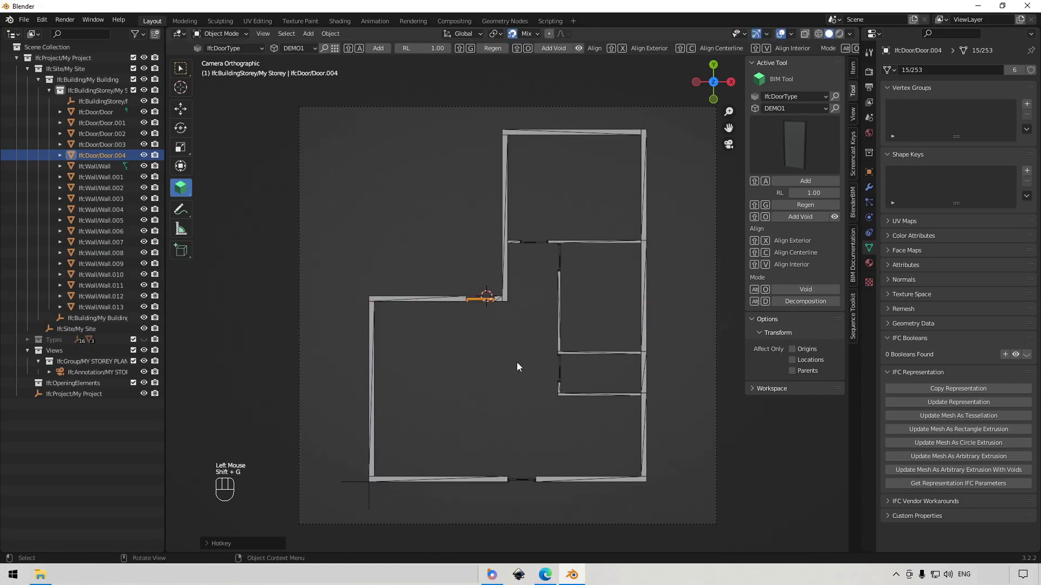
left_click(519, 370)
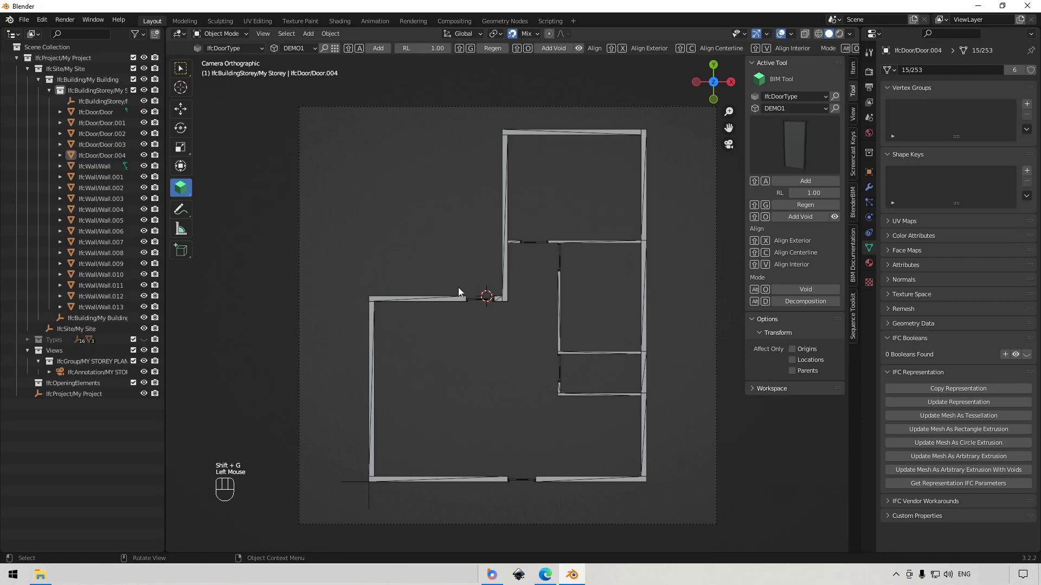
middle_click(541, 424)
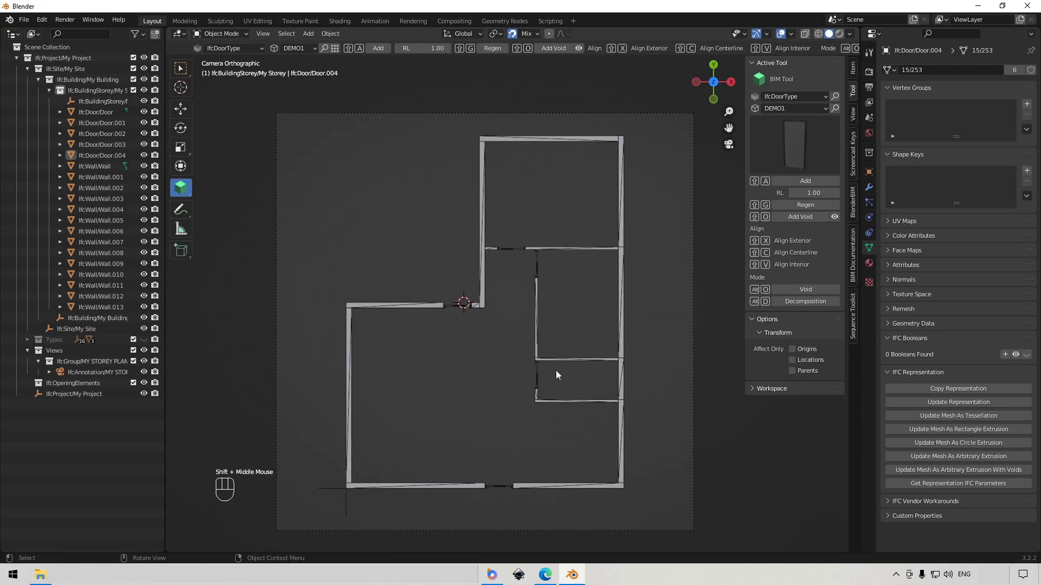
Step: Select each of the placed doors in turn to inspect them
left_click(537, 377)
left_click(538, 265)
left_click(510, 250)
left_click(452, 314)
left_click(541, 382)
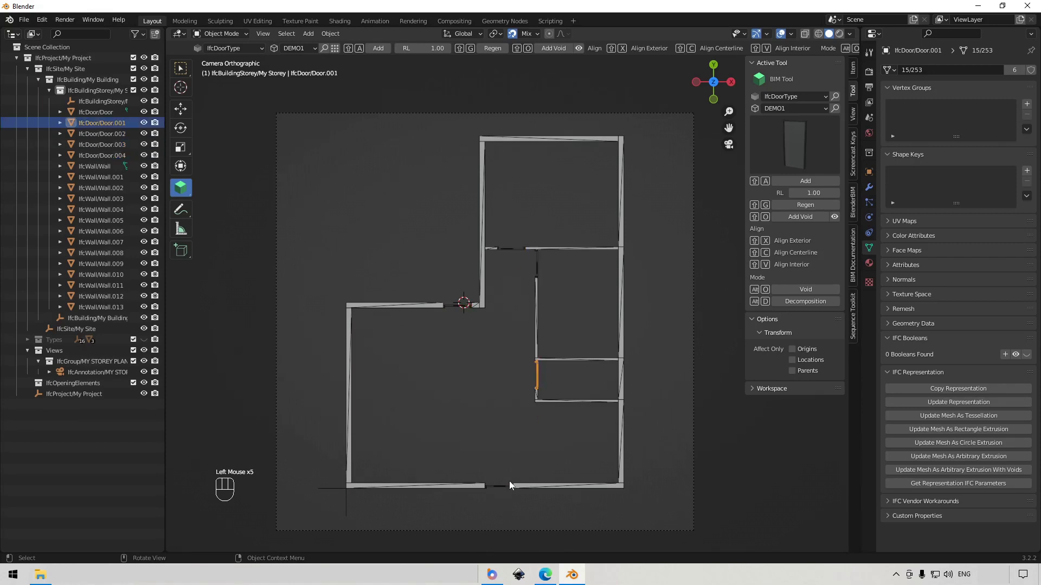
left_click(507, 489)
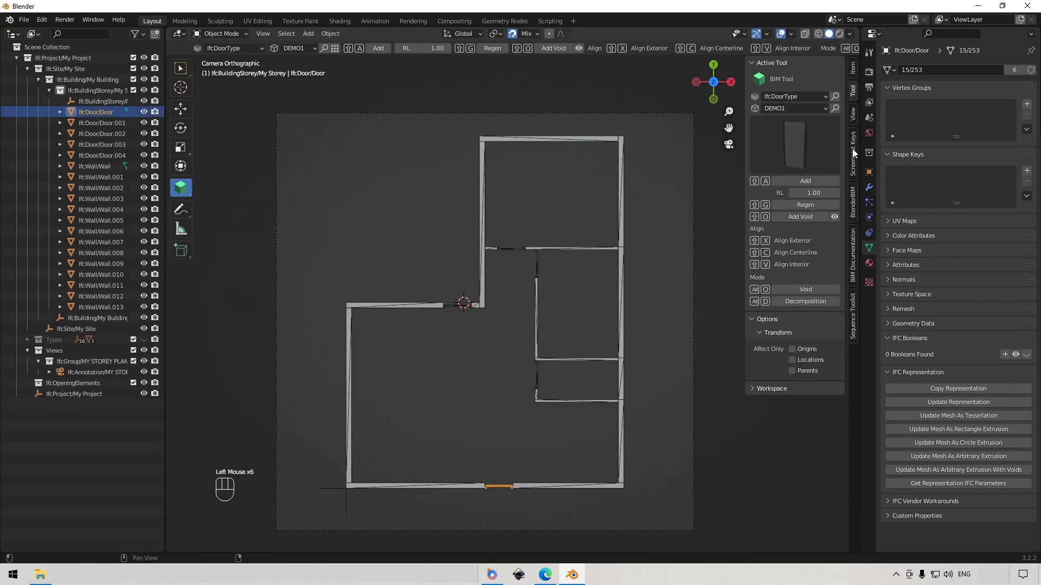
Step: Switch the BIM Tool to IfcWindowType with the DEMO1 window style
left_click_drag(804, 100, 781, 93)
left_click_drag(799, 97, 793, 218)
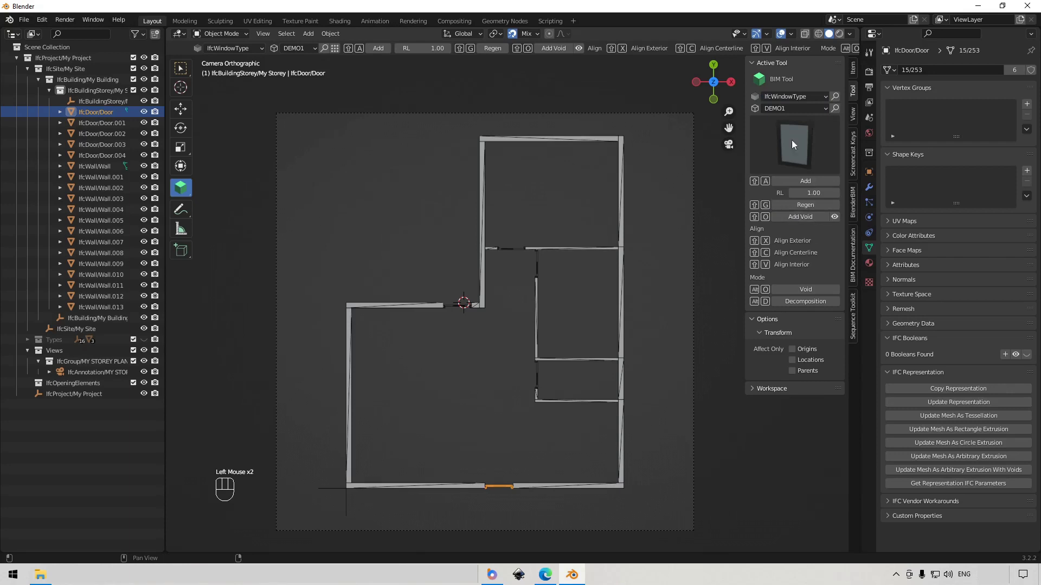
left_click(798, 117)
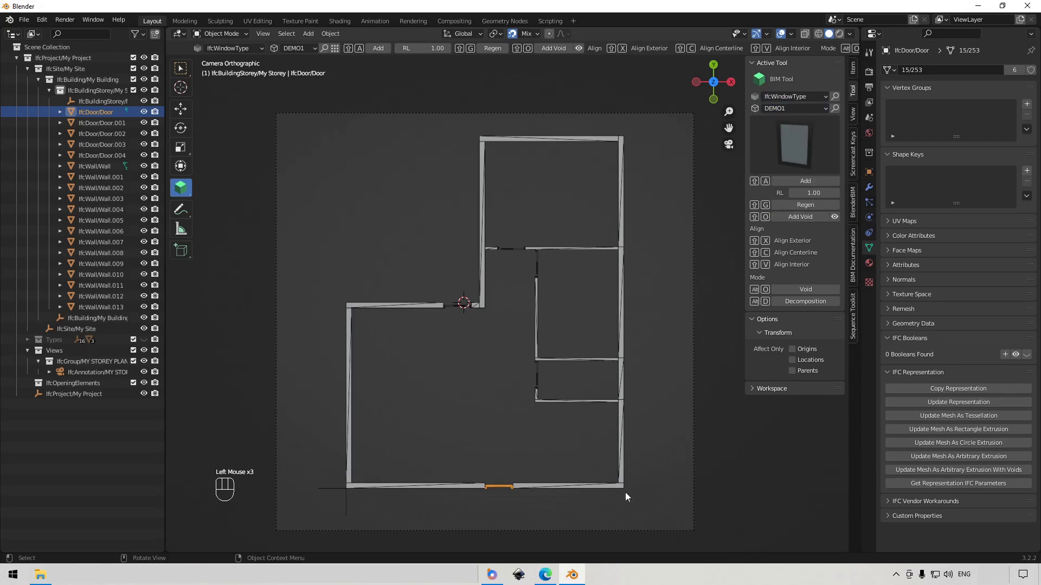
Step: Add windows to the bottom exterior walls of the plan
left_click(549, 495)
right_click(575, 518)
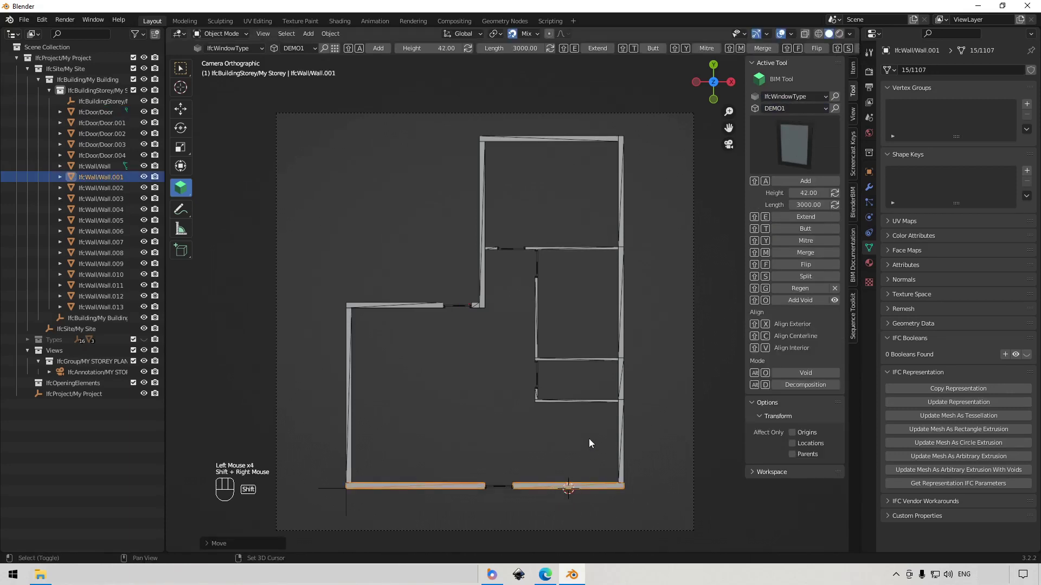
key("shift+a")
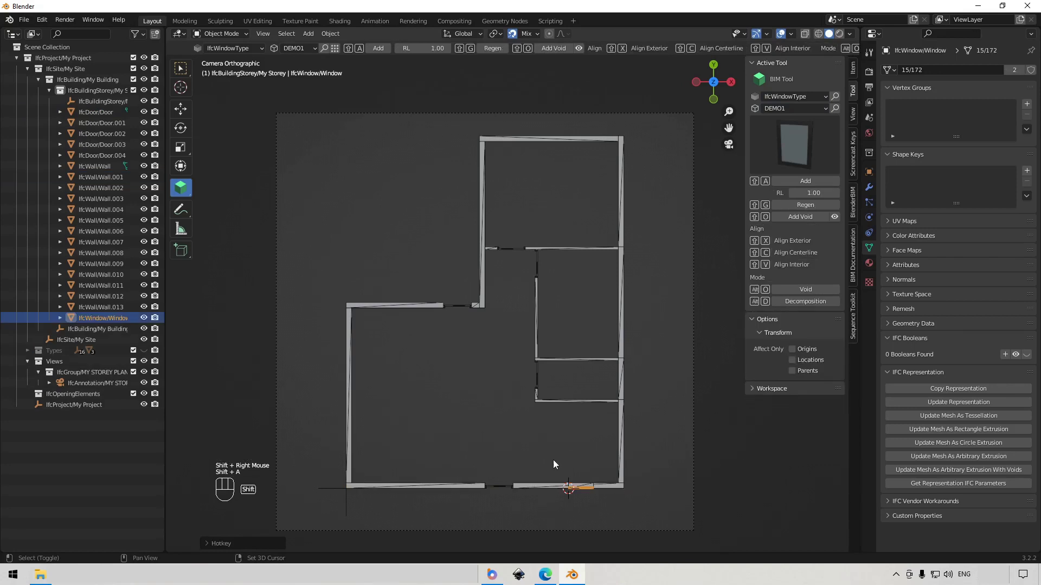
left_click(430, 493)
left_click_drag(412, 474, 468, 439)
key("shift+a")
left_click_drag(546, 448, 553, 354)
scroll("up", 3)
scroll("down", 3)
left_click_drag(588, 338, 594, 401)
Step: Add windows along the right-hand exterior walls, one per wall segment
left_click(632, 398)
right_click(632, 400)
right_click(634, 396)
key("shift+a")
left_click(619, 347)
right_click(630, 349)
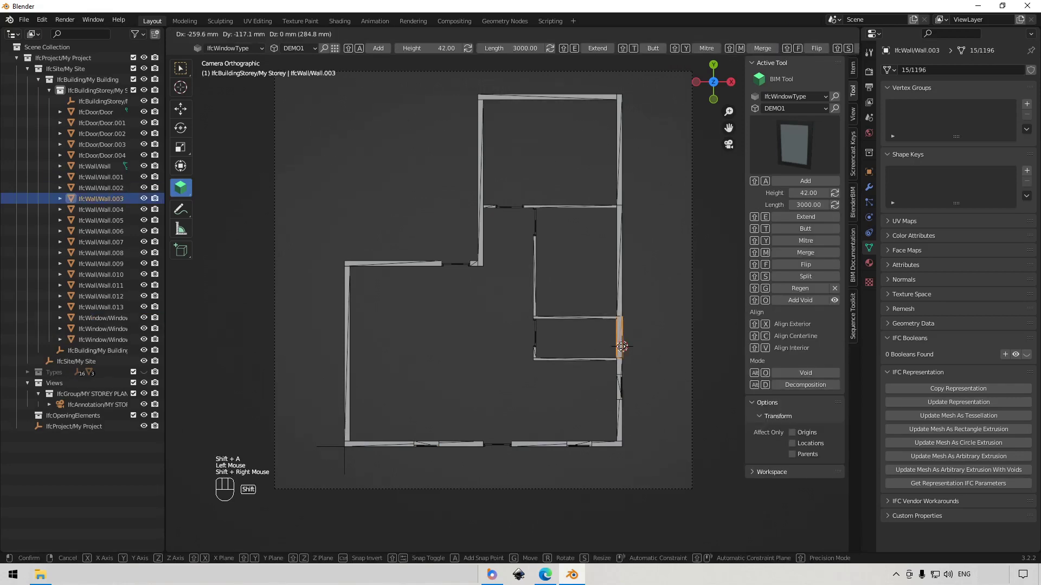
key("shift+a")
left_click_drag(632, 330, 628, 391)
left_click(617, 376)
right_click(640, 352)
key("shift+a")
left_click(619, 312)
right_click(635, 318)
key("shift+a")
left_click(615, 239)
left_click_drag(627, 251, 681, 249)
key("shift+a")
left_click(619, 211)
right_click(631, 208)
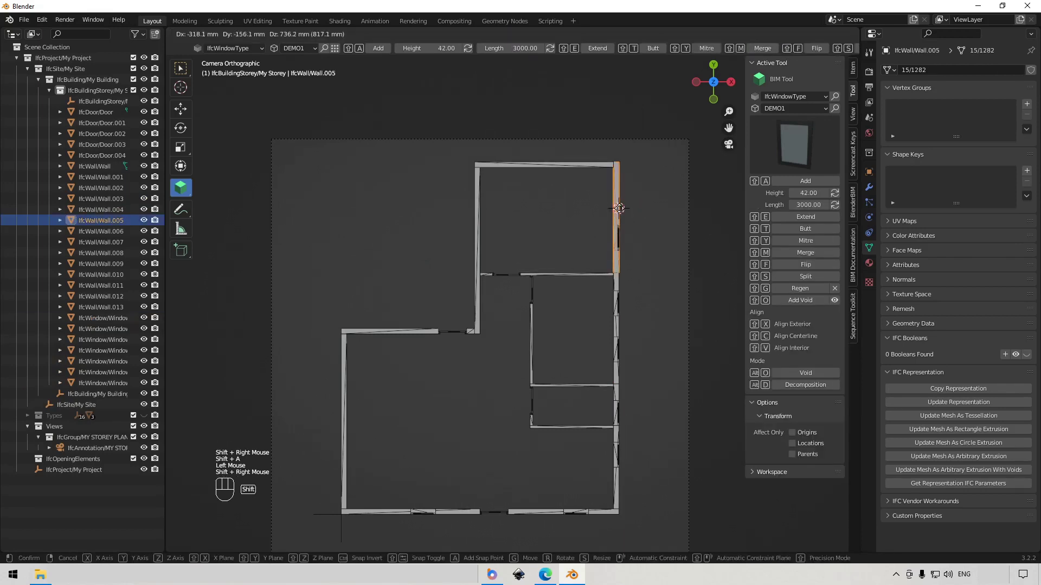
Step: Add windows along the upper-left and left exterior walls of the plan
left_click(480, 210)
right_click(461, 201)
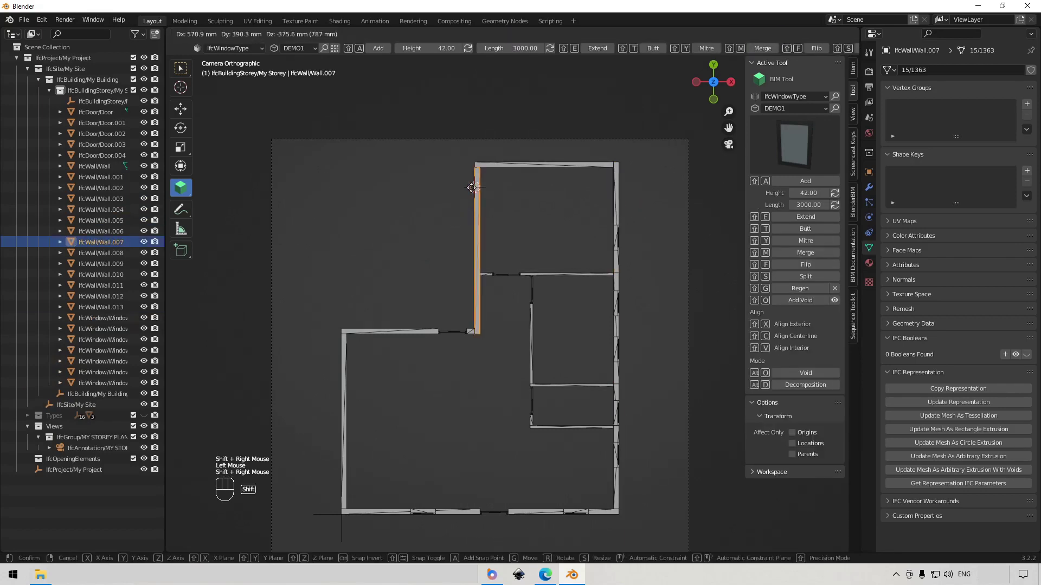
key("shift+a")
left_click(477, 233)
right_click(469, 241)
key("shift+a")
left_click(428, 334)
right_click(427, 324)
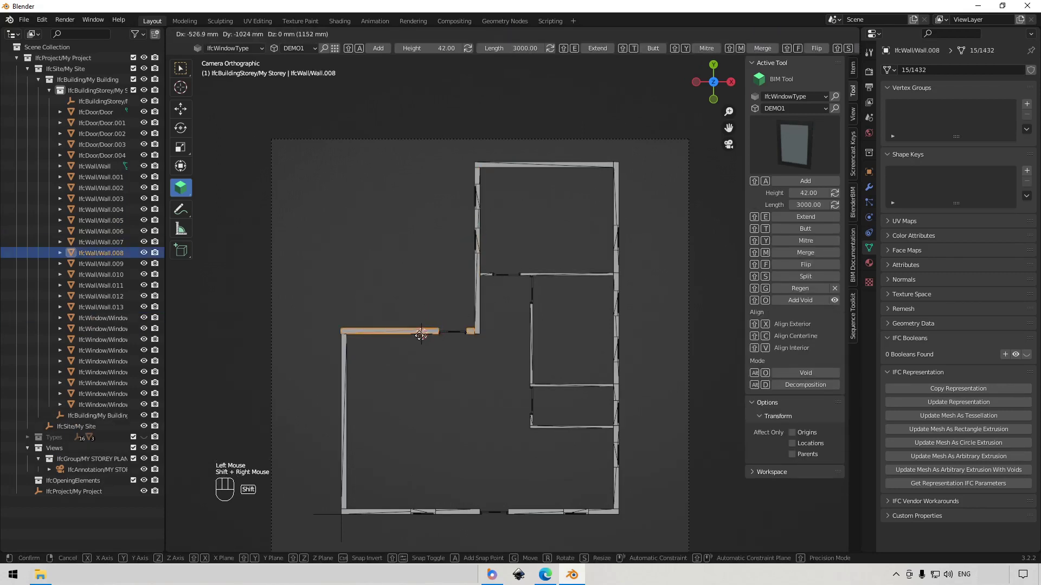
key("shift+a")
left_click(384, 335)
right_click(360, 335)
key("shift+a")
left_click(428, 276)
left_click_drag(514, 394, 526, 364)
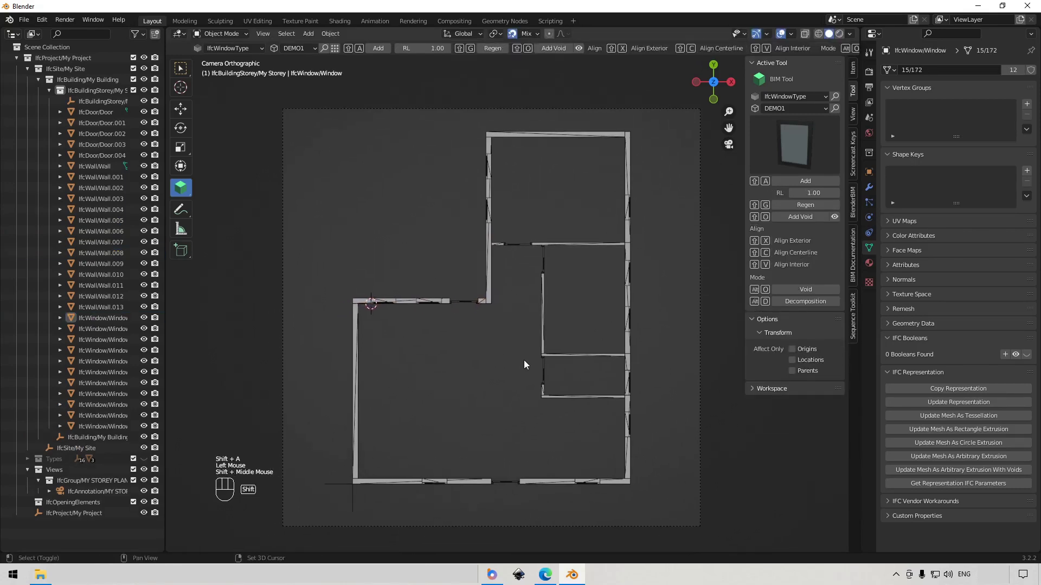
middle_click(567, 367)
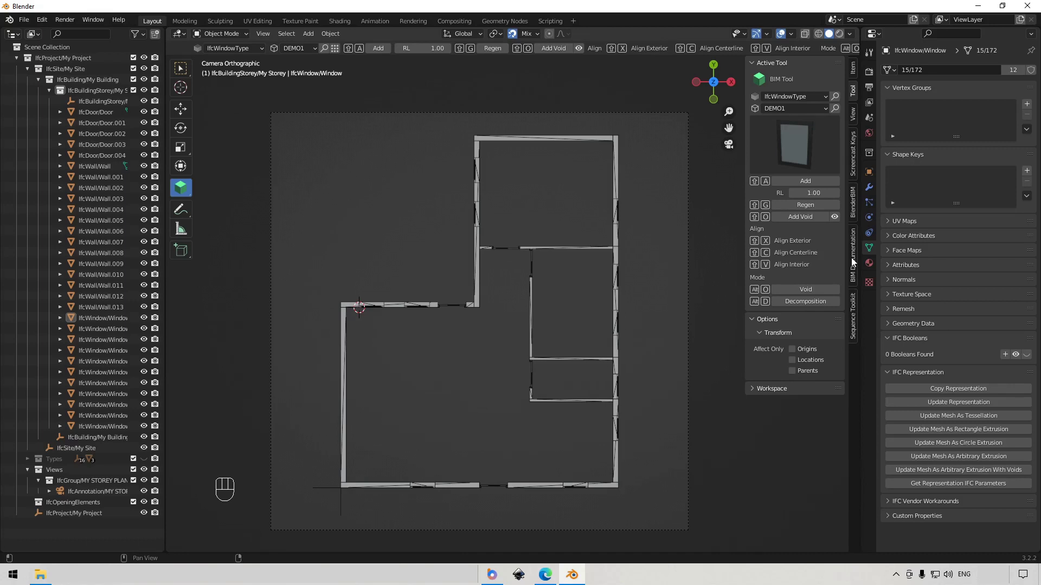
Step: Activate MY STOREY PLAN in Drawings and create its SVG drawing
left_click(855, 263)
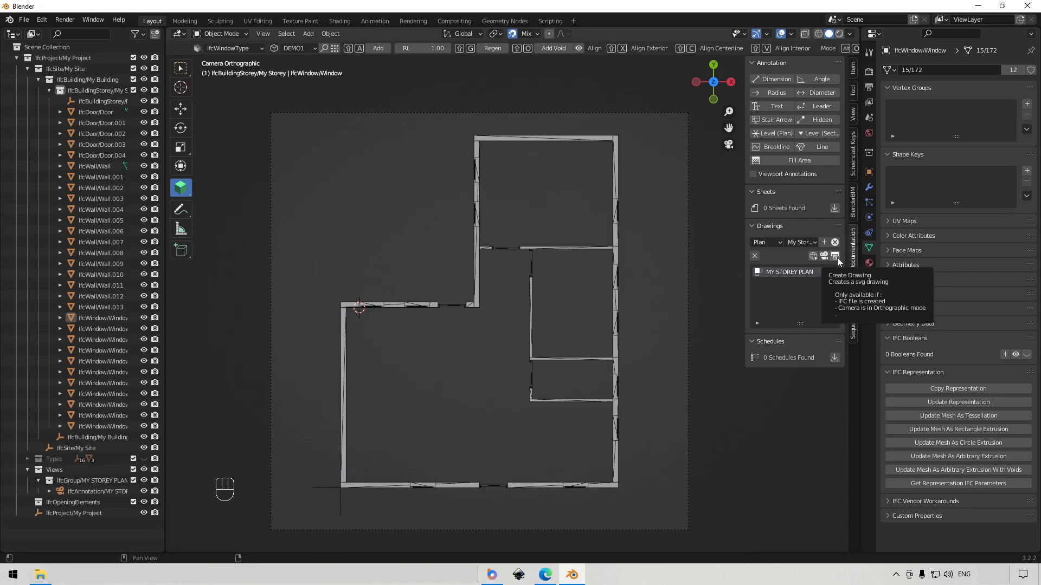
left_click(690, 286)
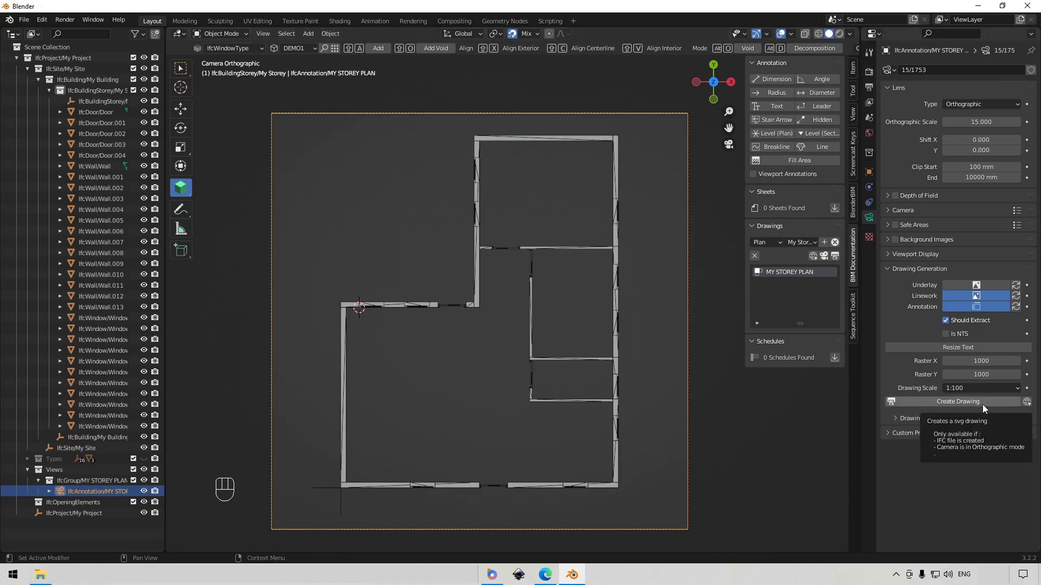
left_click(986, 409)
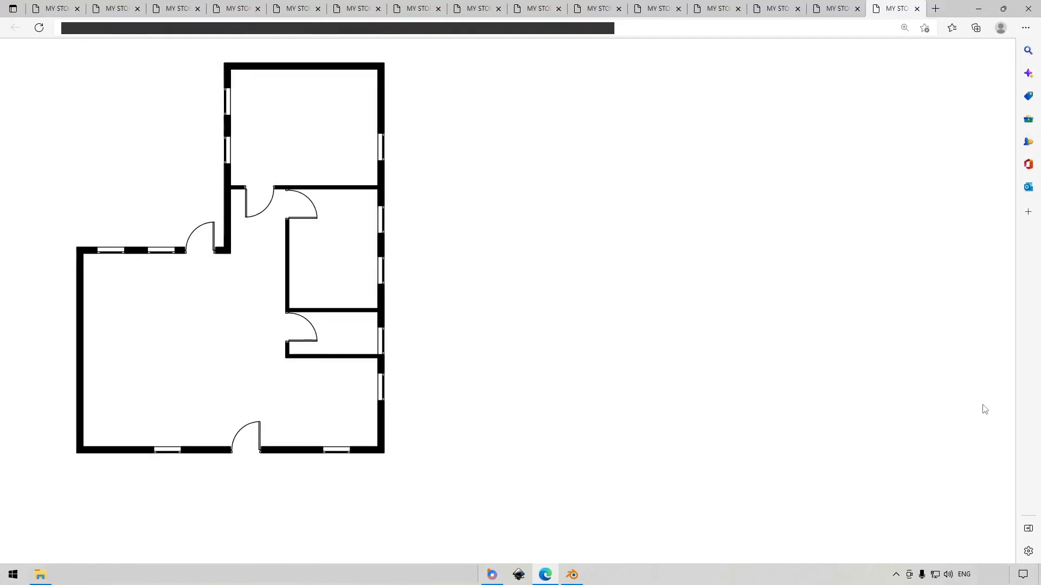
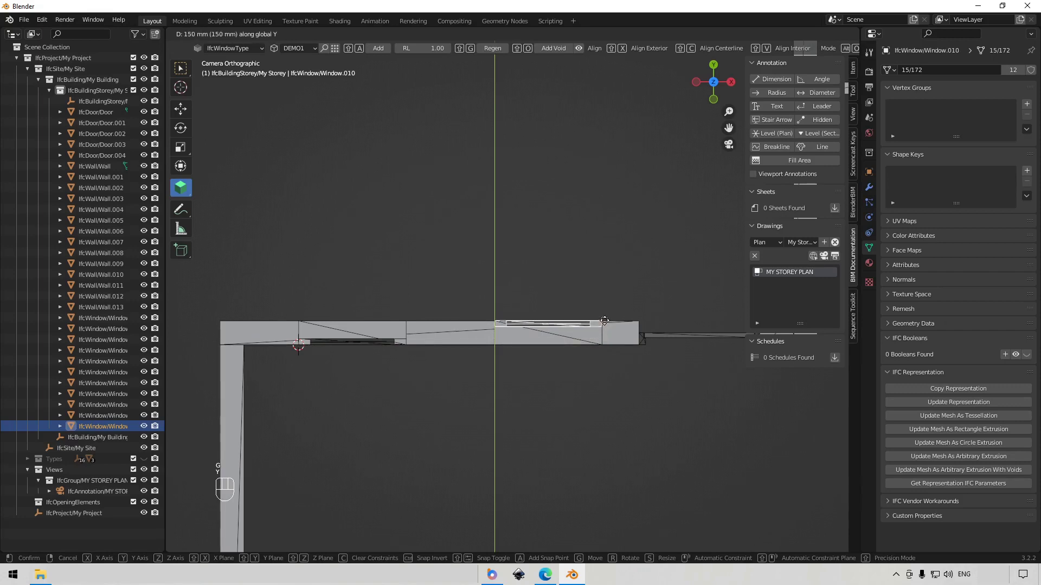
Step: Slide the first window 150 mm along its wall (G, Y) and confirm
left_click(615, 325)
scroll("up", 3)
left_click_drag(520, 391, 553, 357)
scroll("up", 3)
key("g")
key("y")
left_click_drag(462, 362, 520, 348)
scroll("down", 3)
left_click(262, 376)
scroll("down", 3)
left_click(266, 369)
Step: Slide the second window on the left wing's top wall along Y
key("g")
key("y")
left_click(301, 323)
scroll("down", 3)
middle_click(499, 383)
scroll("down", 3)
left_click_drag(538, 398, 516, 390)
left_click_drag(539, 401, 998, 449)
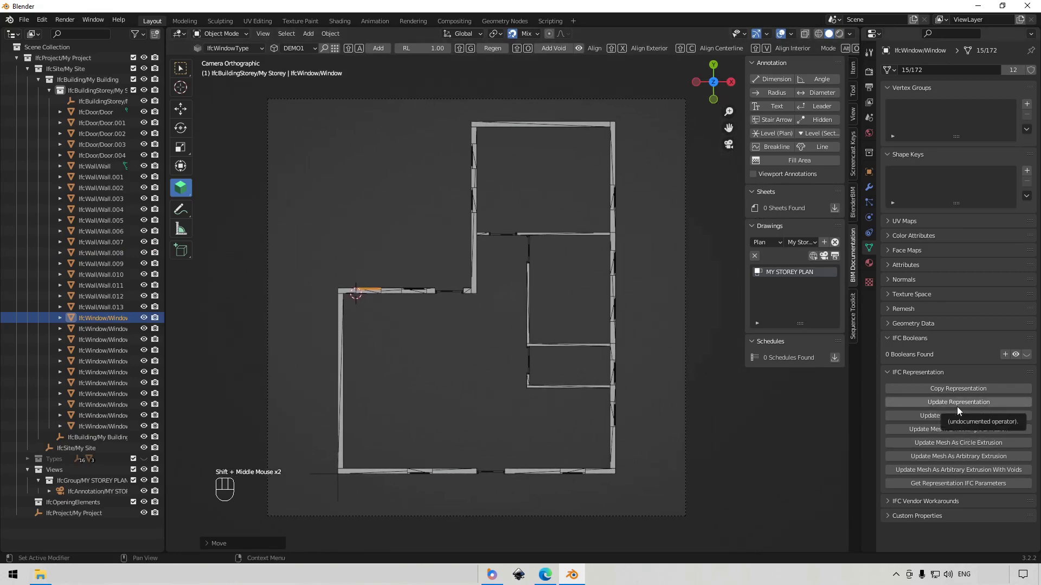
Step: Update the IFC representation of both moved windows
left_click(962, 411)
left_click(423, 294)
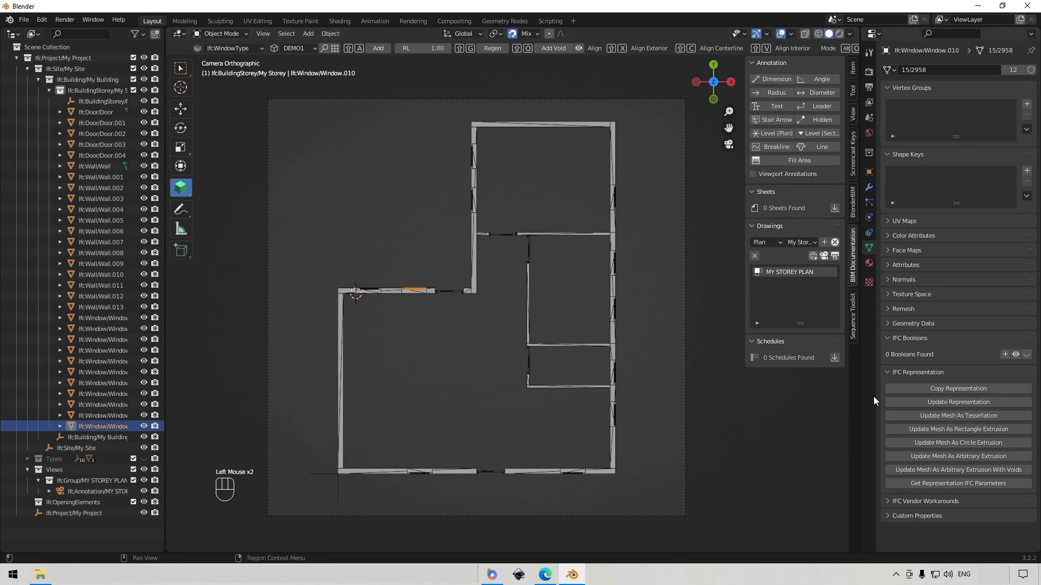
left_click(936, 407)
left_click(746, 426)
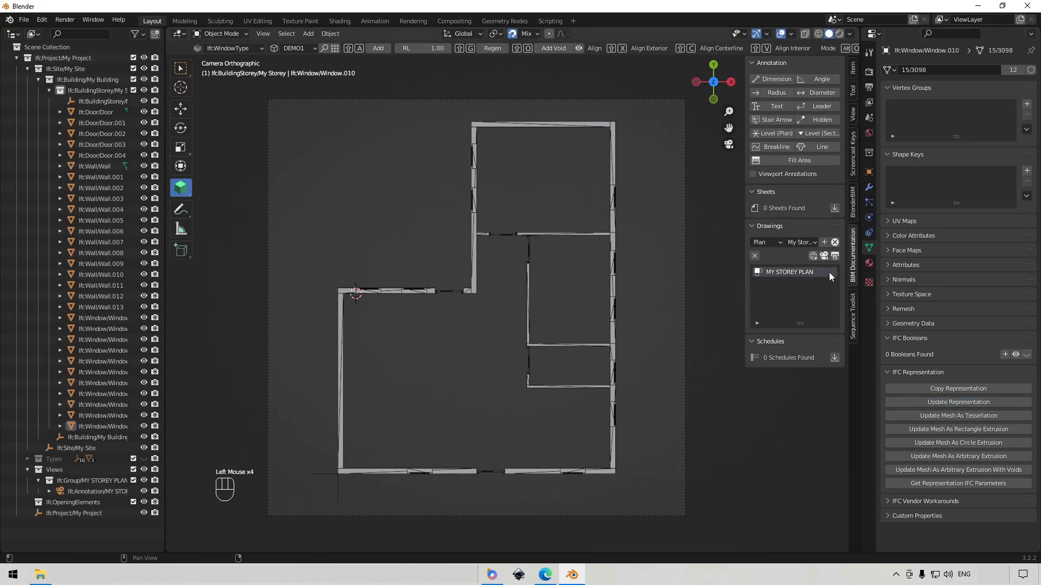
Step: Open the MY STOREY PLAN SVG to review it, then return to the Floor plan.ifc plan view
left_click(839, 260)
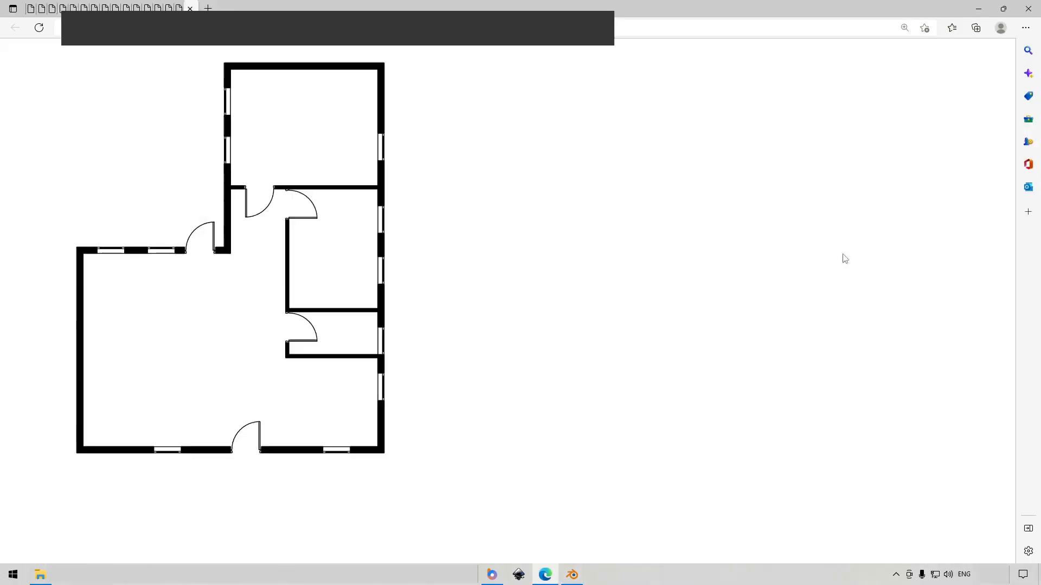
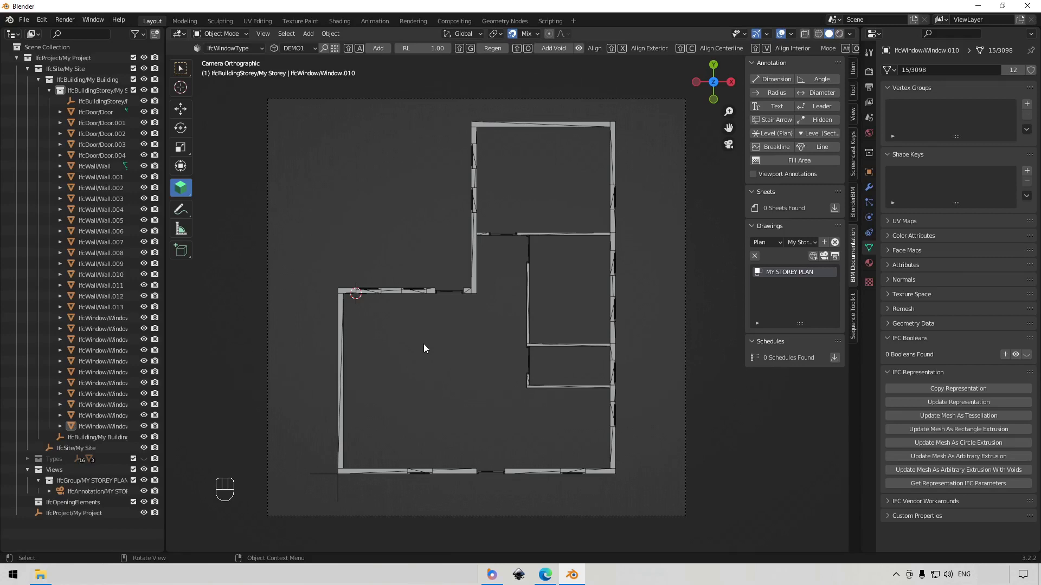
left_click(659, 408)
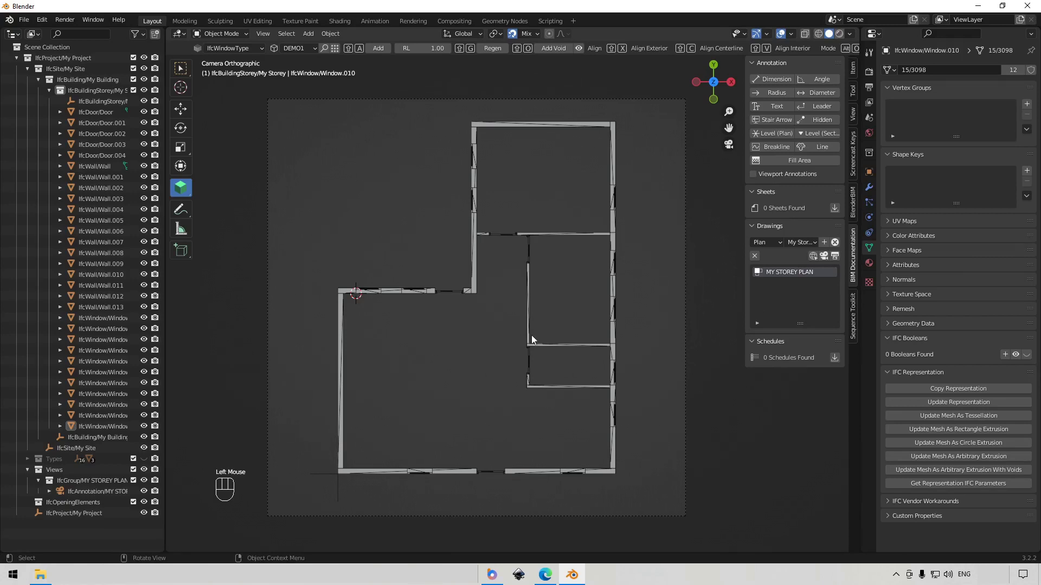
middle_click(483, 389)
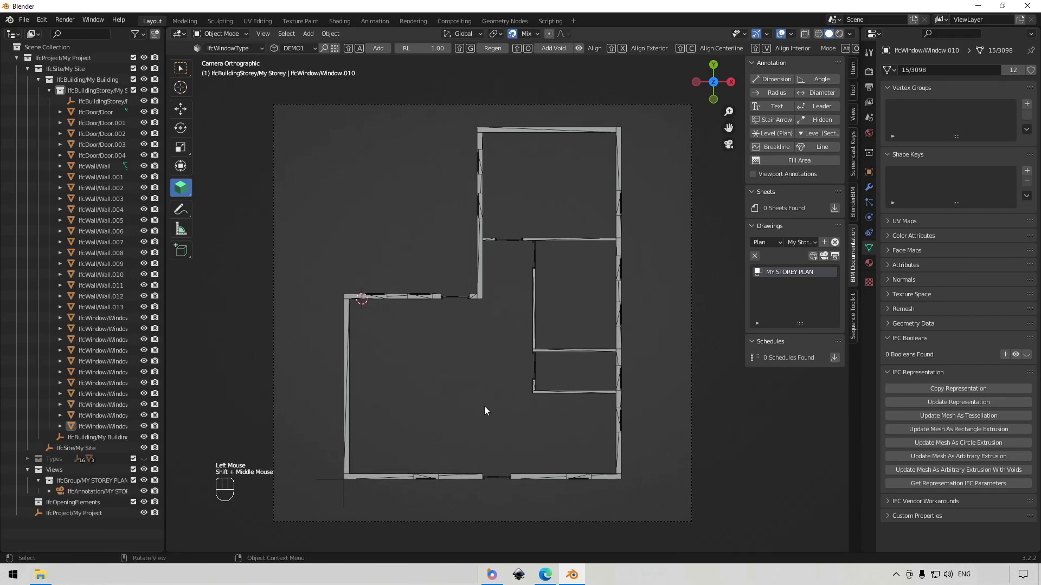
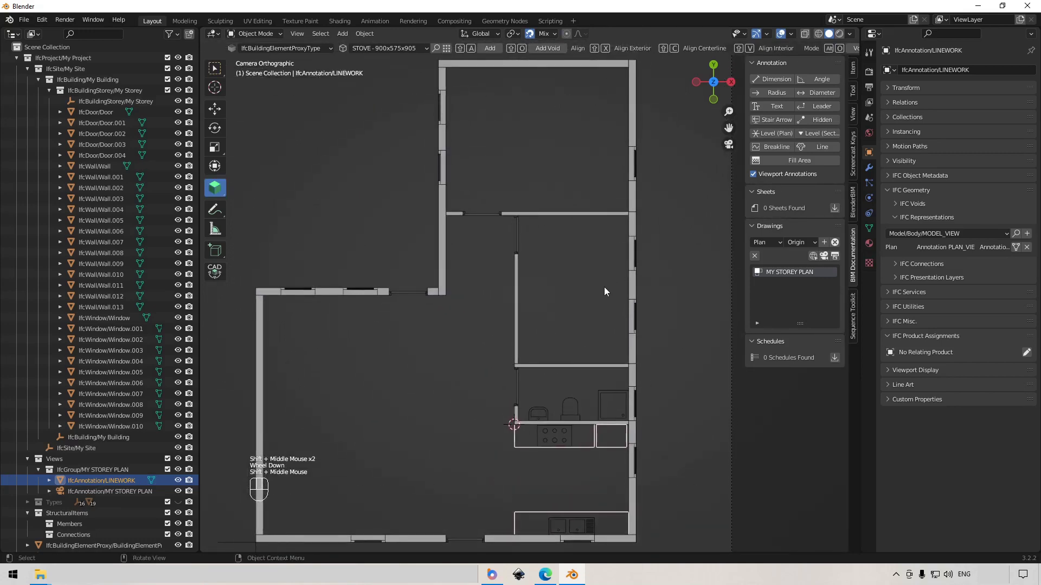
Step: Set BIM Tool to IfcFurnitureType Bed_03 Double and add it in the upper-right room
right_click(608, 280)
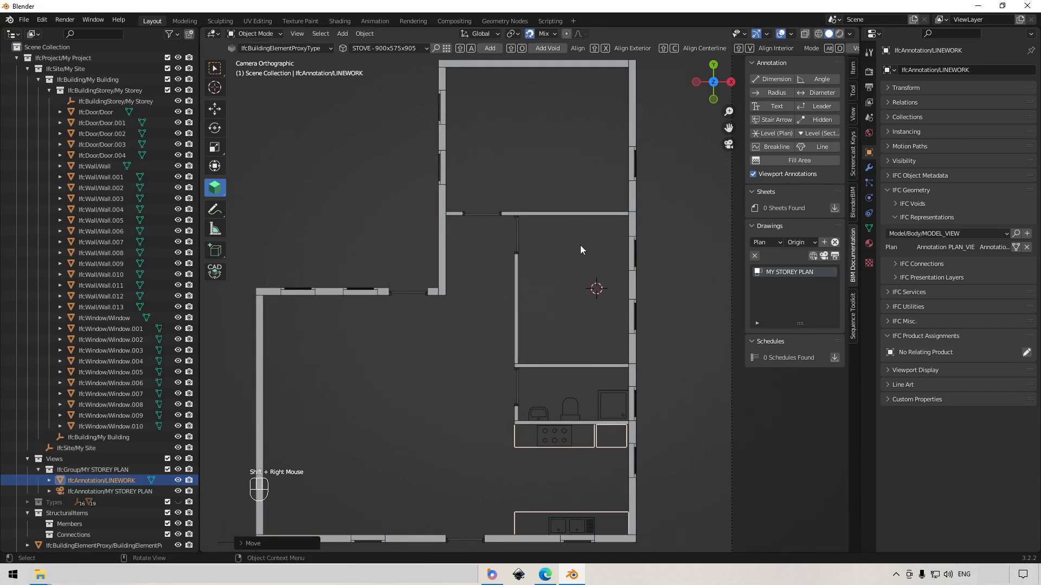
left_click(854, 96)
left_click_drag(821, 102, 807, 175)
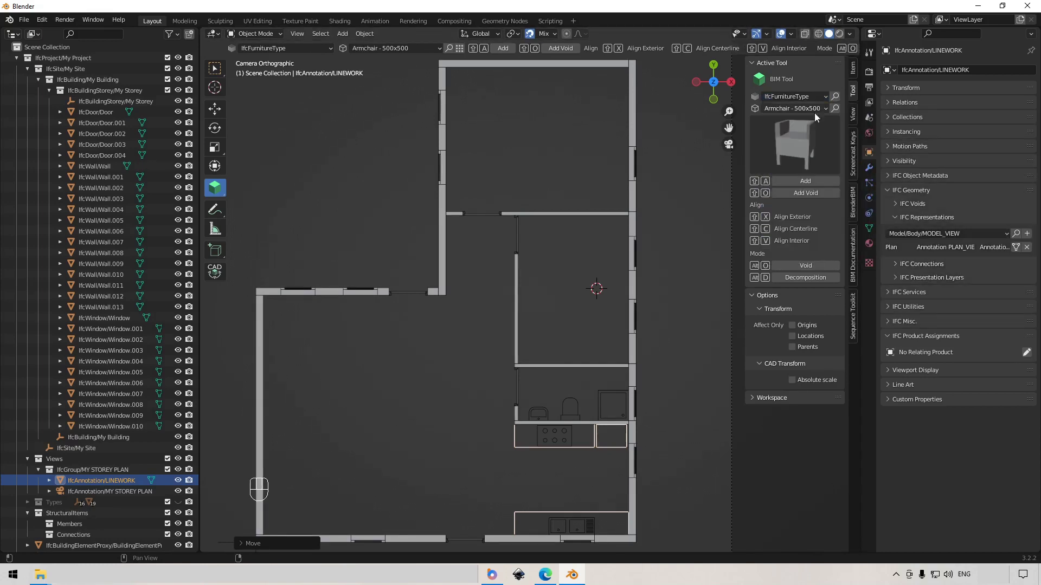
left_click_drag(816, 114, 798, 148)
right_click(579, 288)
left_click(802, 183)
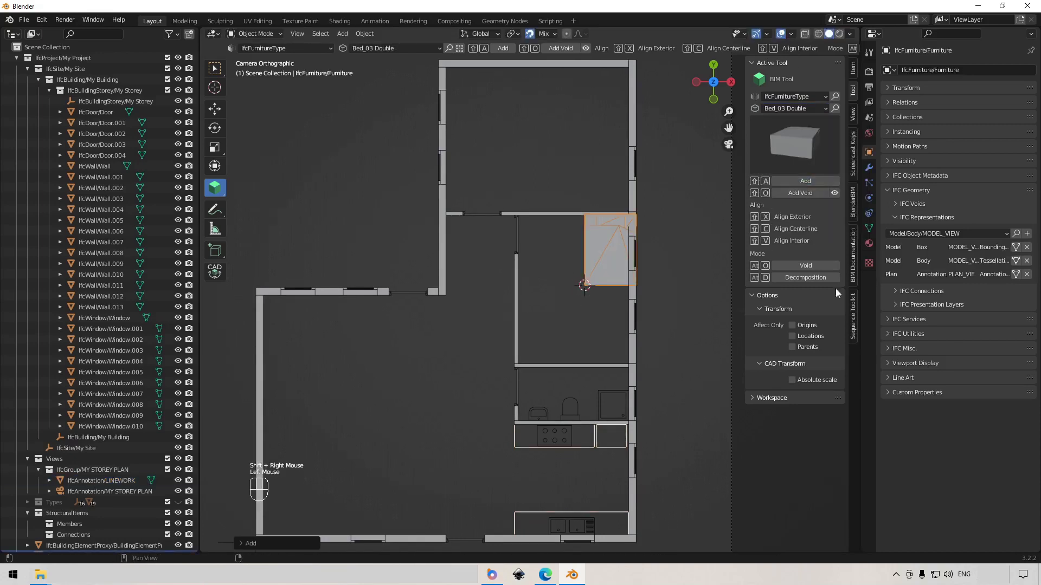
left_click(1014, 279)
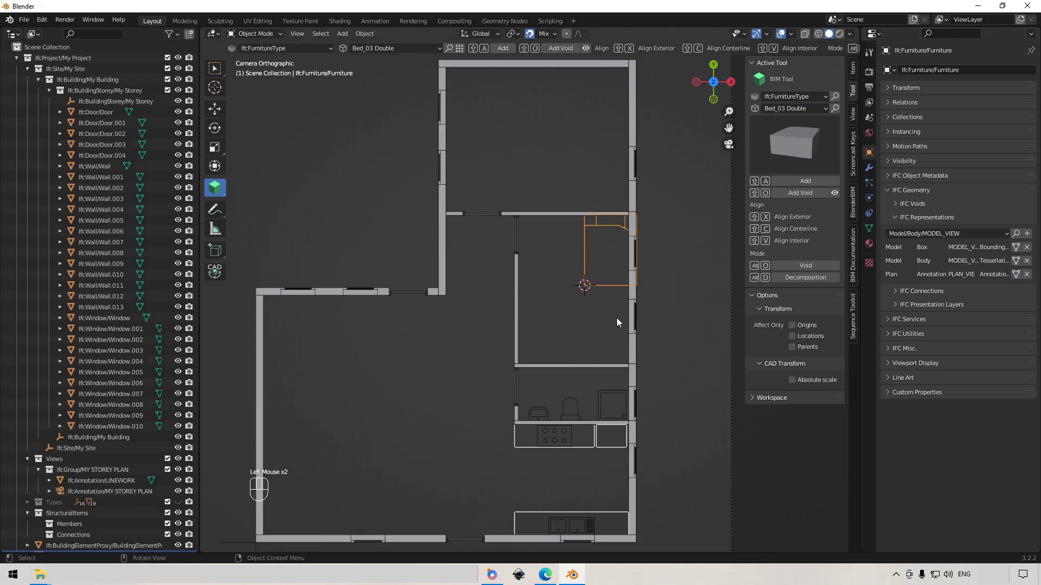
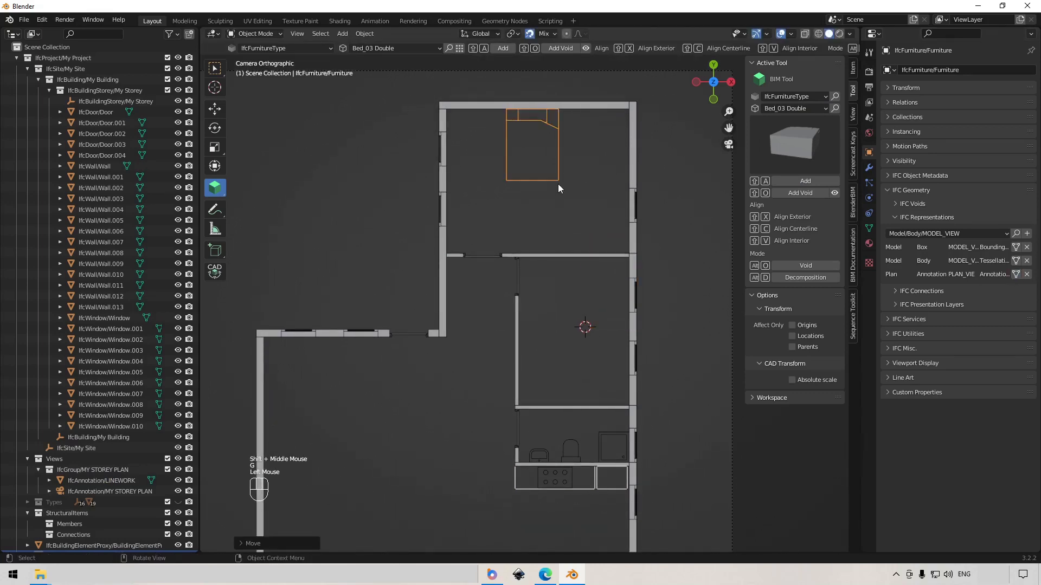
Step: Add a second Bed_03 Double, turn it a quarter turn and move it into the middle room
right_click(583, 324)
left_click(817, 185)
key("r")
key("z")
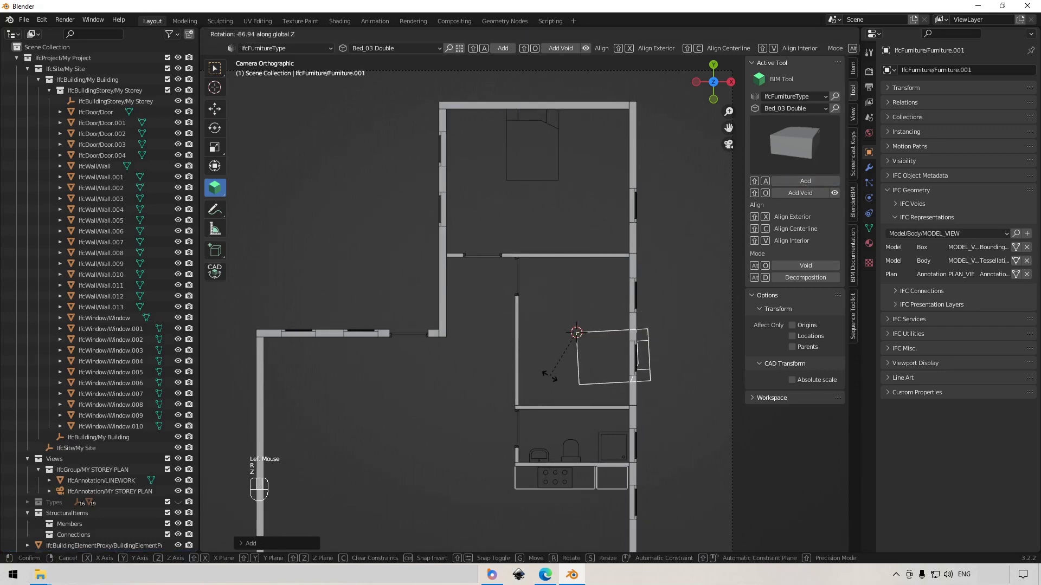
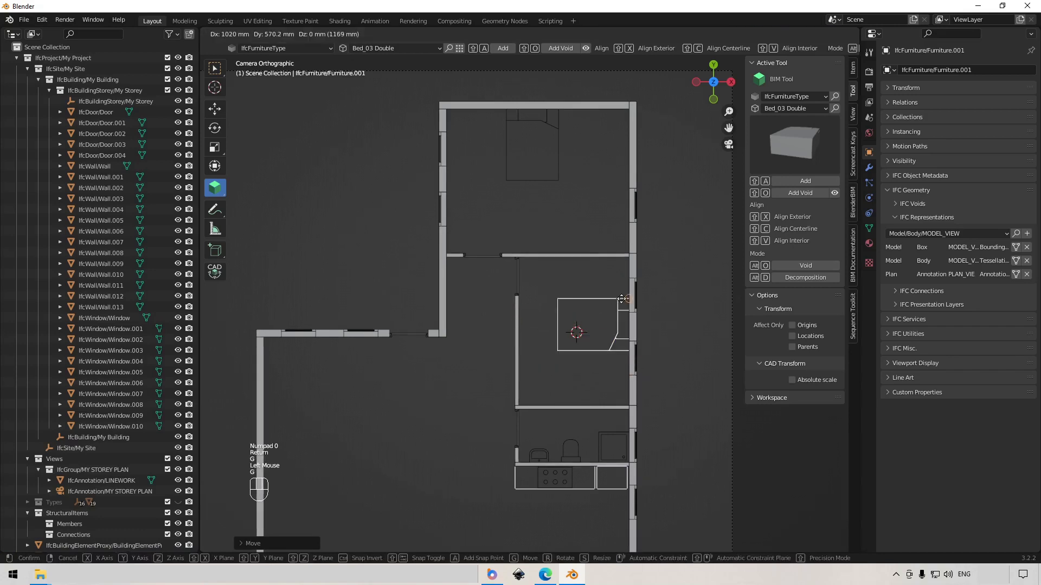
left_click(623, 307)
left_click_drag(530, 369, 597, 311)
middle_click(509, 371)
middle_click(500, 374)
left_click(463, 353)
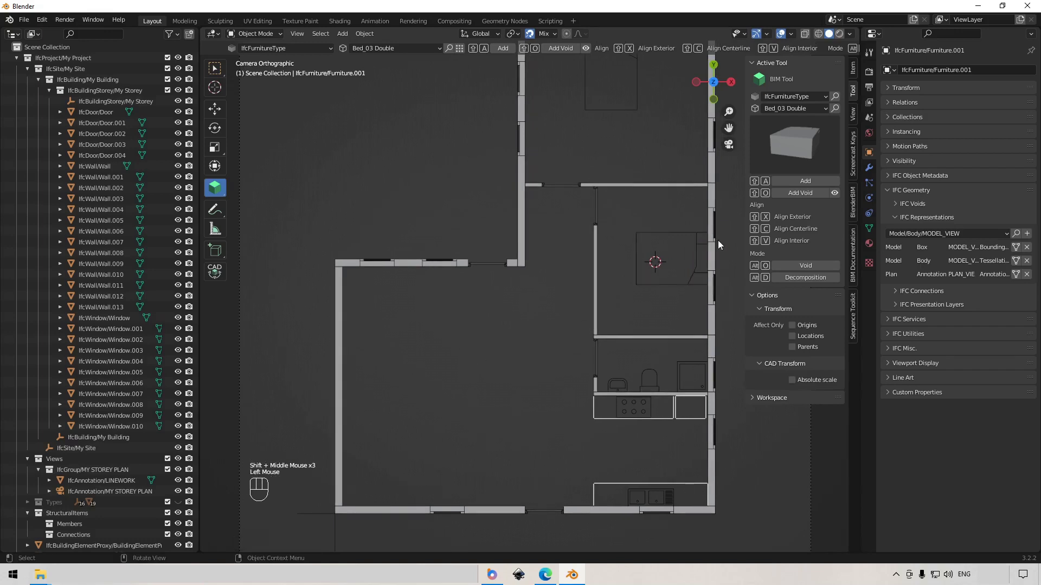
Step: Add a Table 760x1520 4 seater in the lower-left living area rotated -90° about Z
right_click(496, 434)
left_click_drag(806, 102, 820, 91)
left_click_drag(820, 113, 821, 222)
left_click(814, 185)
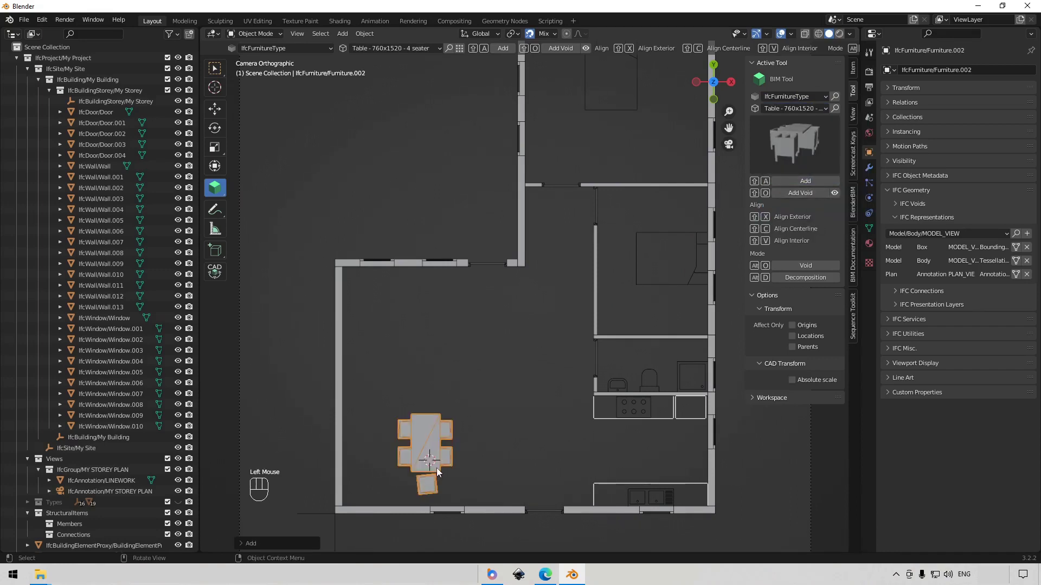
middle_click(451, 458)
left_click(1015, 281)
key("r")
key("z")
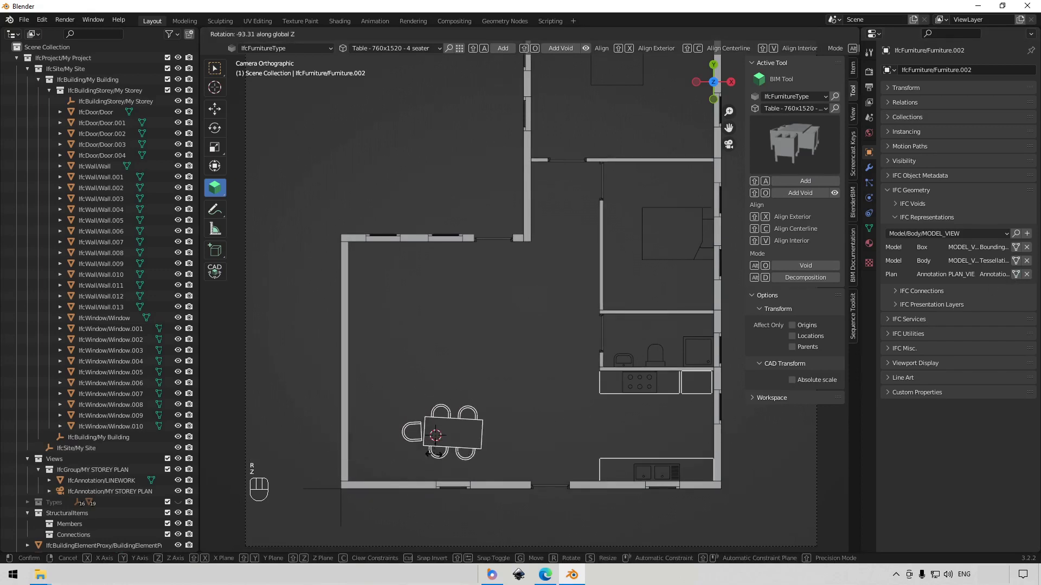
key("KP_Subtract")
key("KP_9")
key("KP_0")
key("Return")
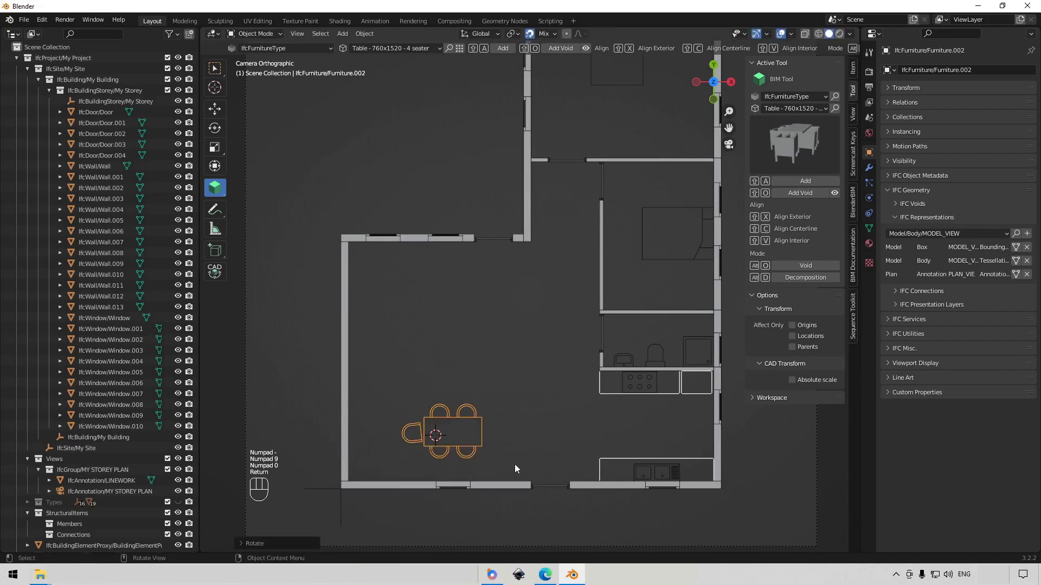
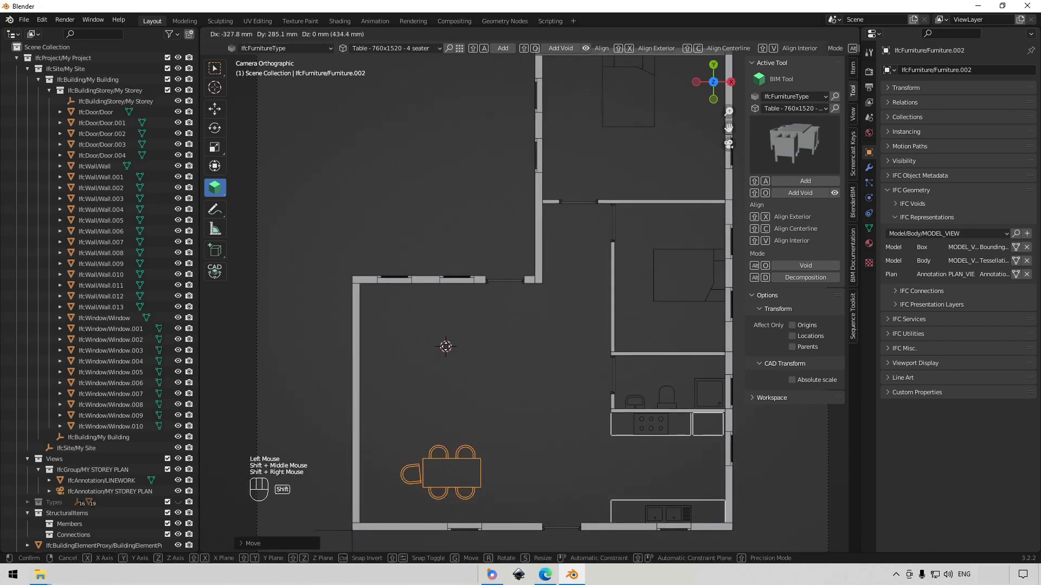
Step: Add a double couch and a single couch chair in the living area
left_click_drag(821, 114, 818, 175)
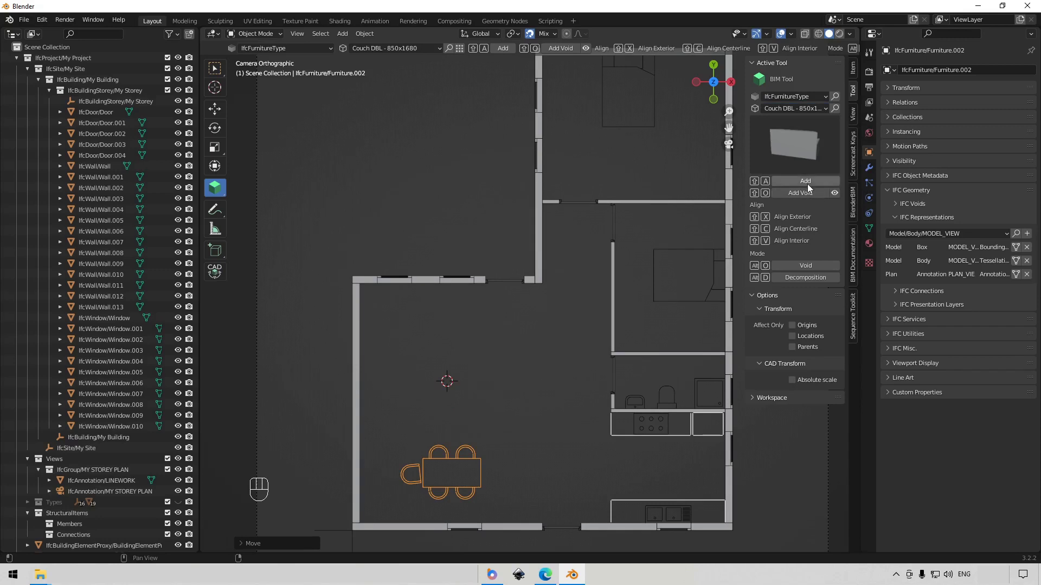
left_click(811, 185)
left_click(1015, 280)
key("g")
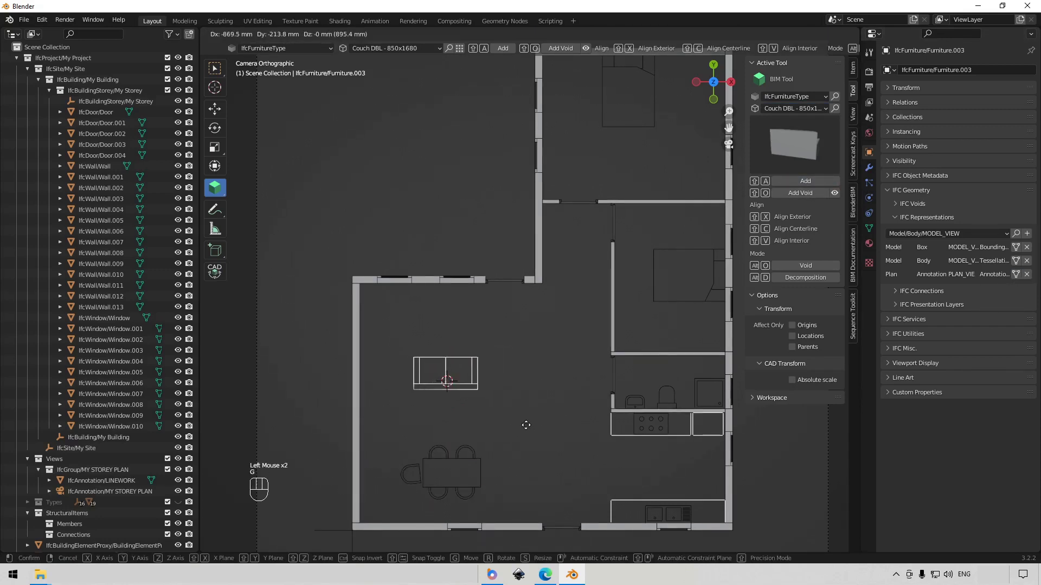
left_click(529, 434)
right_click(529, 361)
left_click_drag(793, 111, 802, 163)
left_click(818, 181)
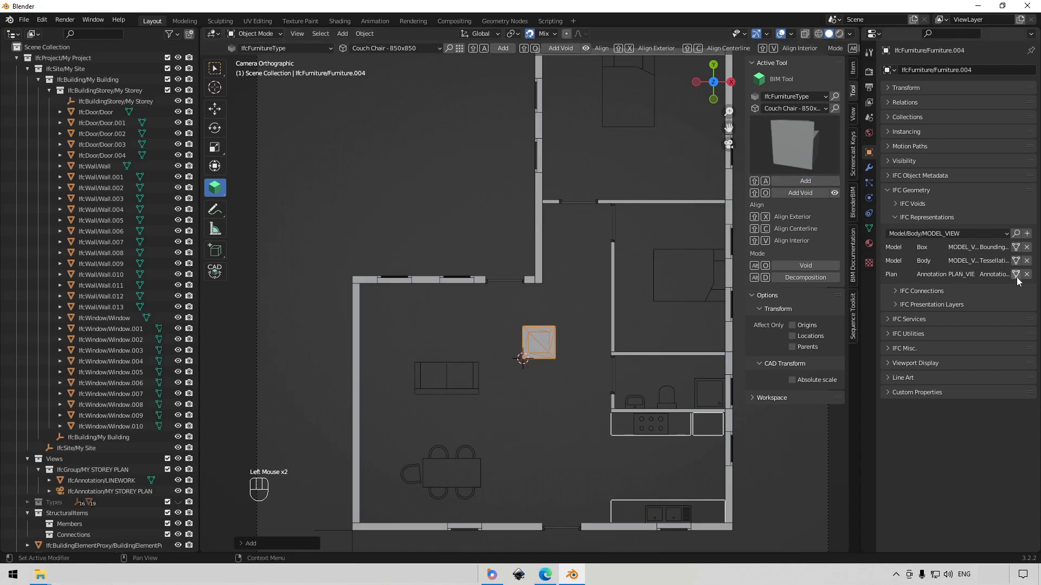
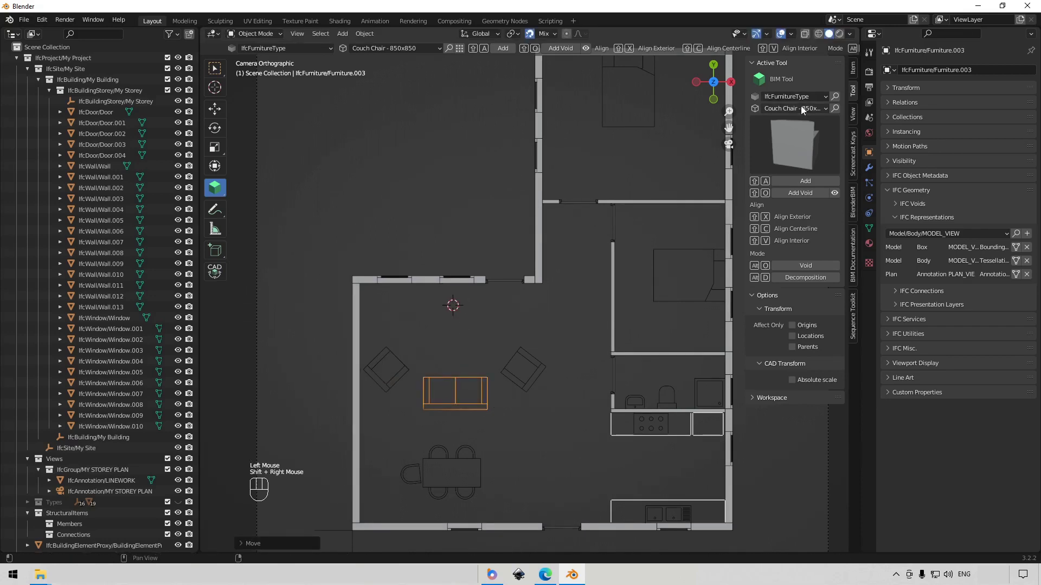
Step: Add a TV - 55inch and rotate it 90° about Z
left_click_drag(804, 117, 803, 196)
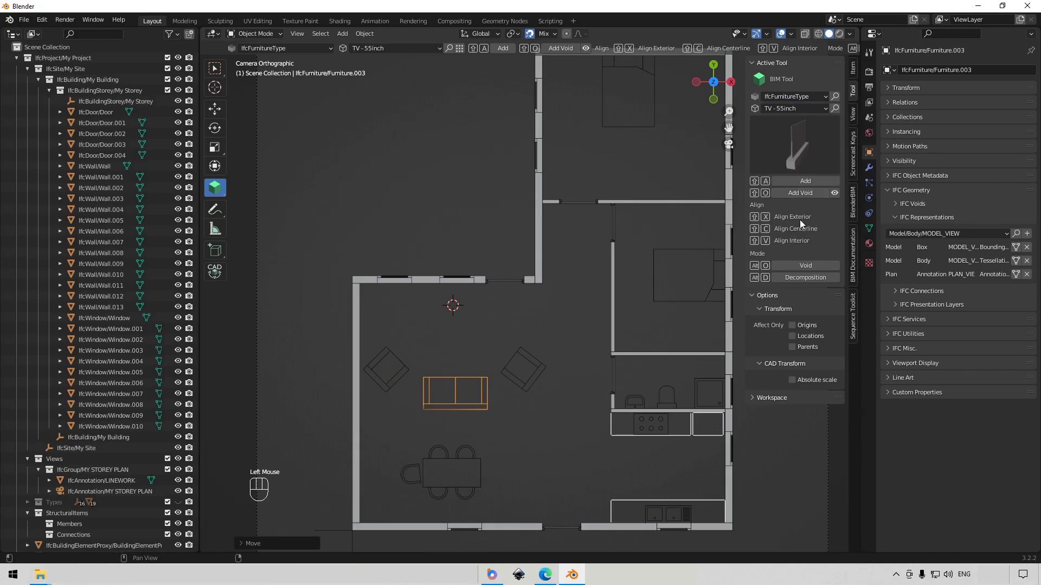
left_click(812, 184)
left_click(1017, 280)
key("r")
key("z")
key("KP_9")
key("KP_0")
key("Return")
Step: Move the TV against the living room's top wall facing the sofa
key("g")
left_click_drag(498, 308, 567, 351)
left_click_drag(551, 354, 521, 337)
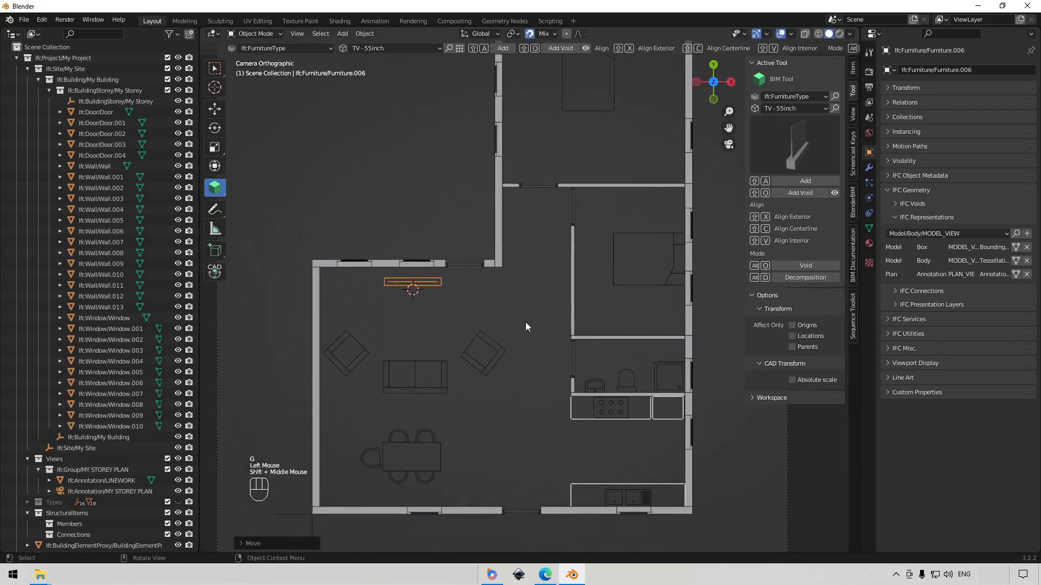
left_click(530, 290)
middle_click(530, 298)
left_click_drag(614, 295, 596, 297)
left_click_drag(414, 201, 483, 255)
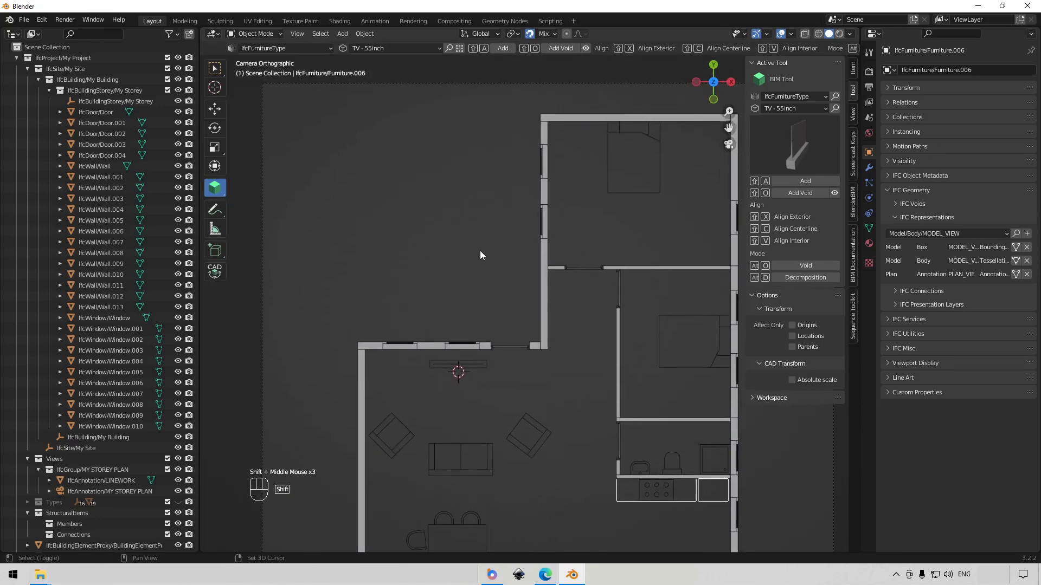
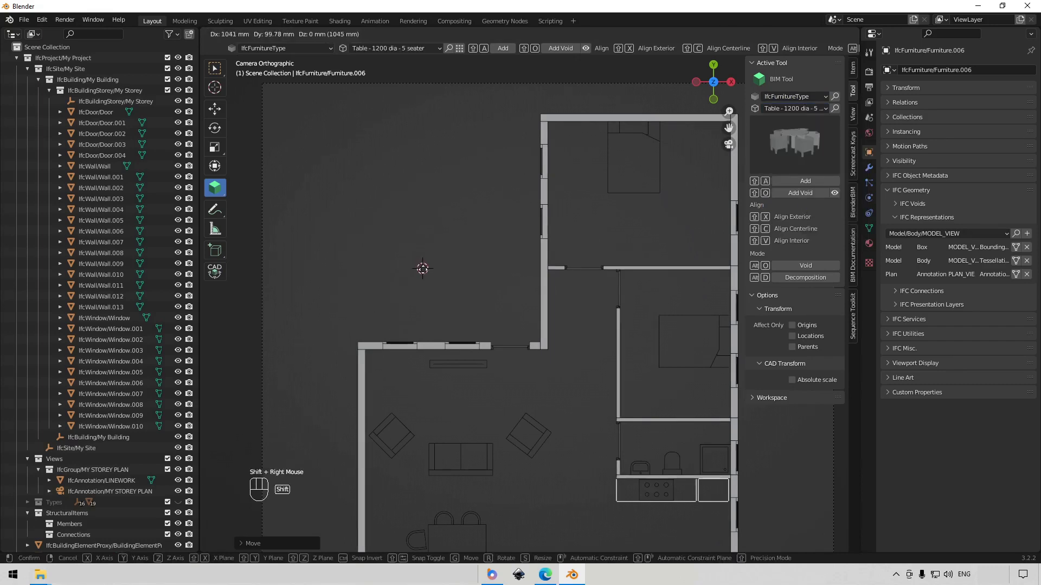
Step: Add a 'Table - 1200 dia - 5 seater' and move it into the courtyard
left_click(801, 184)
left_click_drag(457, 256, 453, 233)
left_click(1018, 277)
left_click_drag(477, 211, 460, 205)
left_click_drag(491, 261, 490, 320)
right_click(482, 238)
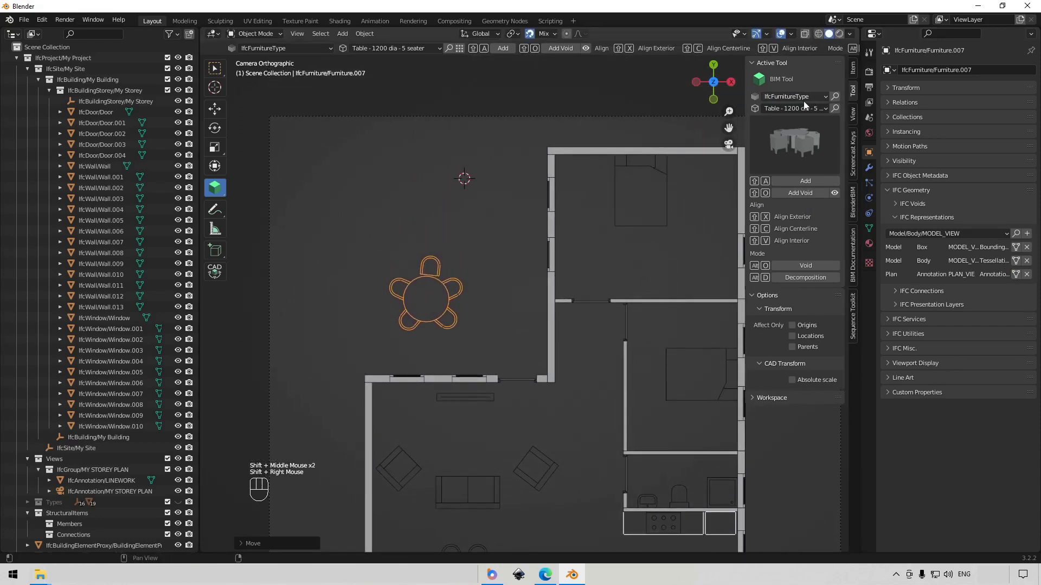
Step: Switch to IfcBuildingElementProxyType 'Tree_01 Small' and place three small trees around the table
left_click_drag(811, 101, 811, 127)
left_click_drag(804, 114, 804, 136)
left_click(807, 190)
left_click(1016, 291)
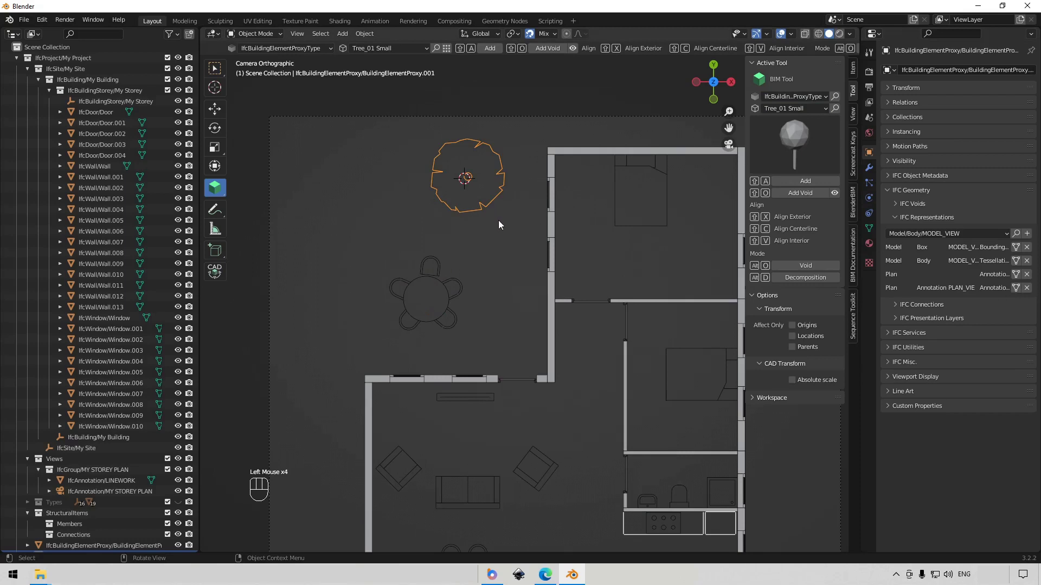
right_click(432, 195)
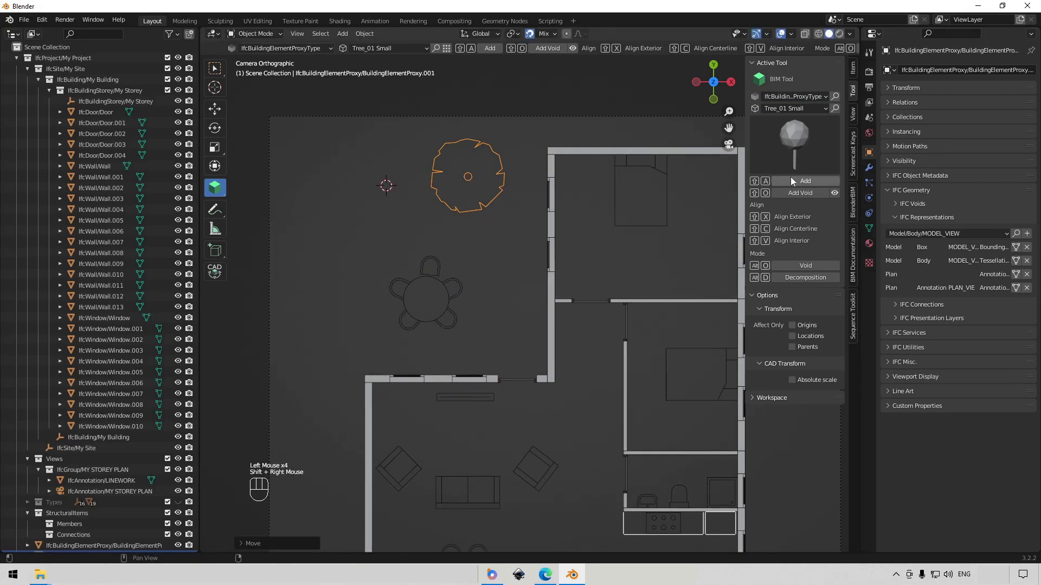
left_click(800, 182)
right_click(425, 224)
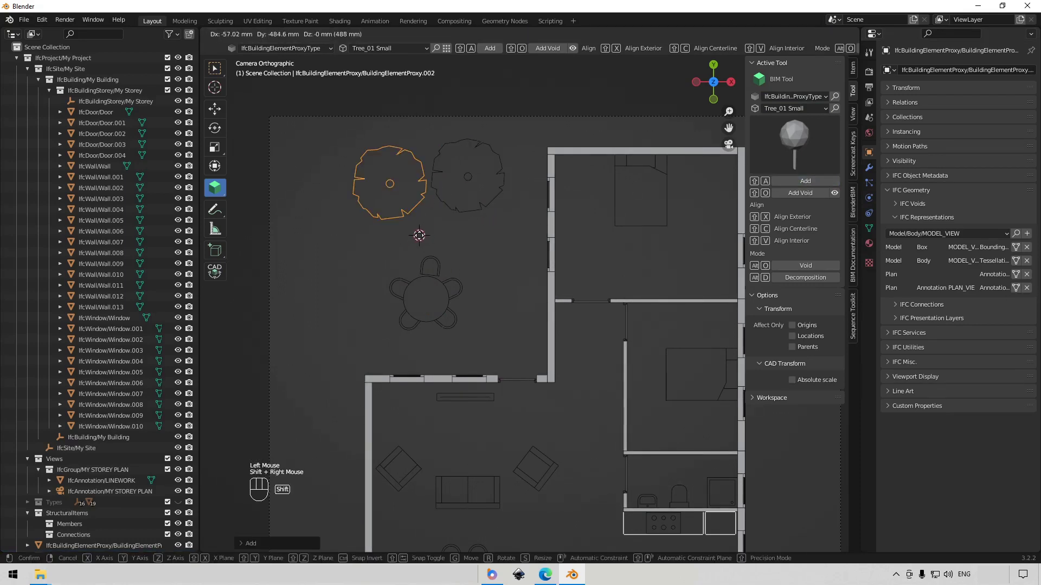
left_click(795, 184)
left_click_drag(465, 263, 487, 286)
left_click_drag(470, 291, 441, 206)
scroll("down", 3)
left_click_drag(440, 235, 439, 212)
scroll("up", 3)
middle_click(497, 292)
scroll("up", 3)
left_click_drag(540, 260, 549, 298)
left_click_drag(556, 430, 536, 389)
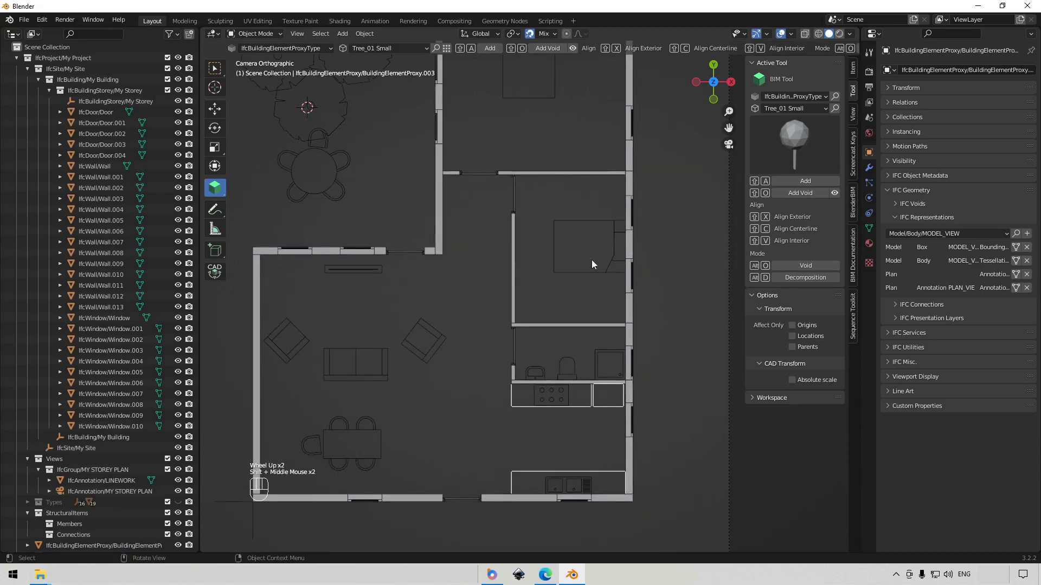
left_click_drag(578, 255, 582, 299)
middle_click(565, 308)
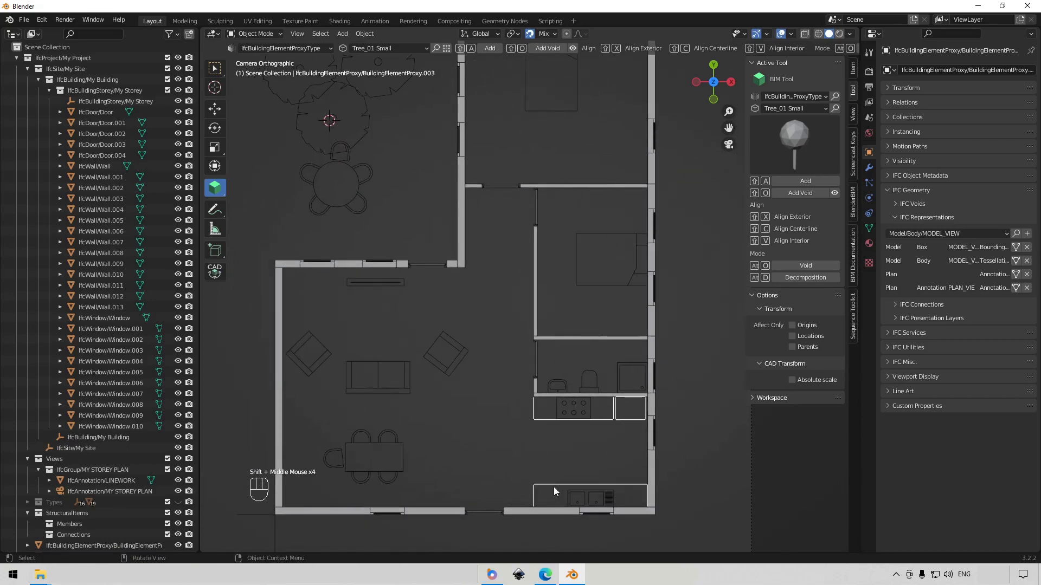
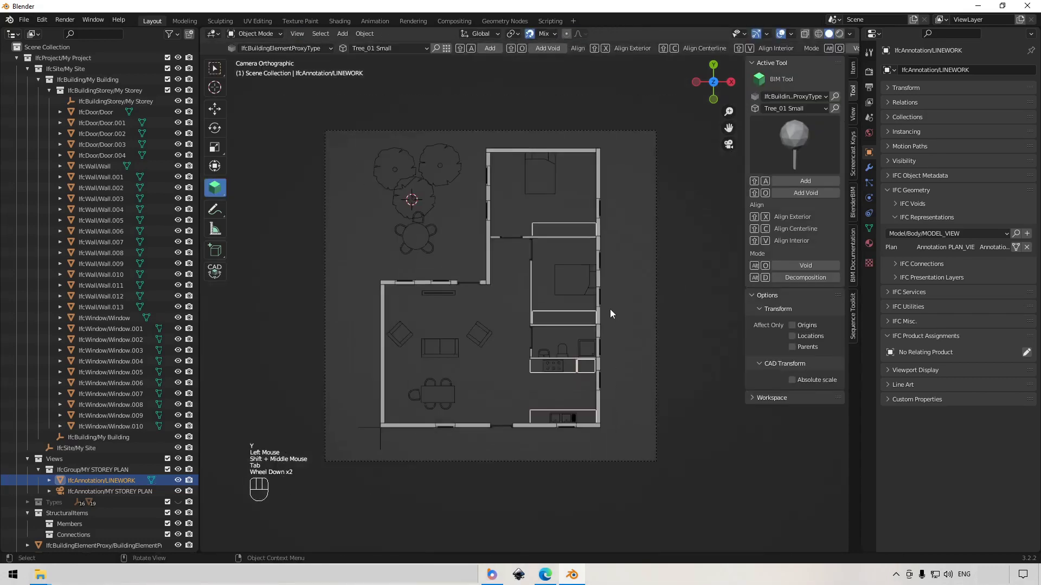
Step: Select IfcDoor/Door.001 and zoom in on the bathroom door in the plan
scroll("up", 3)
left_click_drag(626, 329, 637, 353)
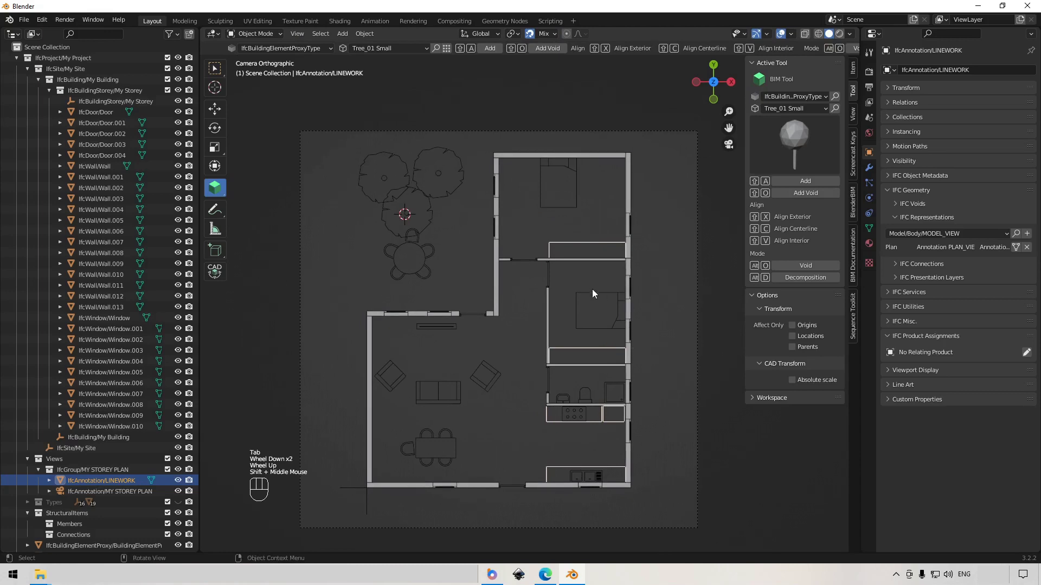
middle_click(558, 305)
left_click(540, 281)
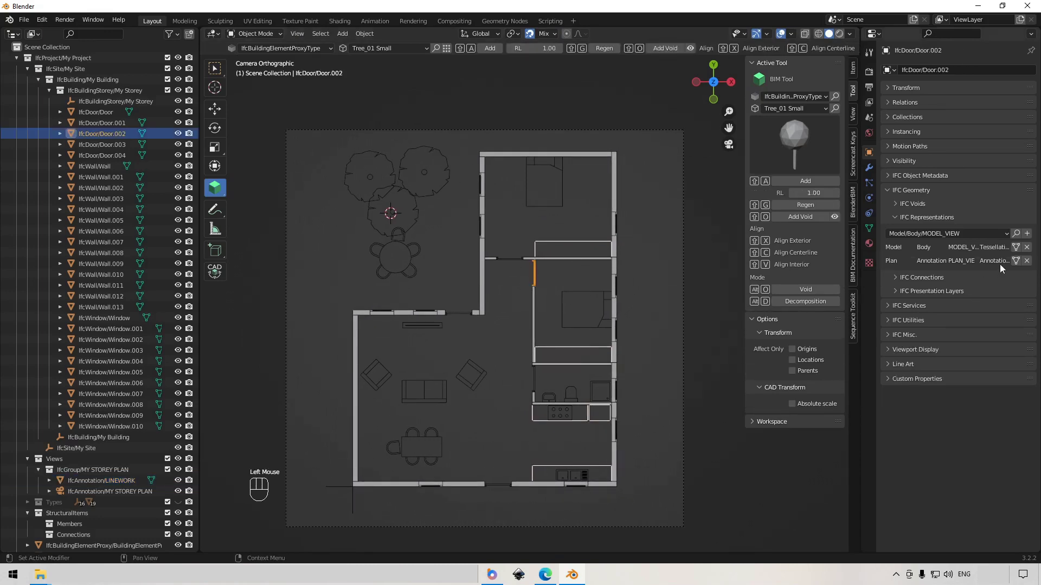
left_click_drag(1019, 265, 528, 326)
scroll("up", 3)
left_click_drag(520, 395, 506, 410)
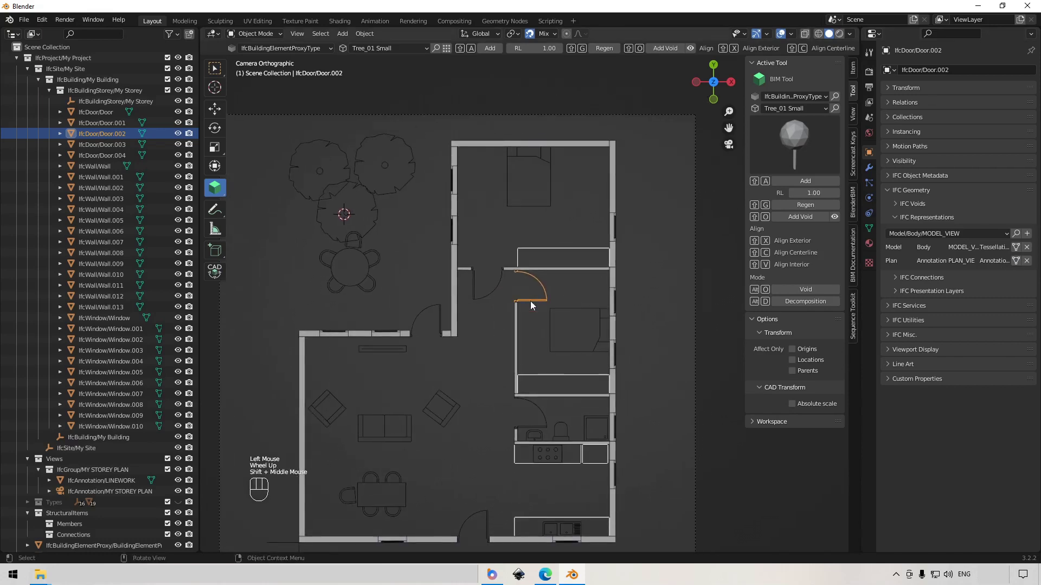
scroll("up", 3)
left_click_drag(527, 301, 499, 255)
scroll("up", 3)
middle_click(523, 315)
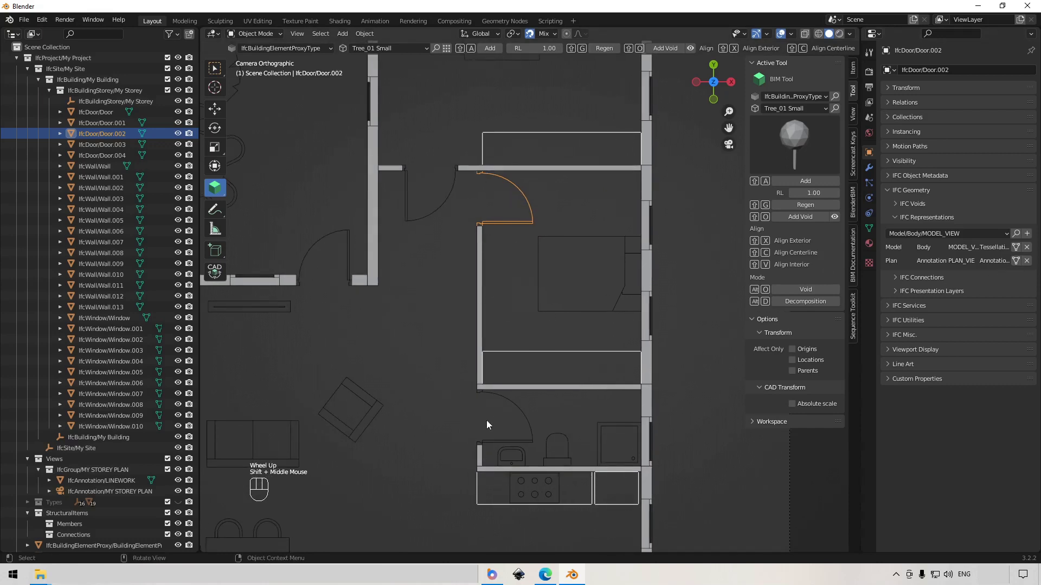
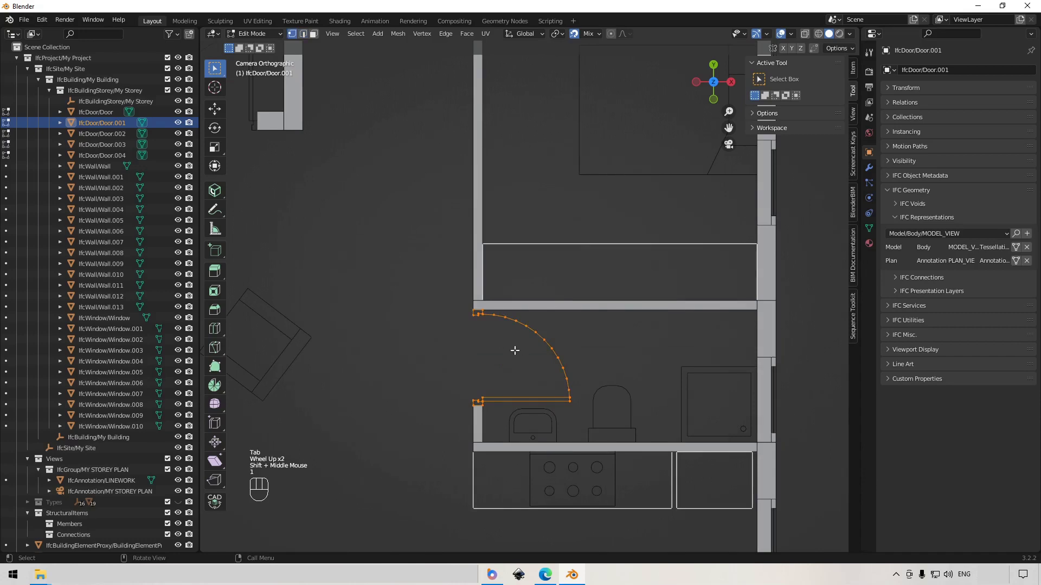
Step: In Edit Mode, select the door's swing linework and mirror it along the wall
left_click_drag(518, 355, 579, 440)
left_click(578, 440)
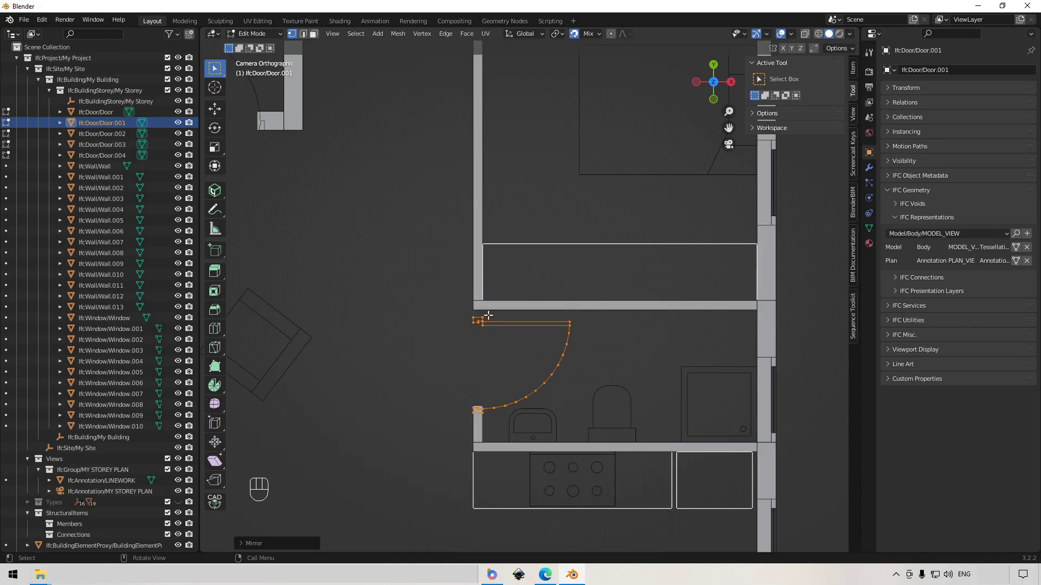
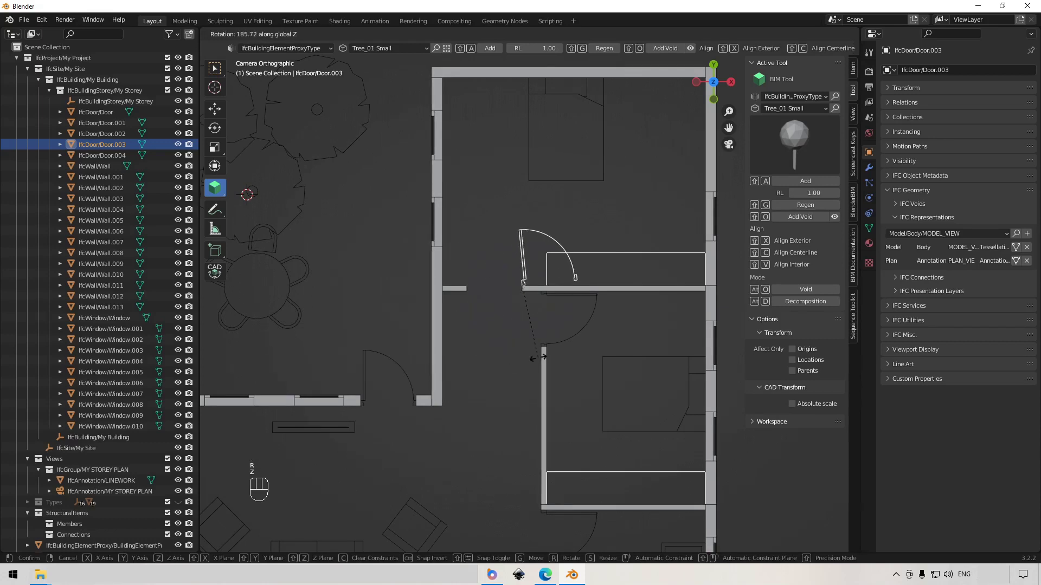
Step: Rotate IfcDoor/Door.003 by 180 degrees about Z so it swings the other way
key("KP_1")
key("KP_8")
key("KP_0")
key("Return")
key("g")
left_click(471, 298)
Step: Export the storey plan drawing and view MY STOREY PLAN.svg in Edge
scroll("down", 3)
left_click_drag(484, 351, 473, 292)
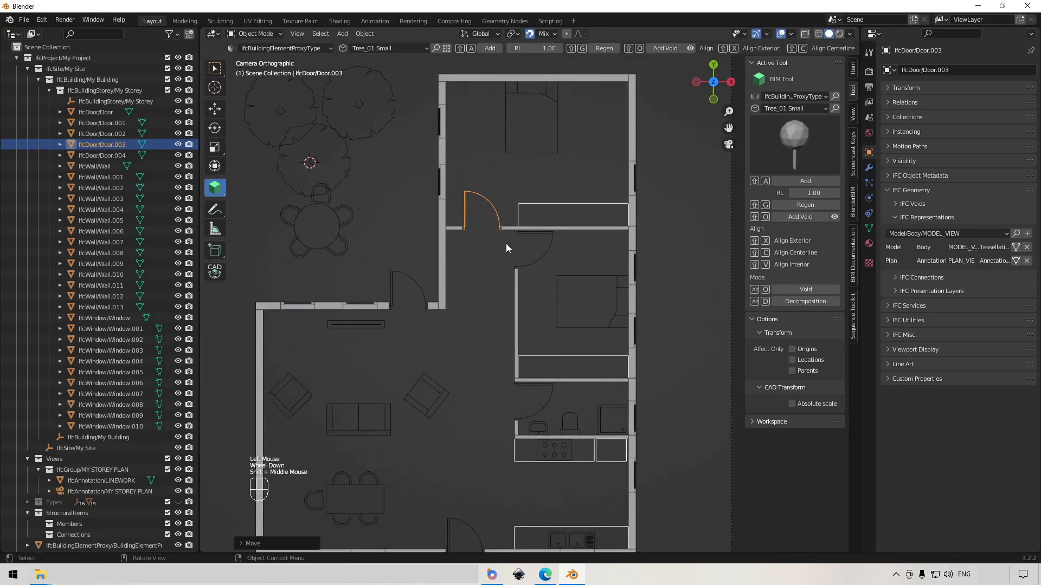
middle_click(484, 253)
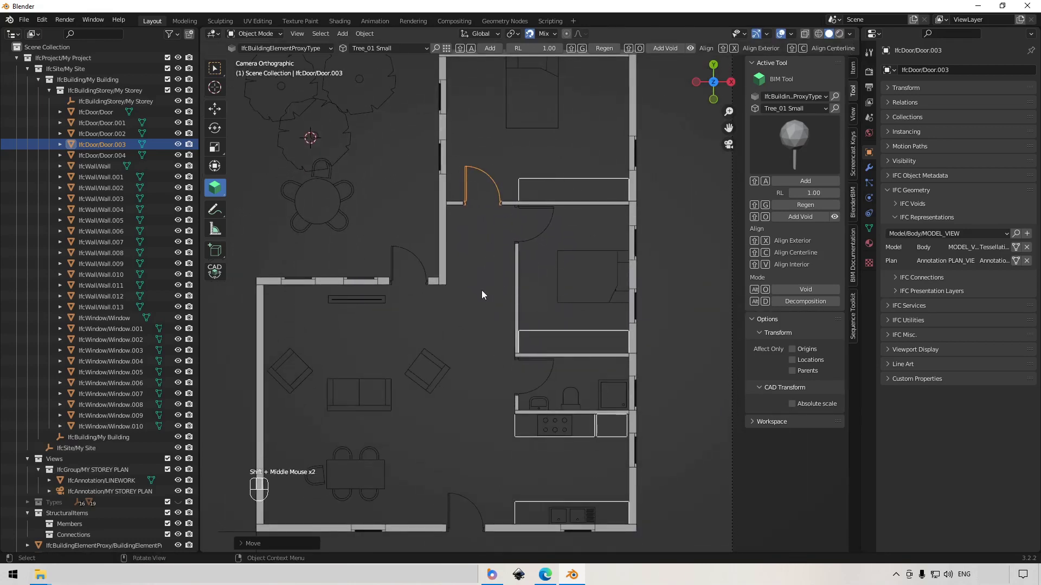
middle_click(492, 287)
left_click(495, 366)
scroll("down", 3)
left_click_drag(483, 379, 491, 387)
scroll("up", 3)
scroll("down", 3)
middle_click(634, 302)
left_click(707, 255)
left_click(859, 276)
left_click_drag(841, 262, 731, 374)
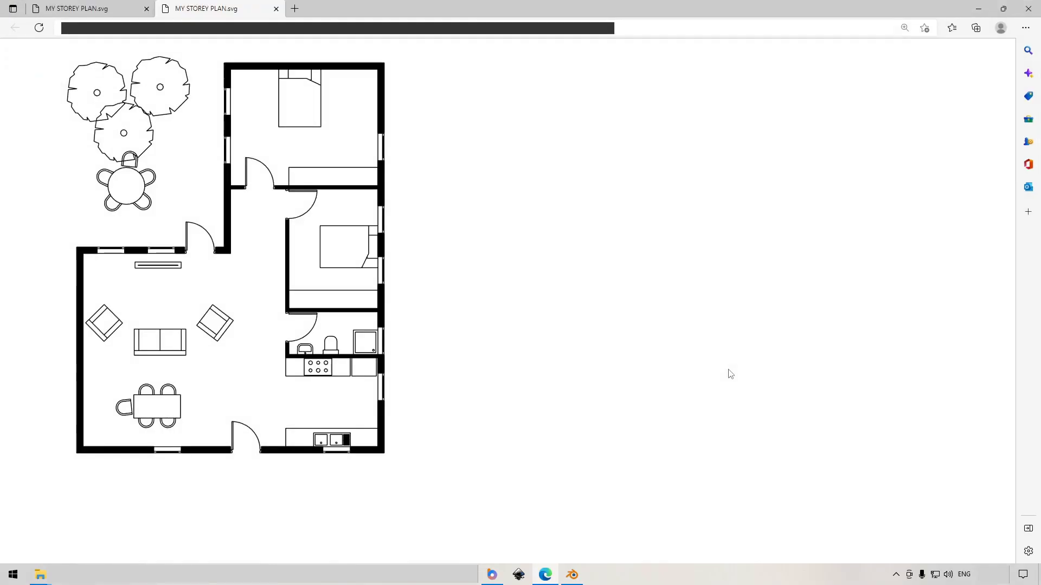